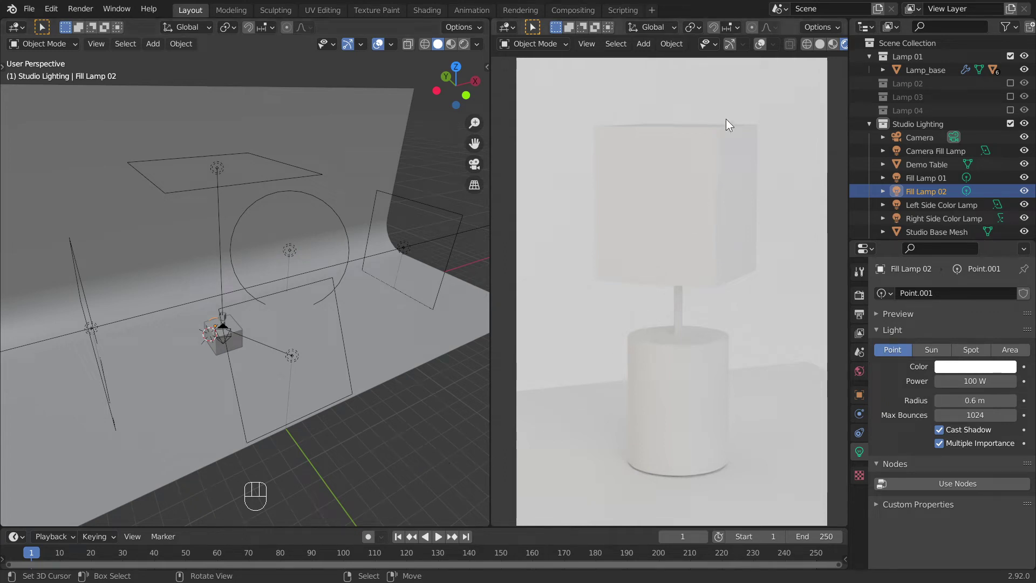
Show the camera view in Solid shading and turn the left area into a Shader Editor.
click(764, 47)
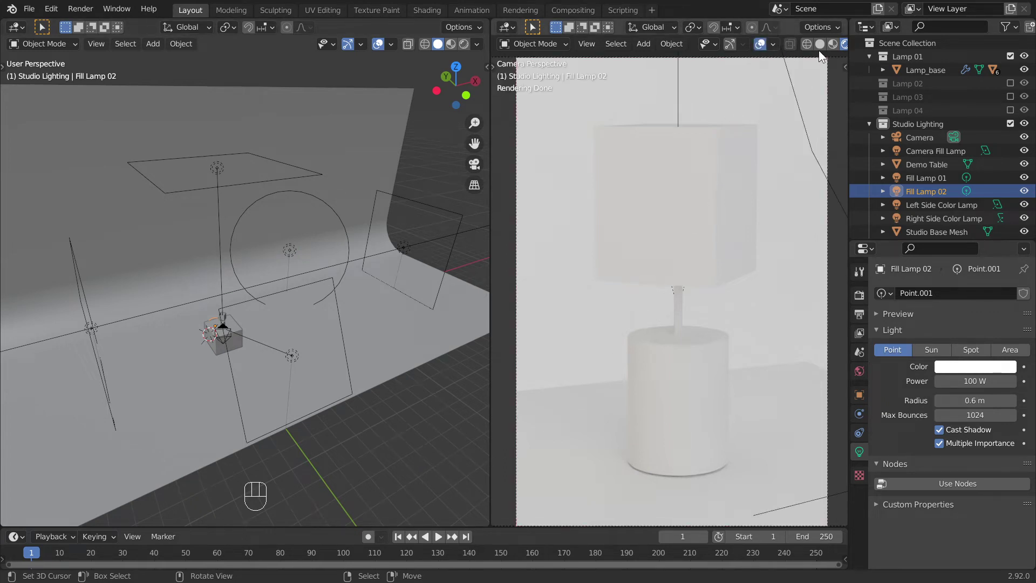
click(824, 50)
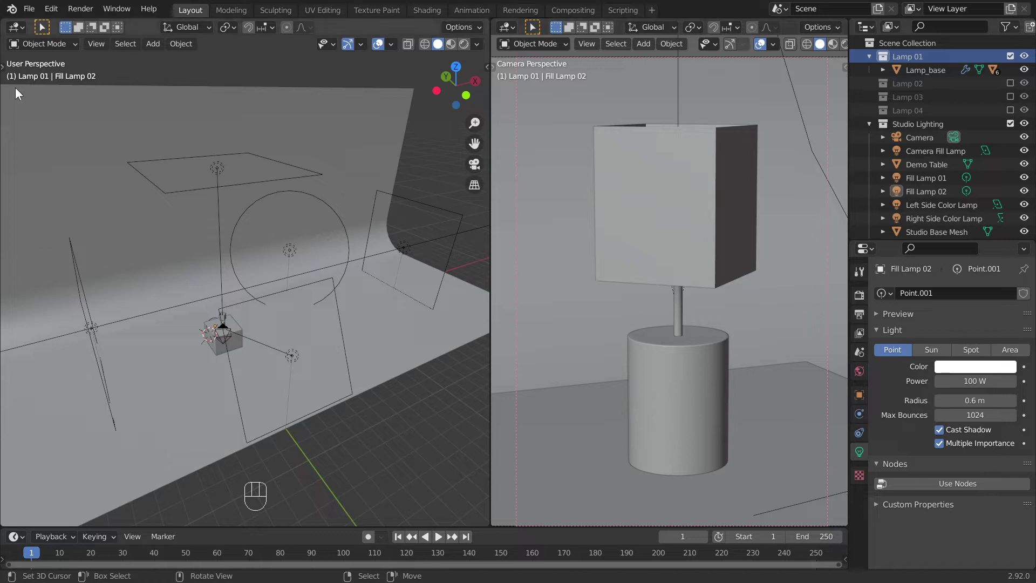
drag(11, 32, 69, 153)
Hide the lampshade and pick out the wire arms and bulb sphere around the fitting.
key(n)
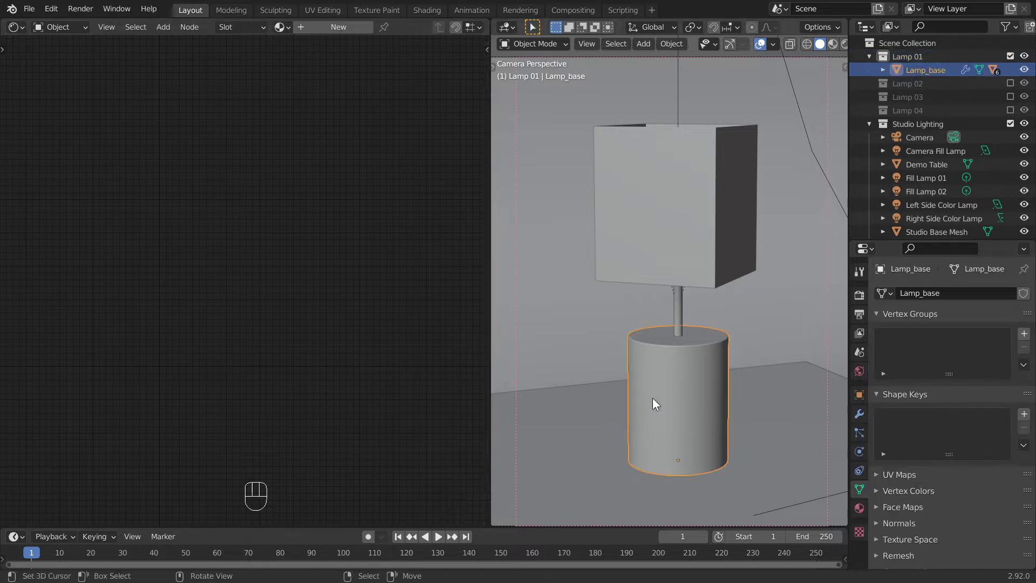
click(661, 260)
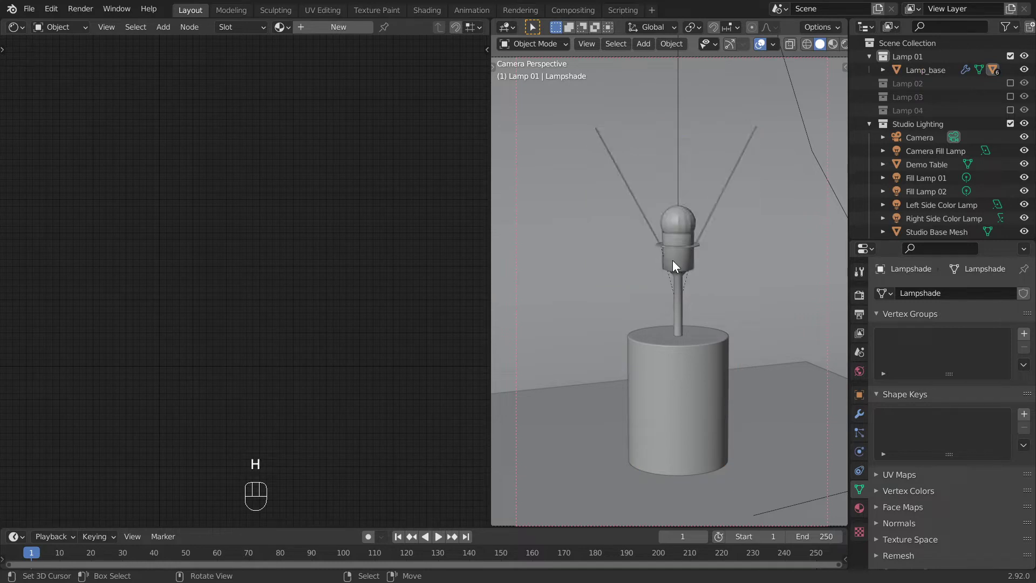
click(676, 263)
right_click(656, 231)
right_click(712, 224)
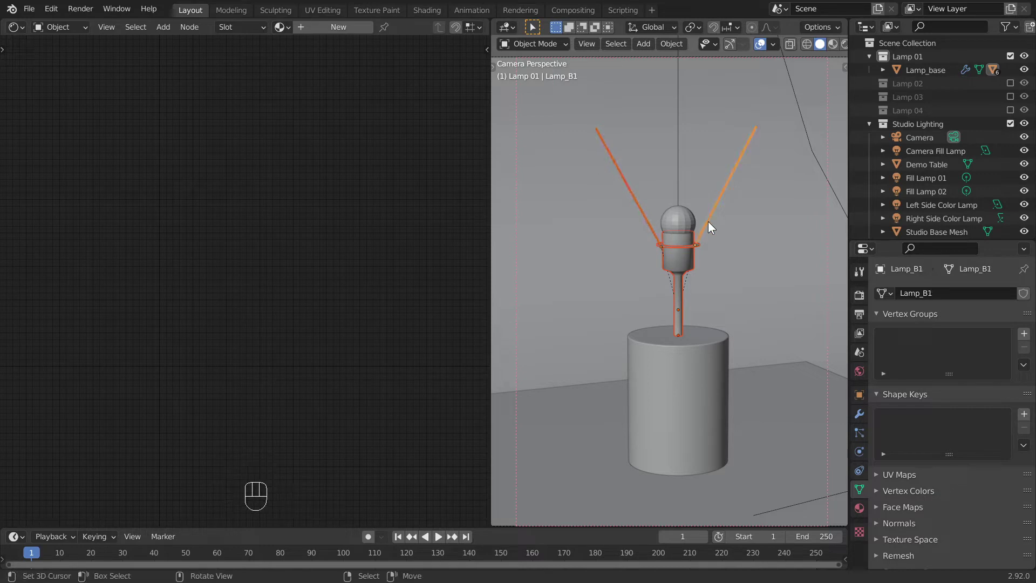
right_click(680, 220)
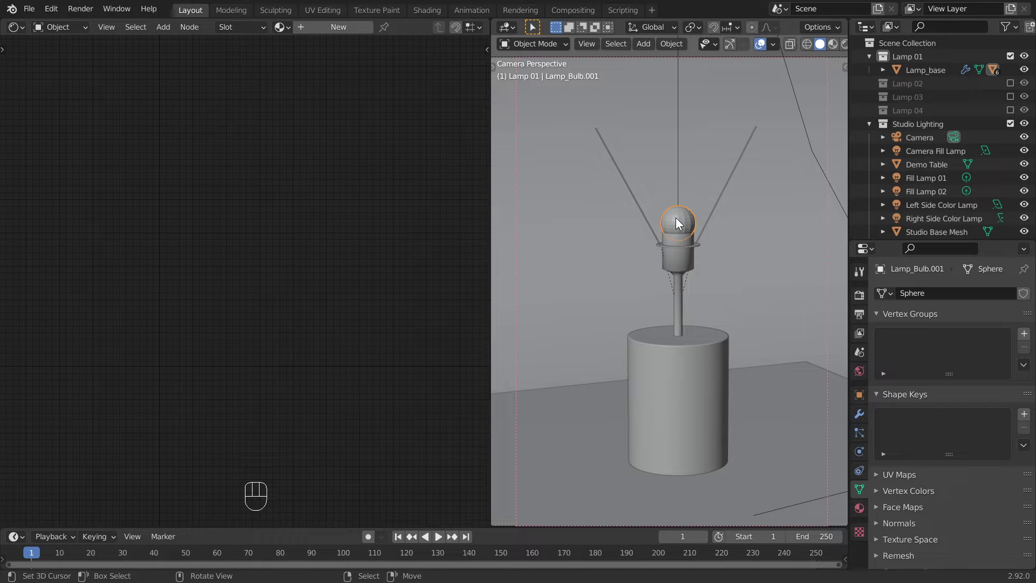
key(alt+h)
Give the bulb sphere a new node material named Lamp Bulb, leaving the lampshade hidden.
drag(686, 220, 720, 223)
click(688, 223)
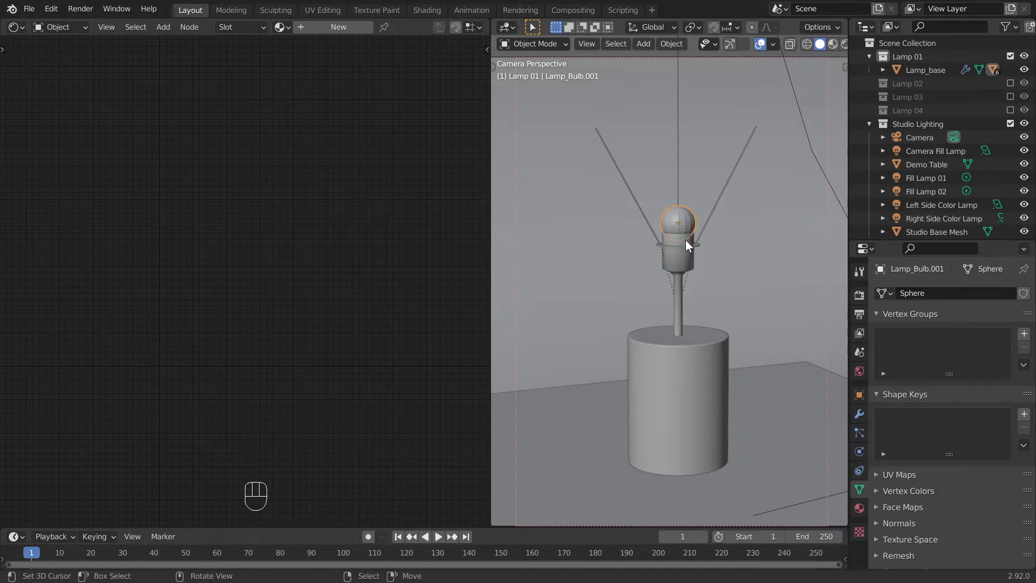
click(689, 242)
drag(676, 249, 668, 237)
click(703, 238)
key(alt+h)
click(694, 233)
click(693, 366)
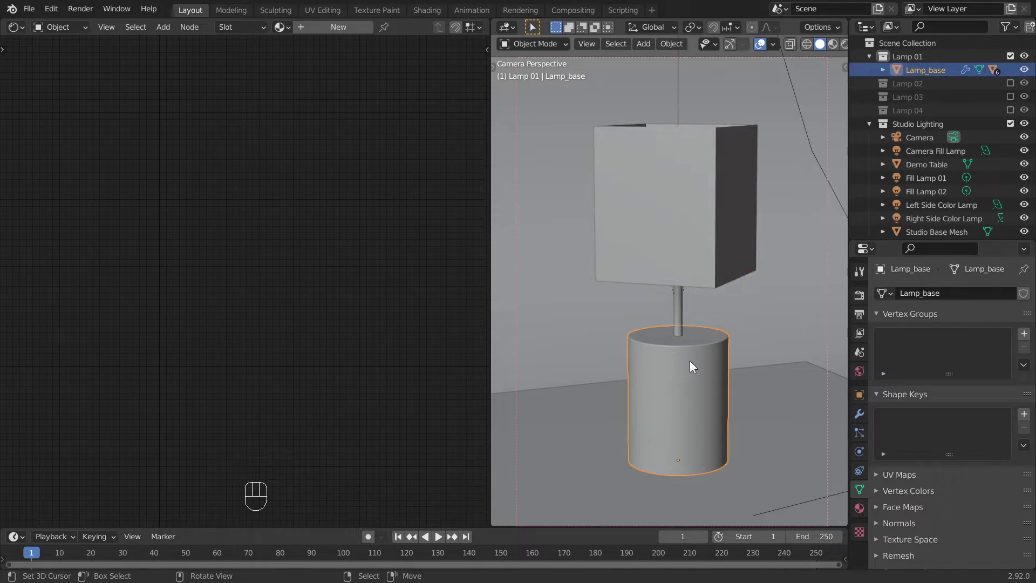
right_click(702, 262)
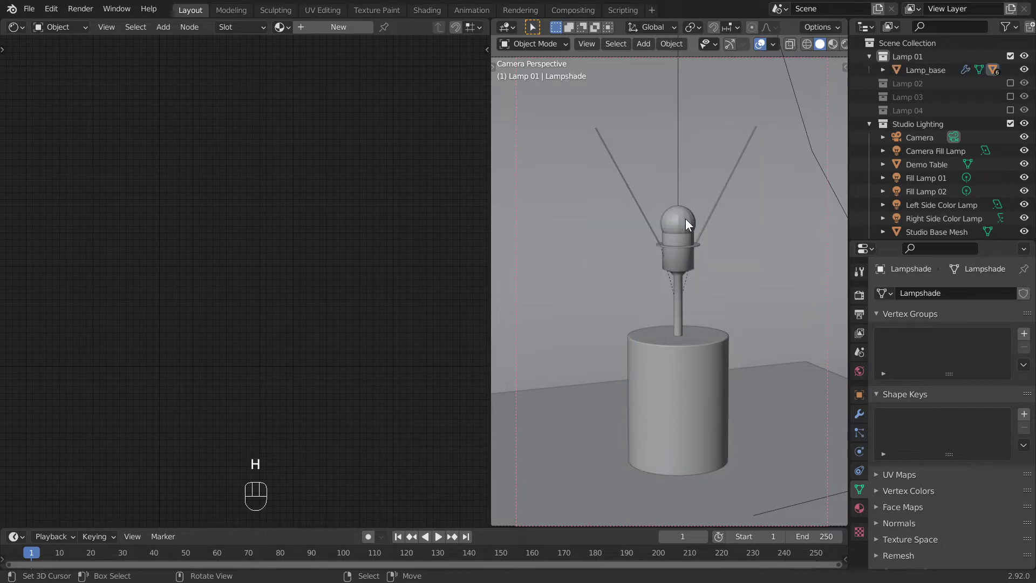
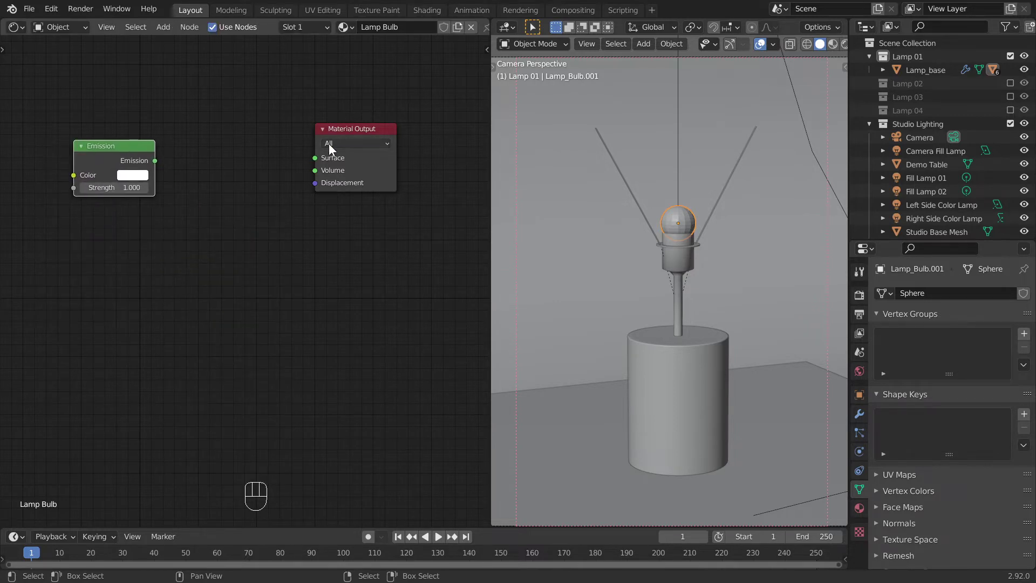
Wire an Emission shader at strength 250 into the Lamp Bulb output and check it in Rendered shading.
click(347, 135)
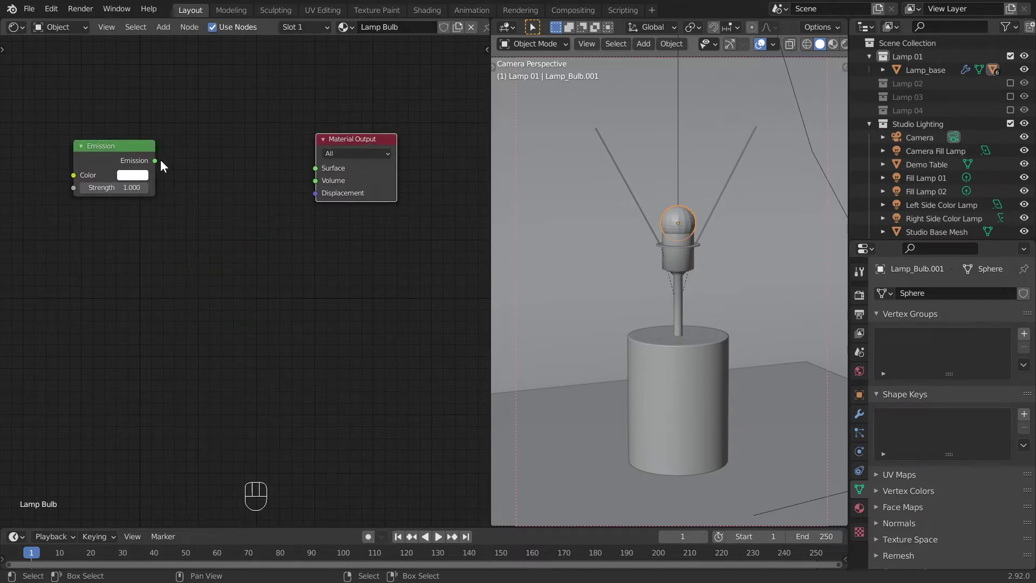
click(143, 152)
drag(167, 158, 311, 181)
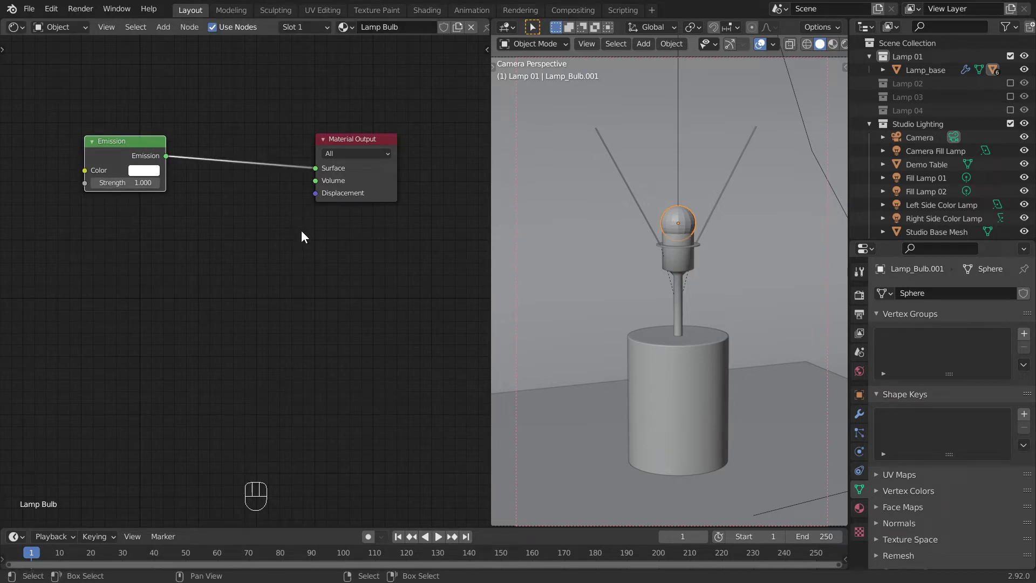
click(847, 48)
click(765, 49)
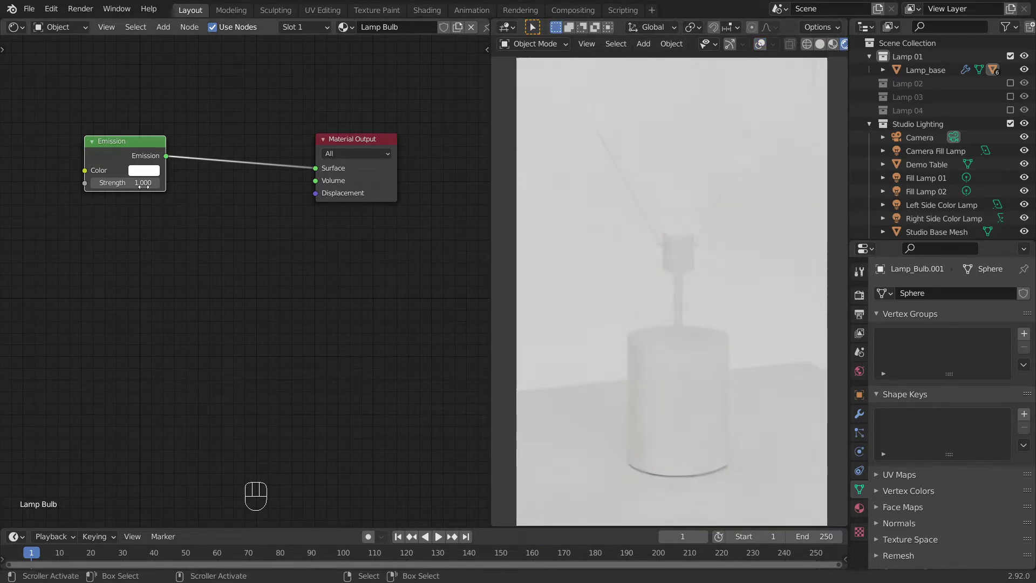
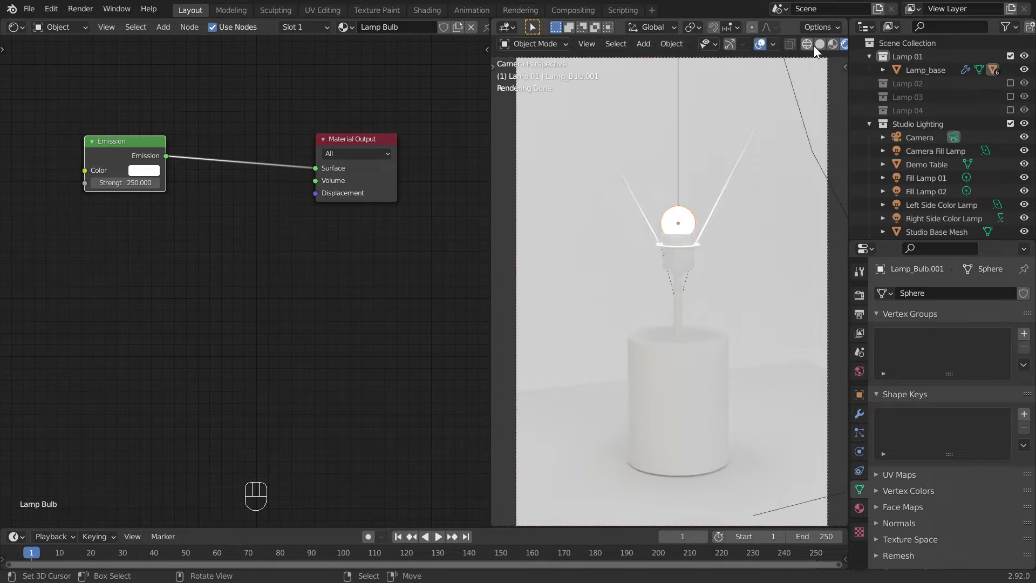
Select the holder and both wire arms and give them a new Principled BSDF material named Lamp Metal.
drag(823, 48, 692, 255)
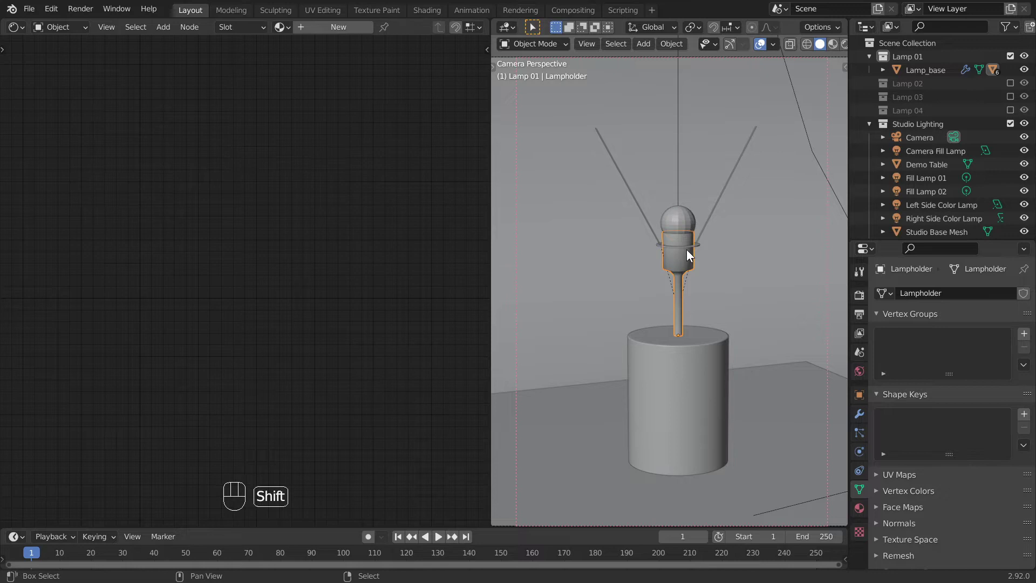
click(689, 251)
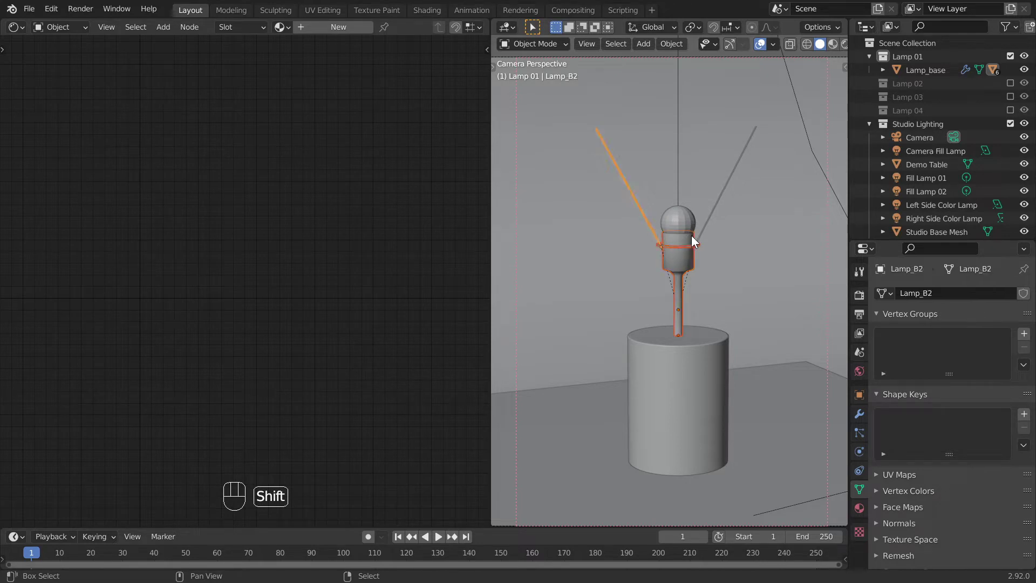
click(703, 236)
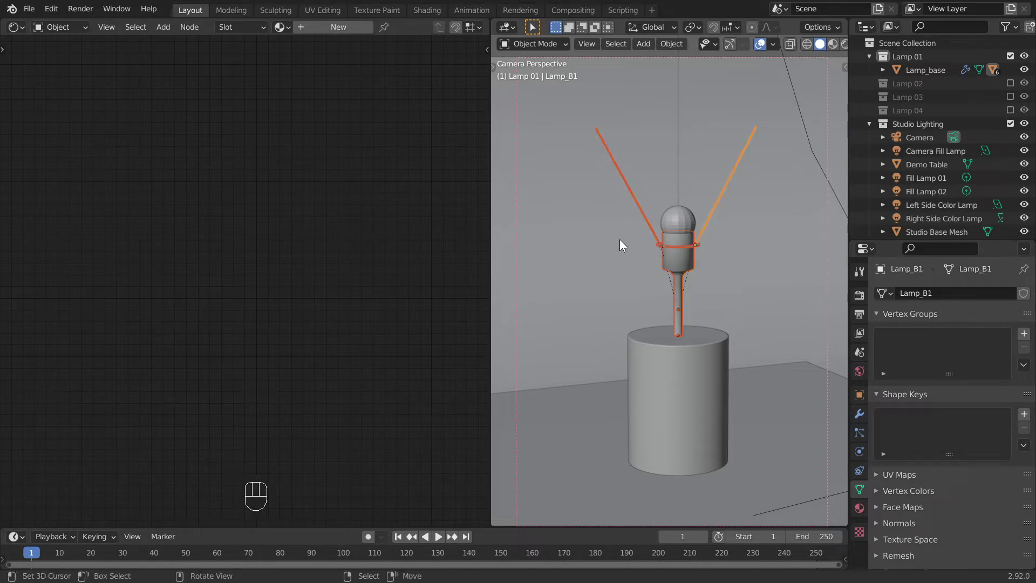
click(337, 31)
drag(384, 28, 404, 64)
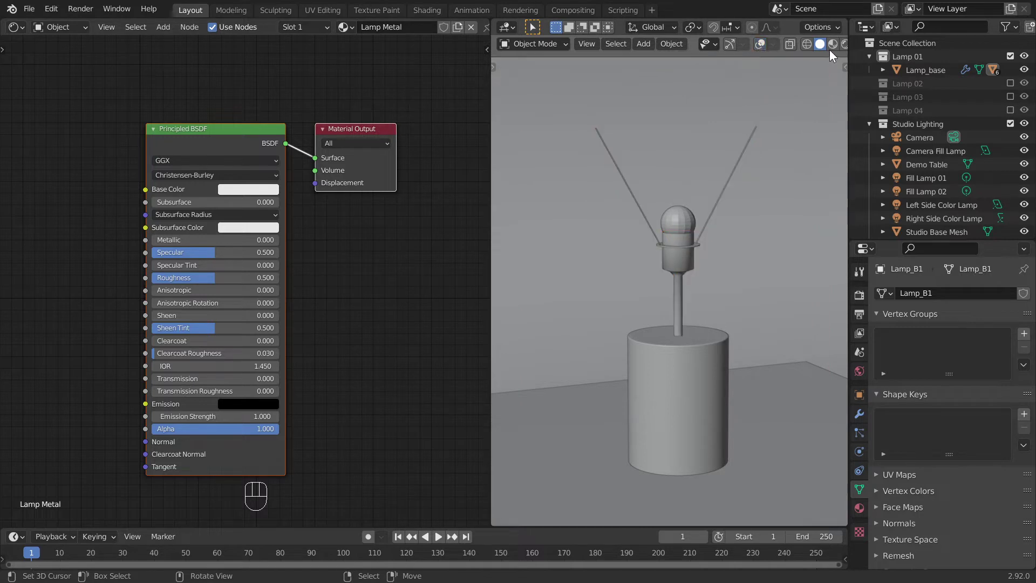
In Rendered preview, set Lamp Metal to Metallic 1, Roughness 0.2 and Anisotropic 1.
click(847, 47)
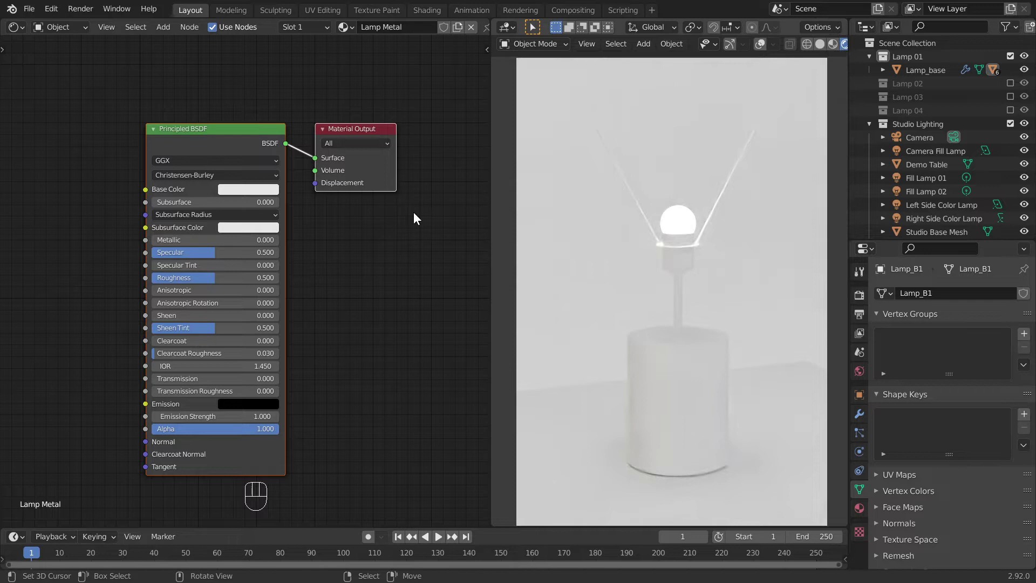
drag(328, 232, 321, 219)
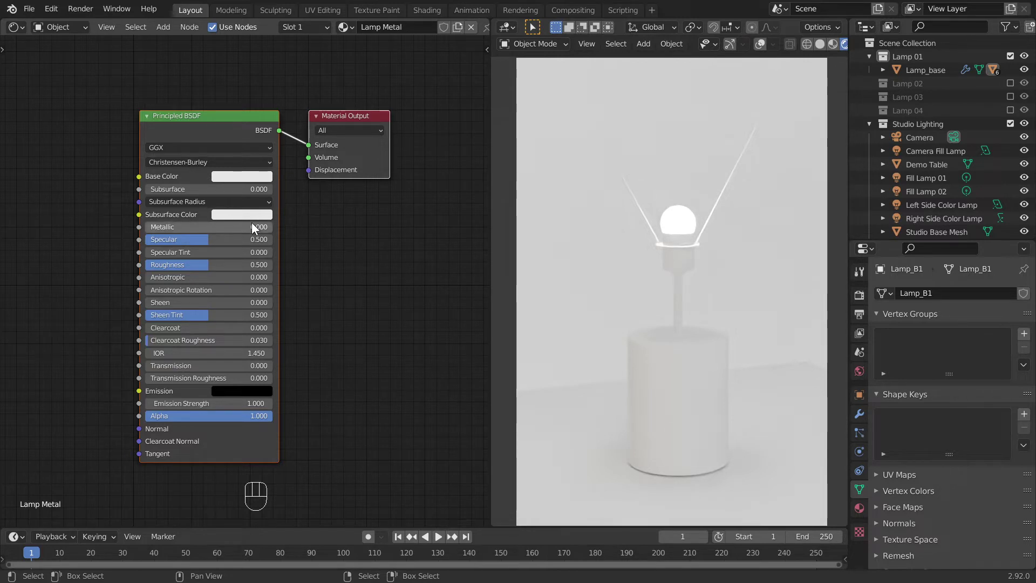
drag(254, 226, 255, 248)
drag(255, 264, 254, 279)
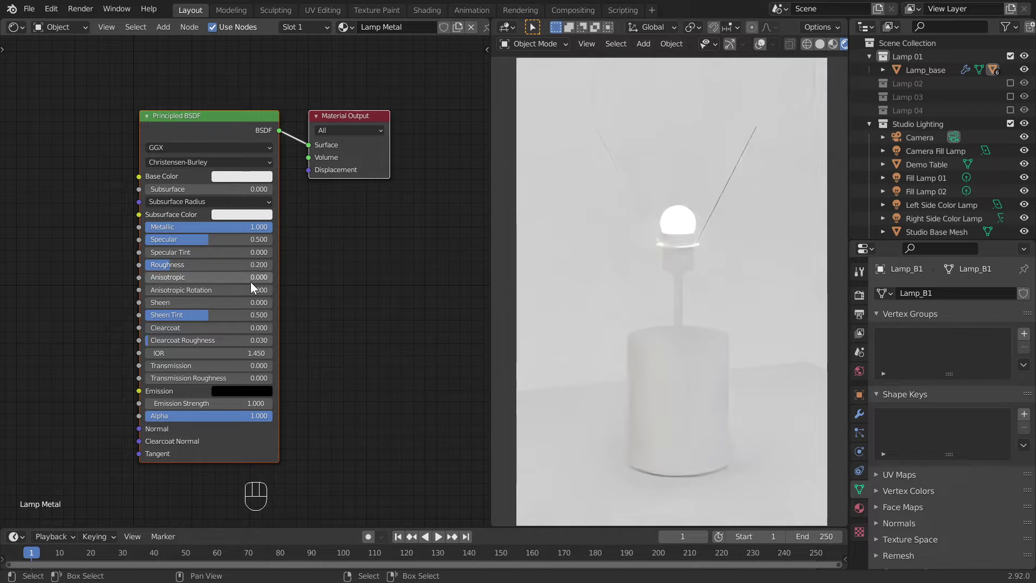
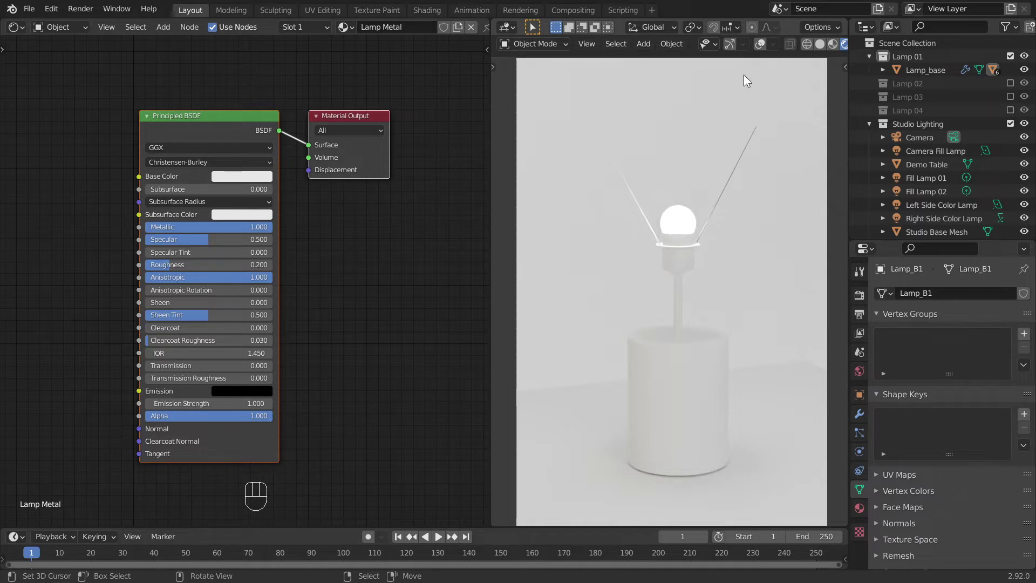
Link Lamp Metal to the other selected fitting pieces, return to Solid shading and unhide the lampshade.
click(761, 49)
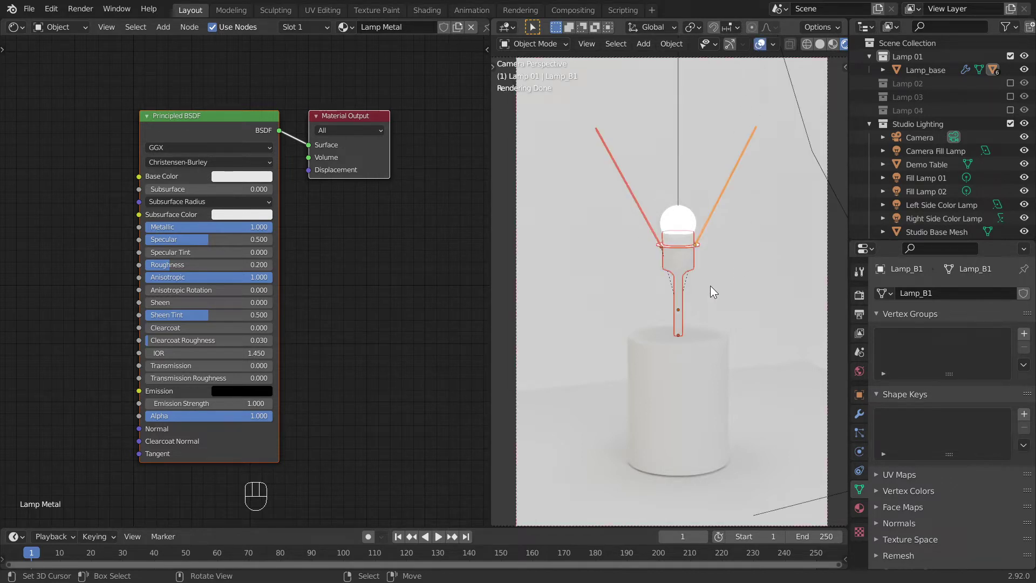
key(ctrl+l)
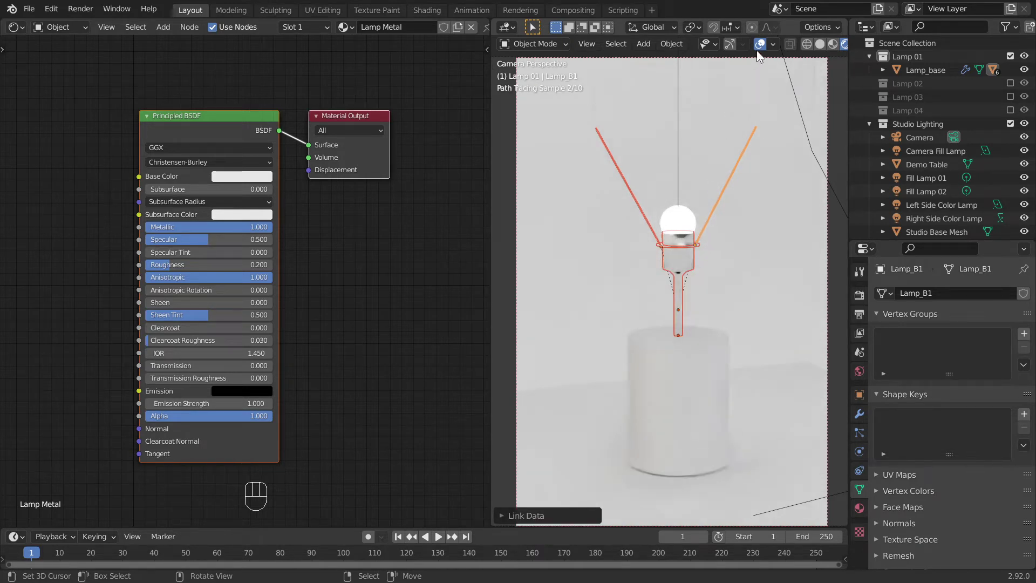
click(762, 48)
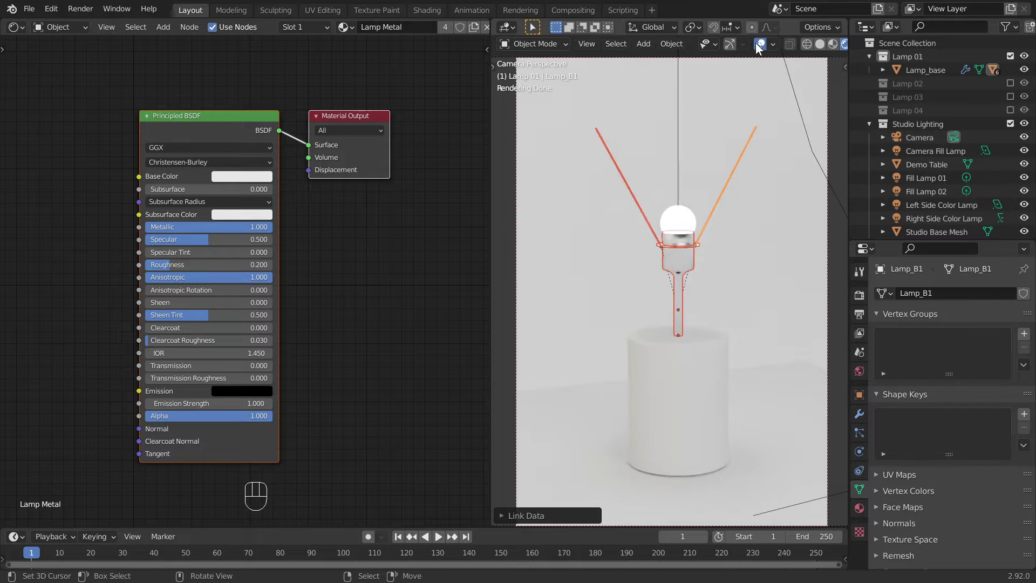
click(818, 48)
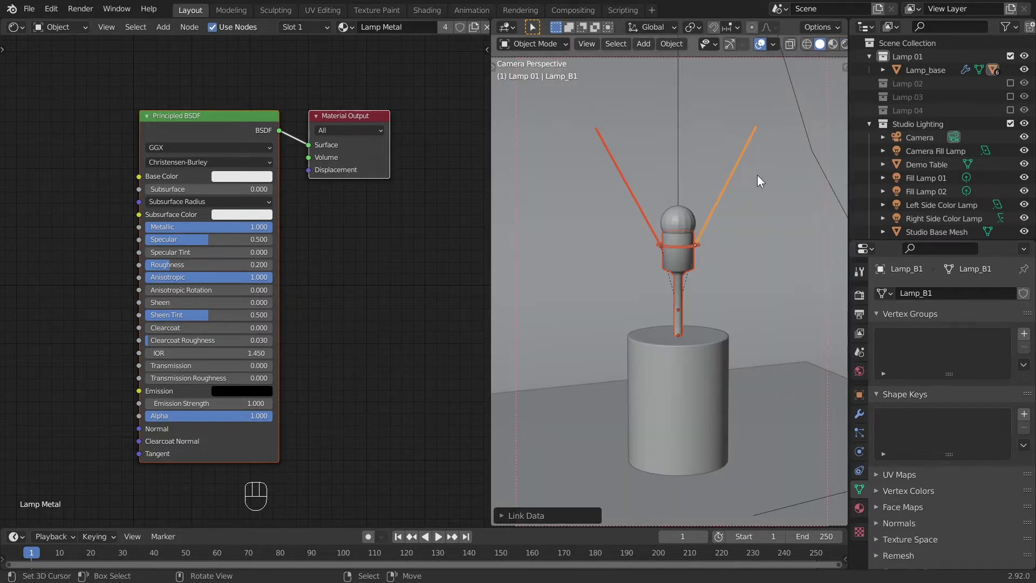
key(alt+h)
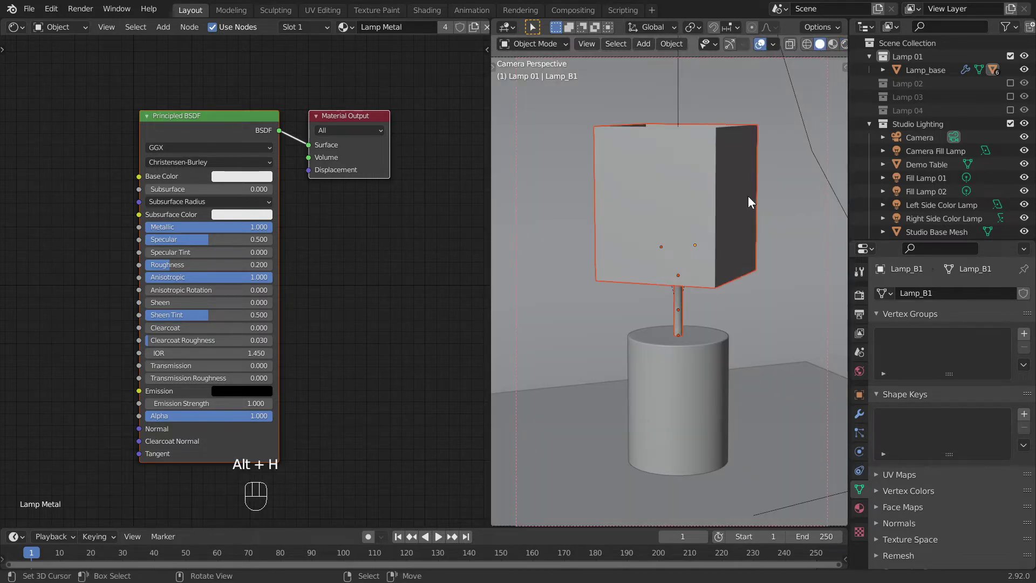
On the lampshade material, replace the Principled BSDF with a Diffuse BSDF wired to the Surface output.
click(713, 195)
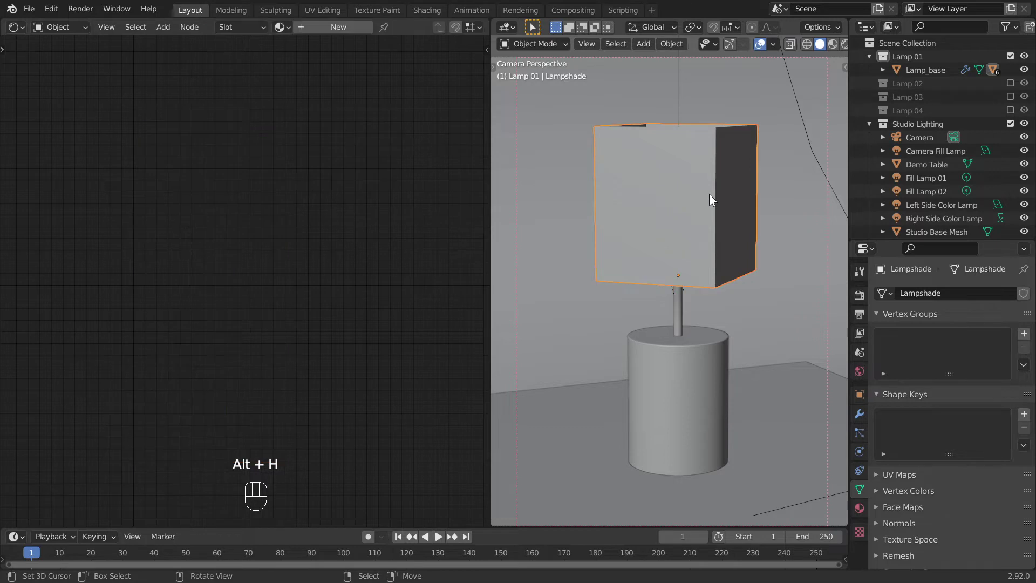
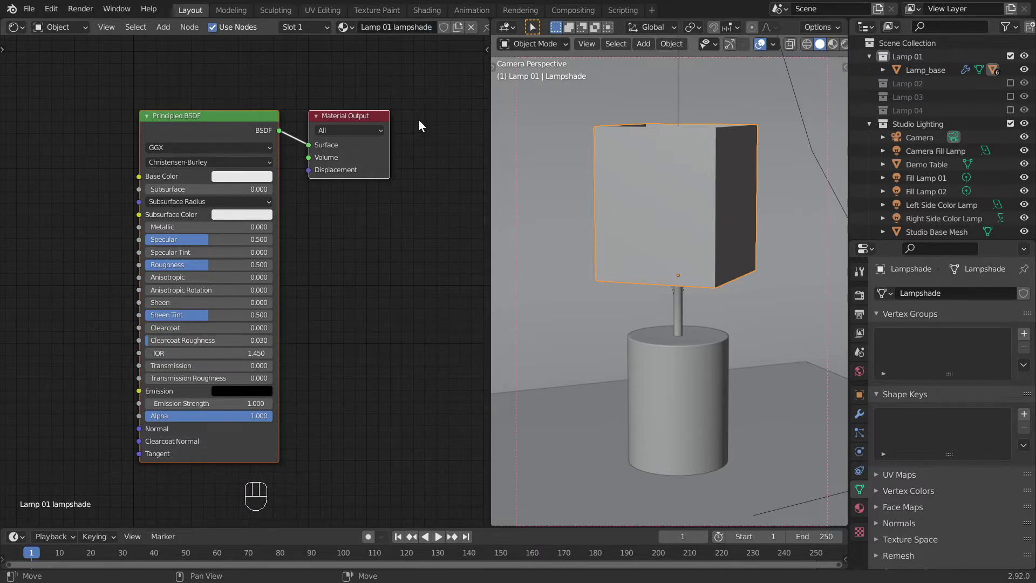
drag(425, 123, 414, 108)
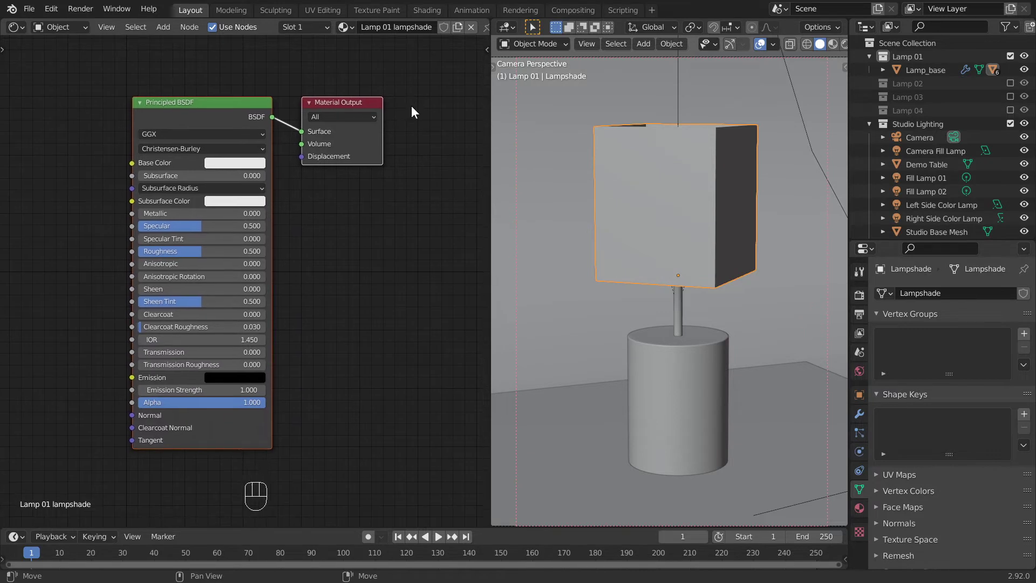
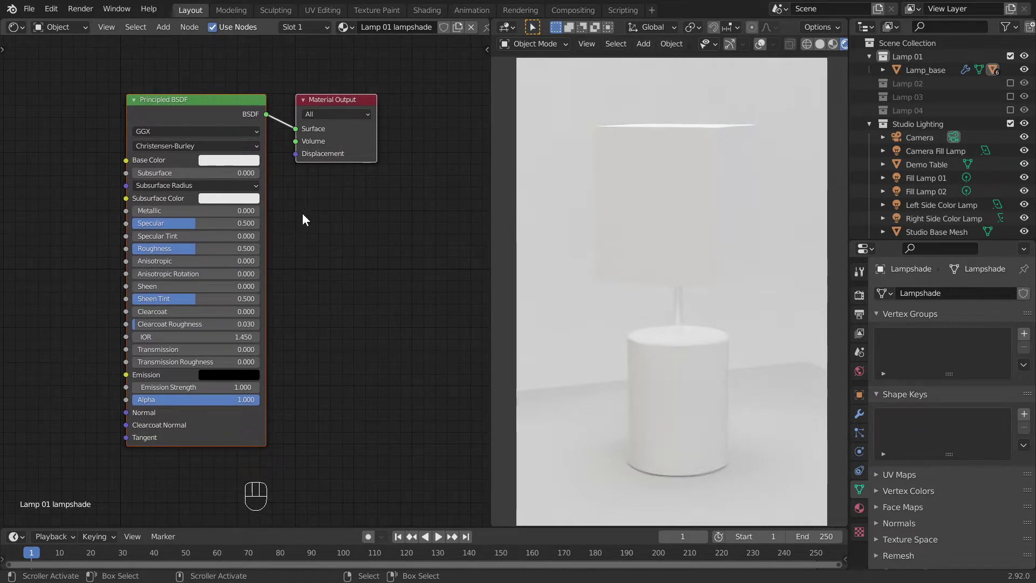
click(244, 122)
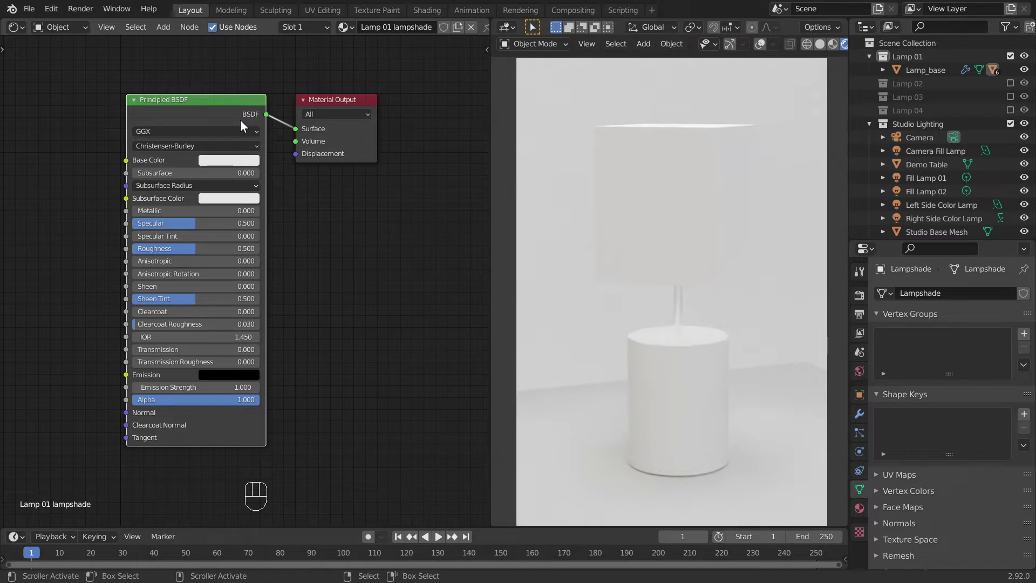
key(Delete)
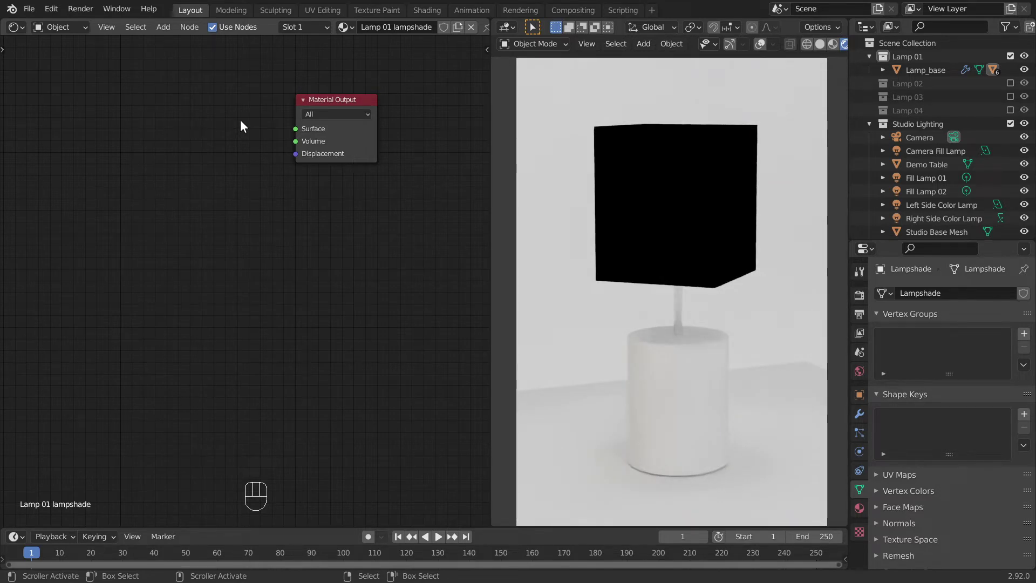
drag(244, 122, 268, 185)
key(shift+a)
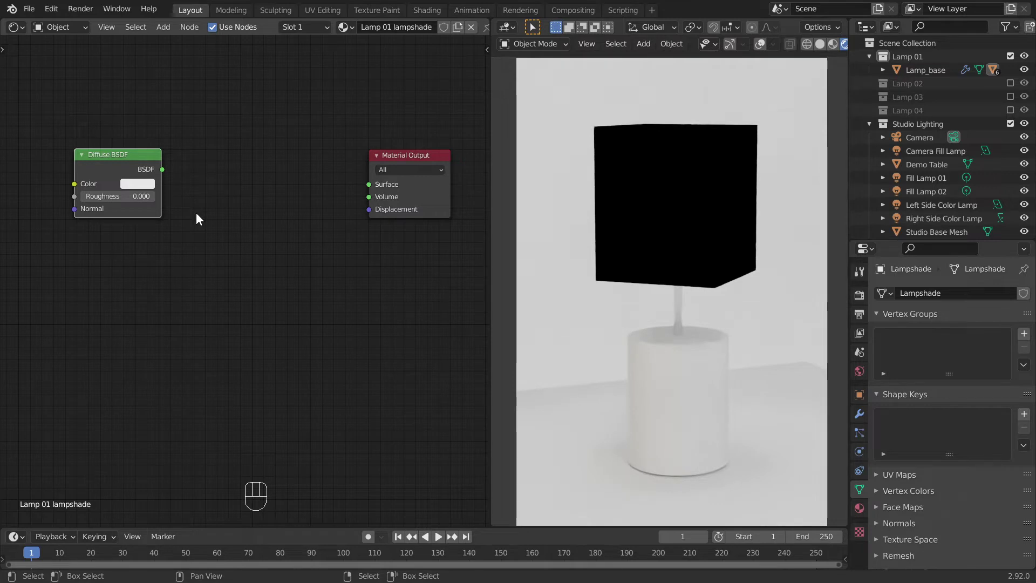
drag(167, 171, 238, 228)
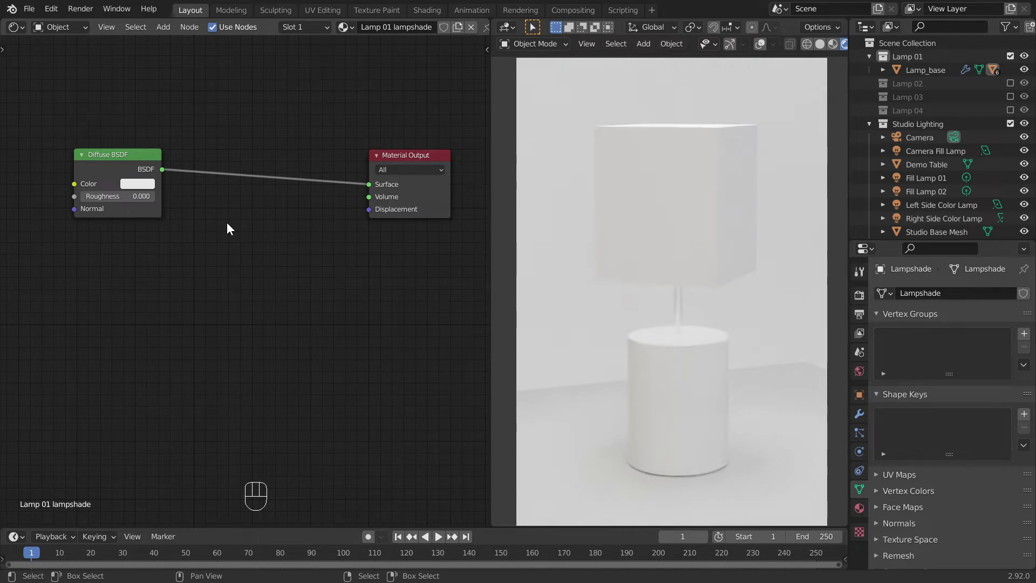
Insert a Mix Shader on the link and duplicate it to form two chained Mix Shaders.
key(shift+a)
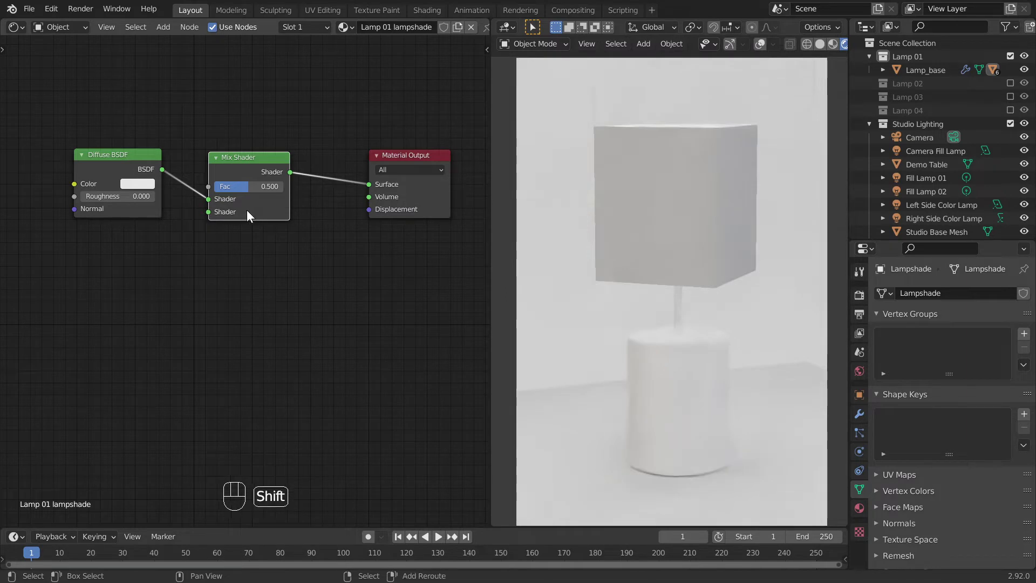
key(shift+d)
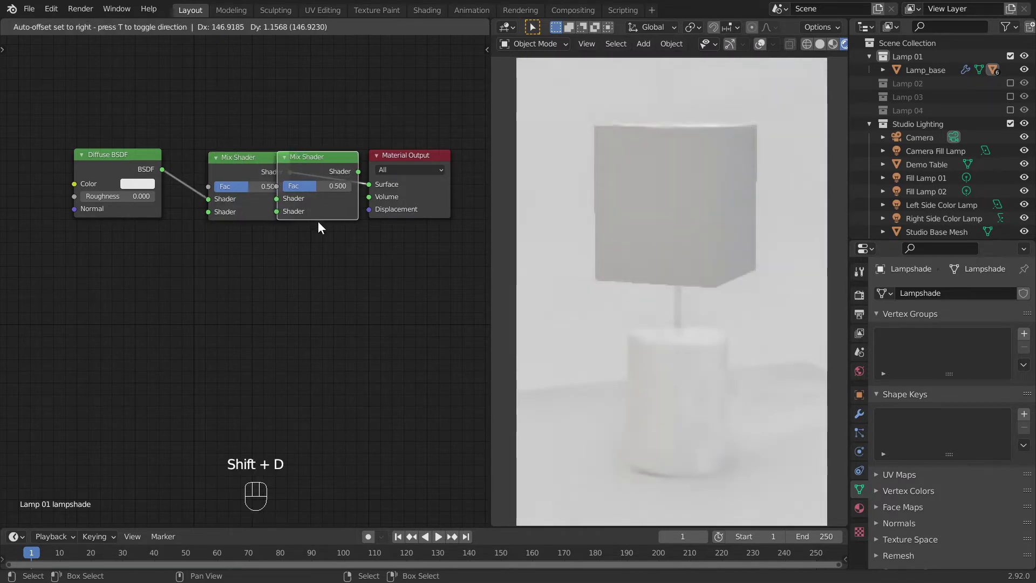
drag(381, 256, 321, 258)
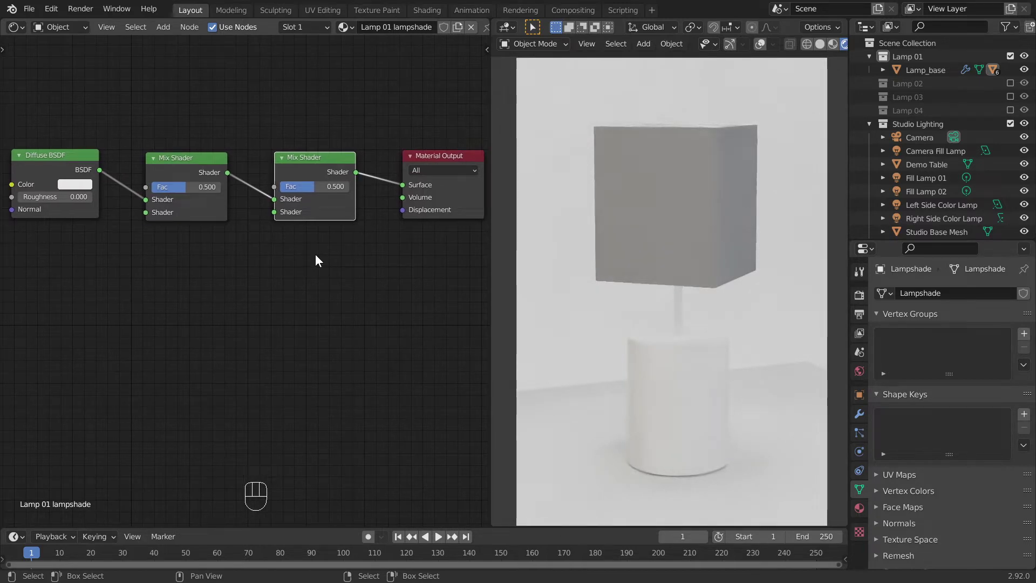
Feed Transparent and Translucent BSDFs into the two Mix Shaders with factors 0.100 and 0.400.
key(shift+a)
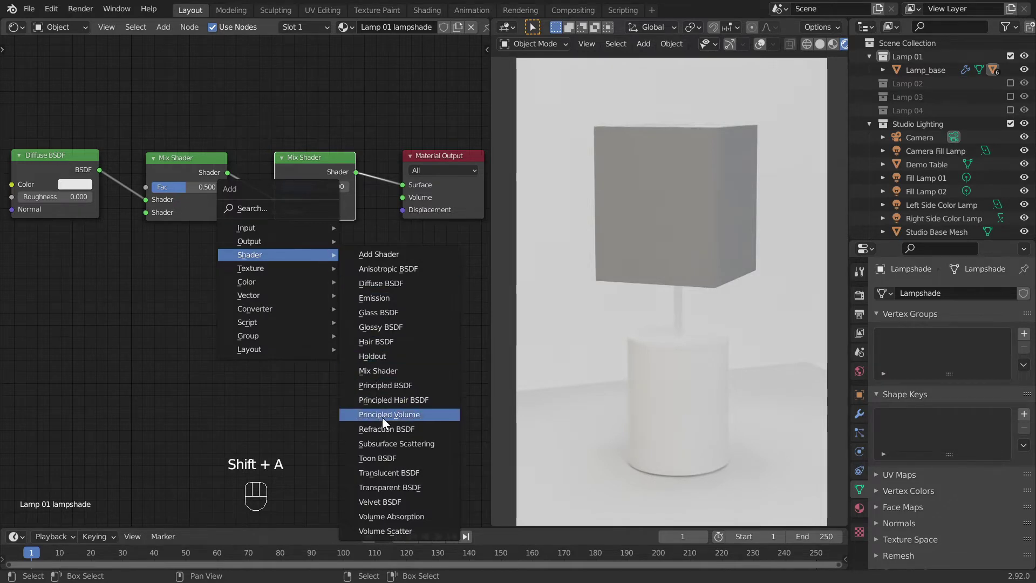
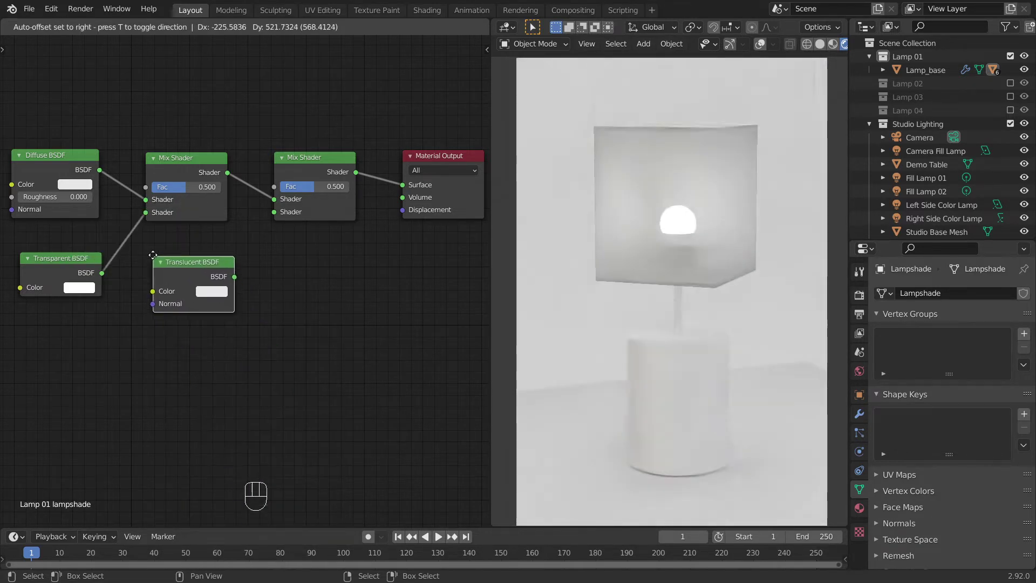
drag(233, 270, 269, 245)
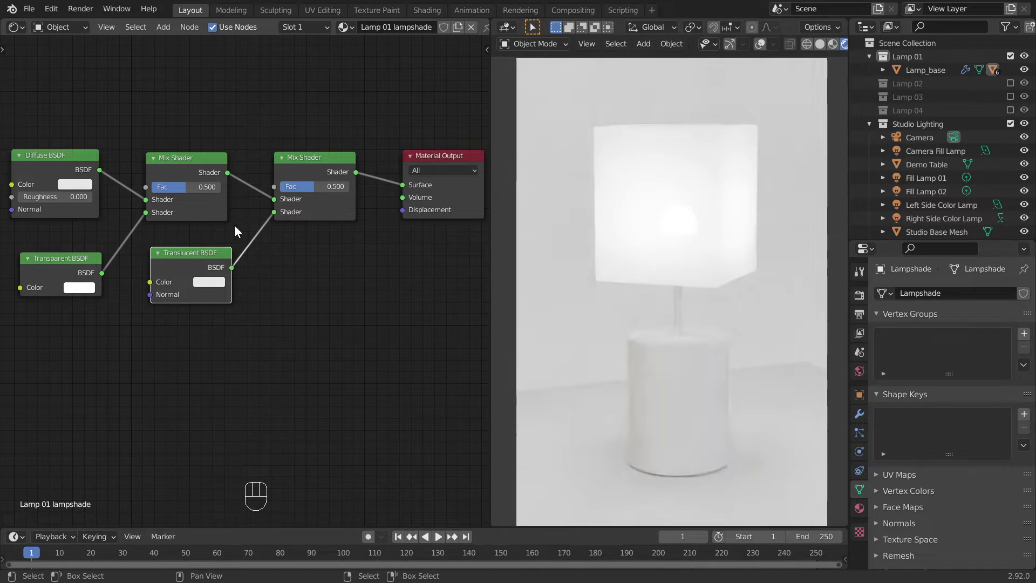
drag(190, 191, 209, 192)
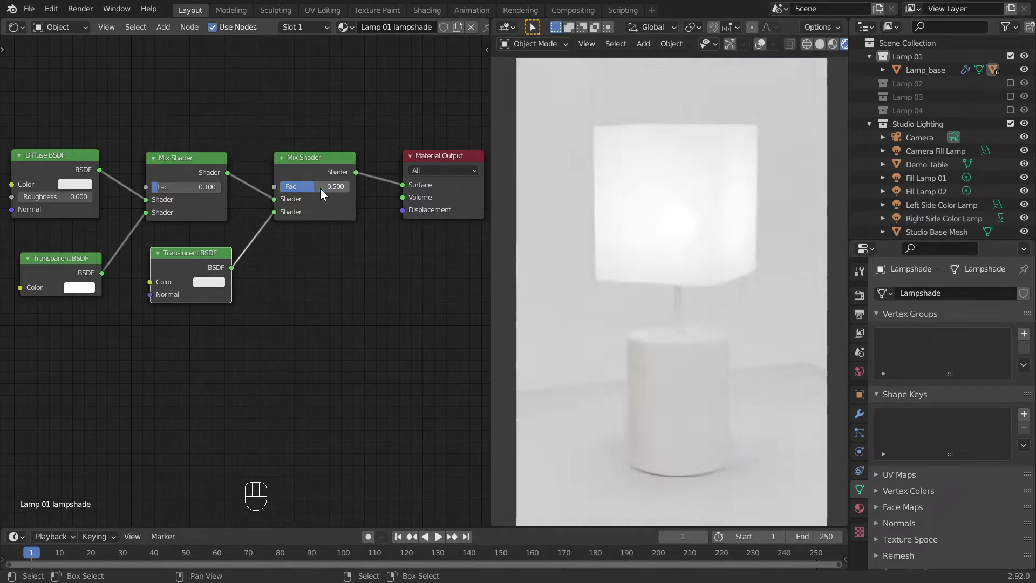
drag(327, 192, 321, 190)
Set the Diffuse colour to H 0.065 S 0.78 V 0.6, Transparent to orange and Translucent to pale cream.
click(90, 188)
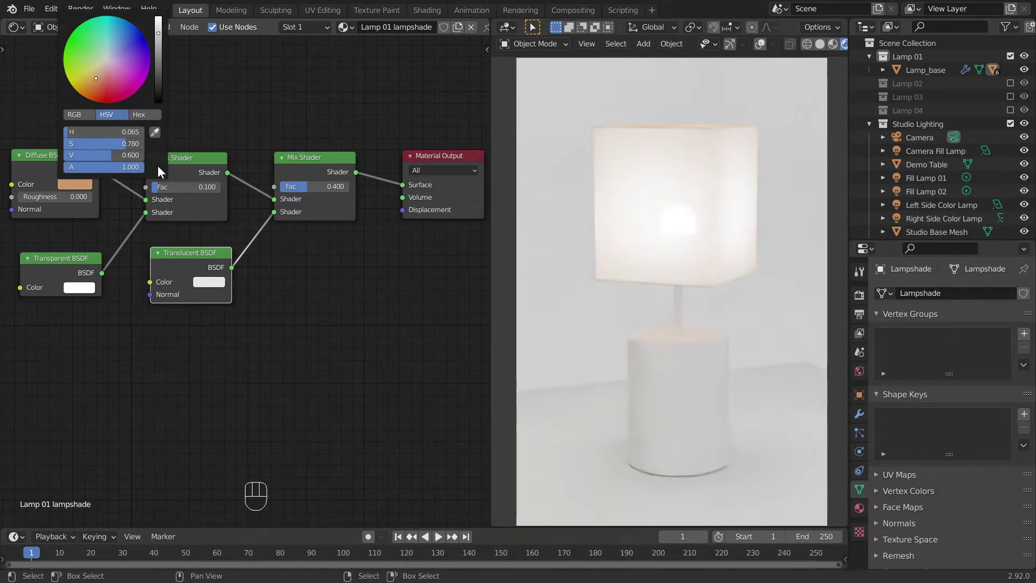
click(81, 290)
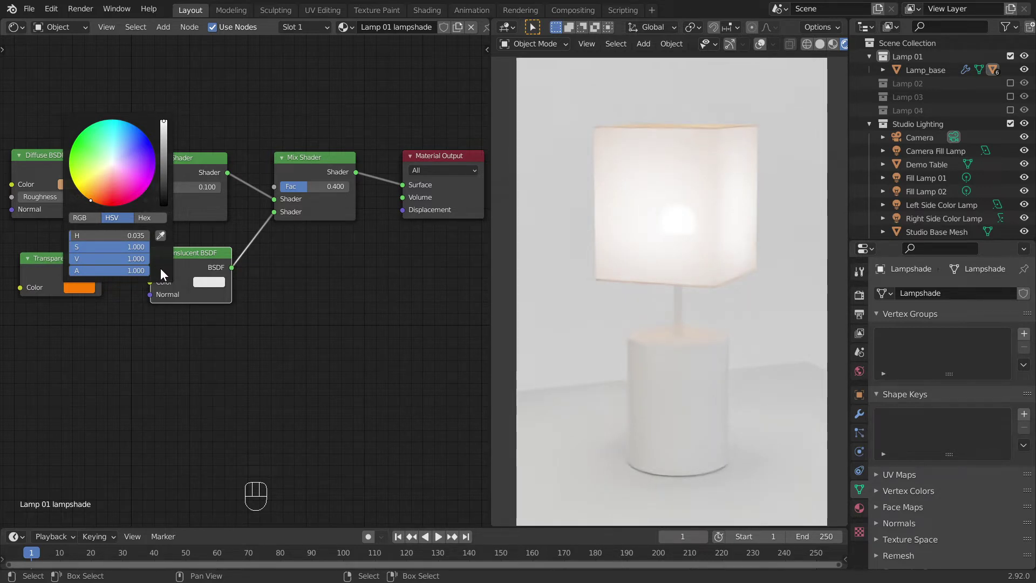
click(213, 287)
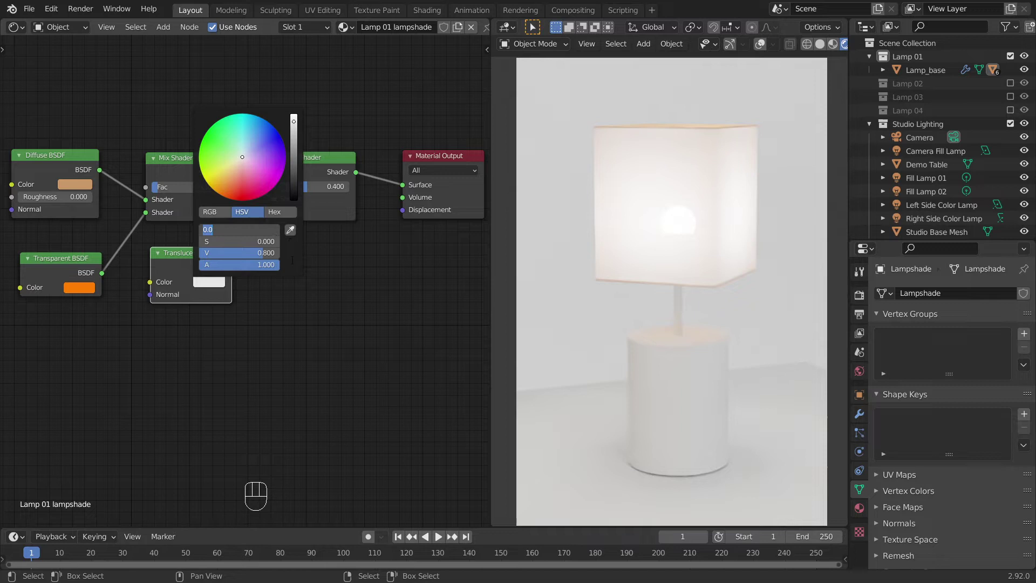
key(KP_7)
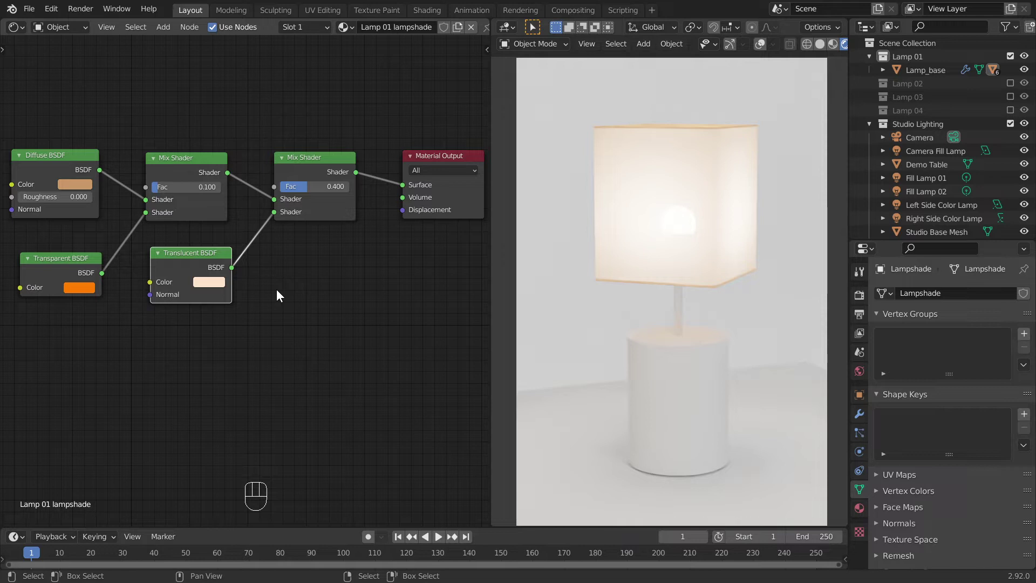
Give the lamp base its own material with Metallic 1.0 so it renders shiny silver.
click(764, 43)
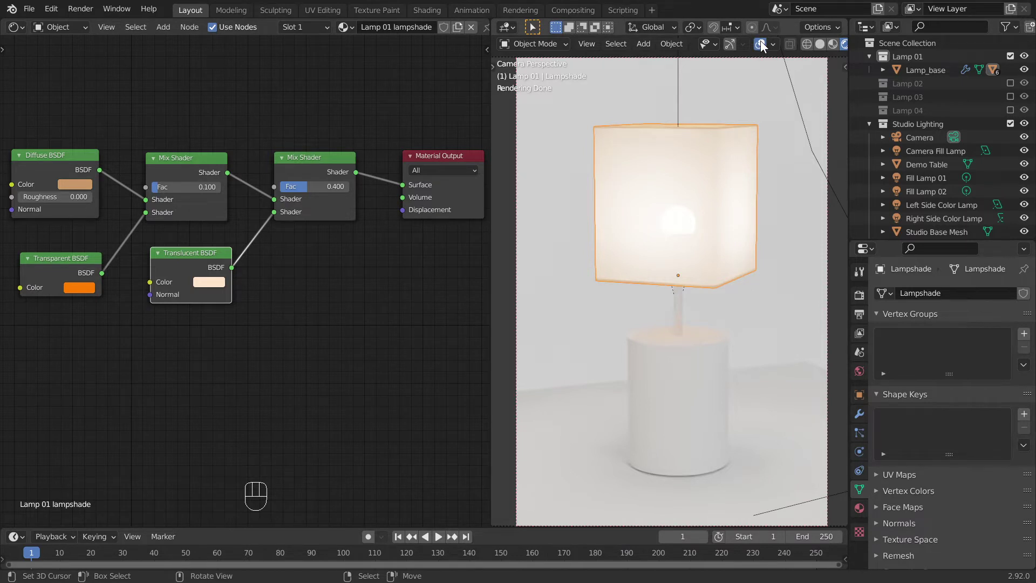
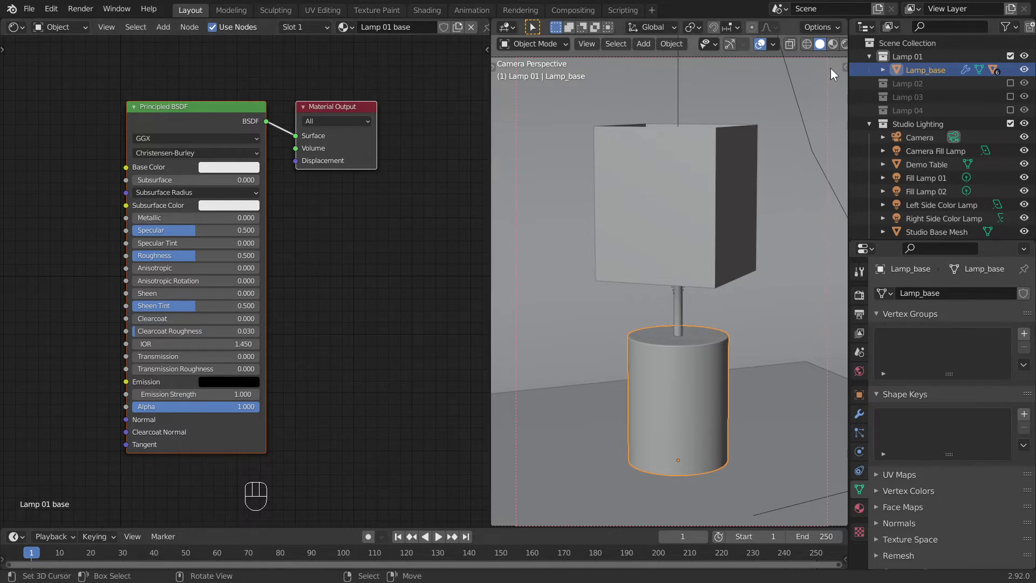
click(846, 47)
click(764, 46)
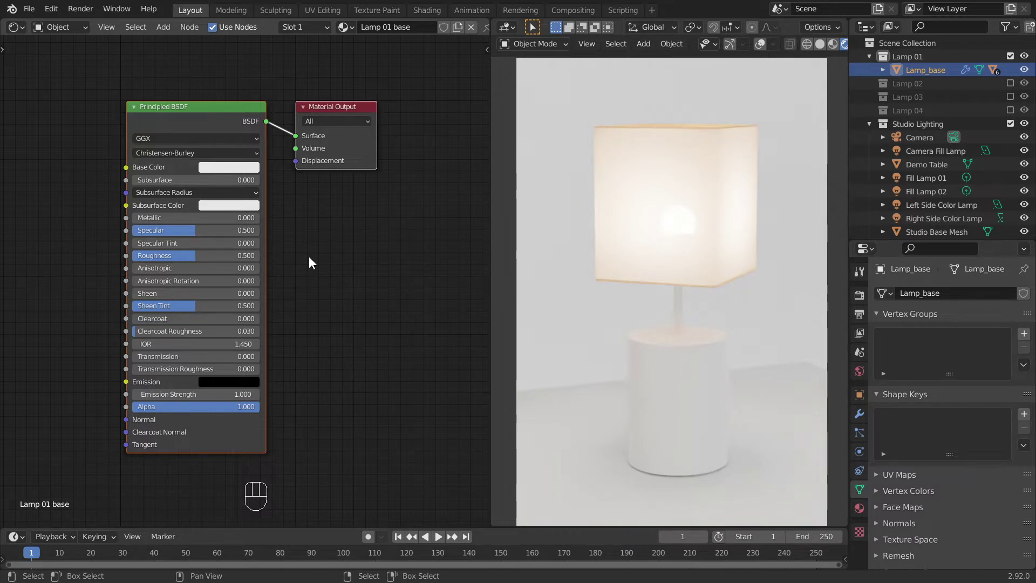
drag(242, 218, 248, 220)
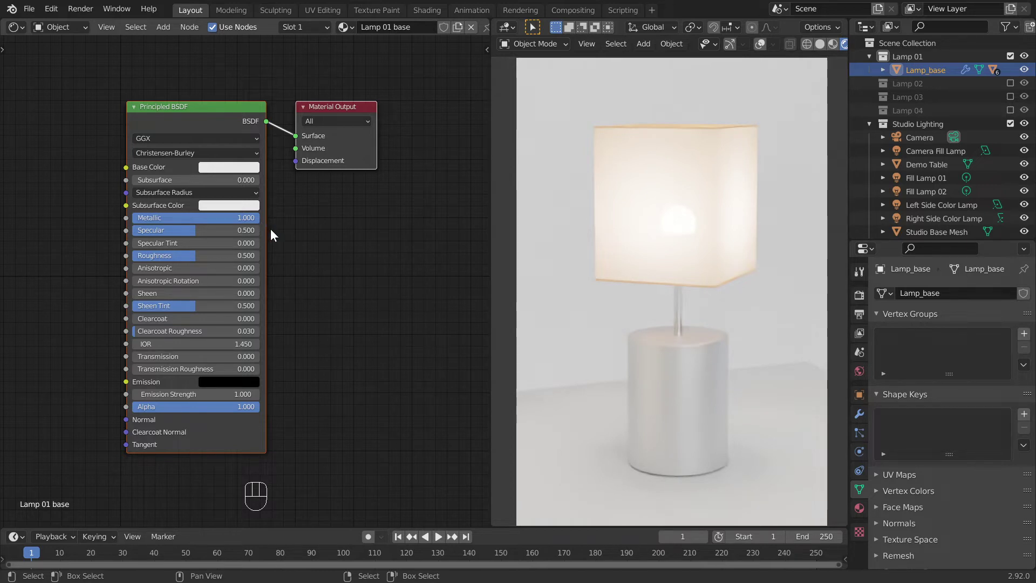
drag(274, 231, 367, 235)
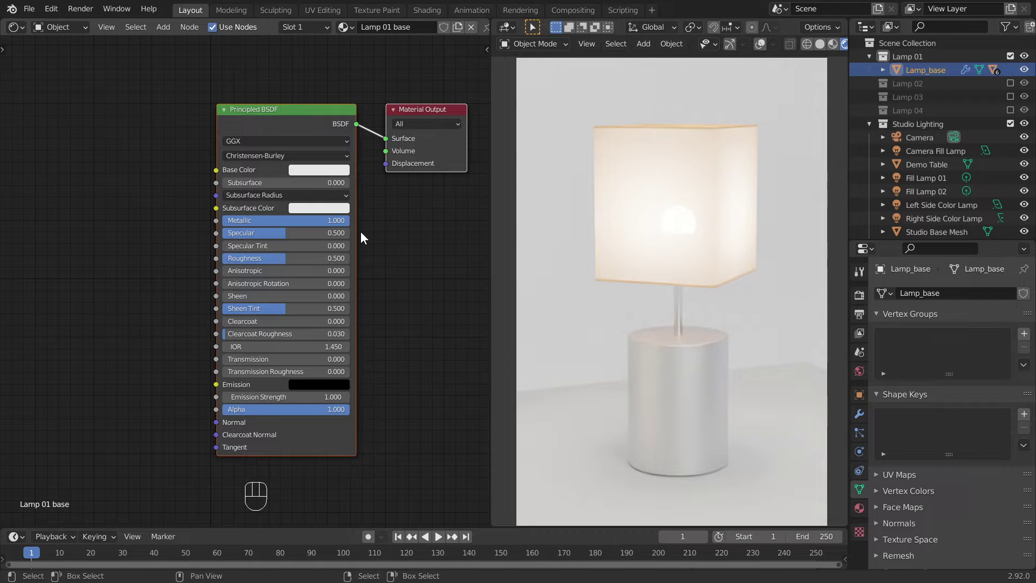
Add a Magic Texture feeding its Fac into the lamp base's Roughness, then return to solid shading.
key(shift+a)
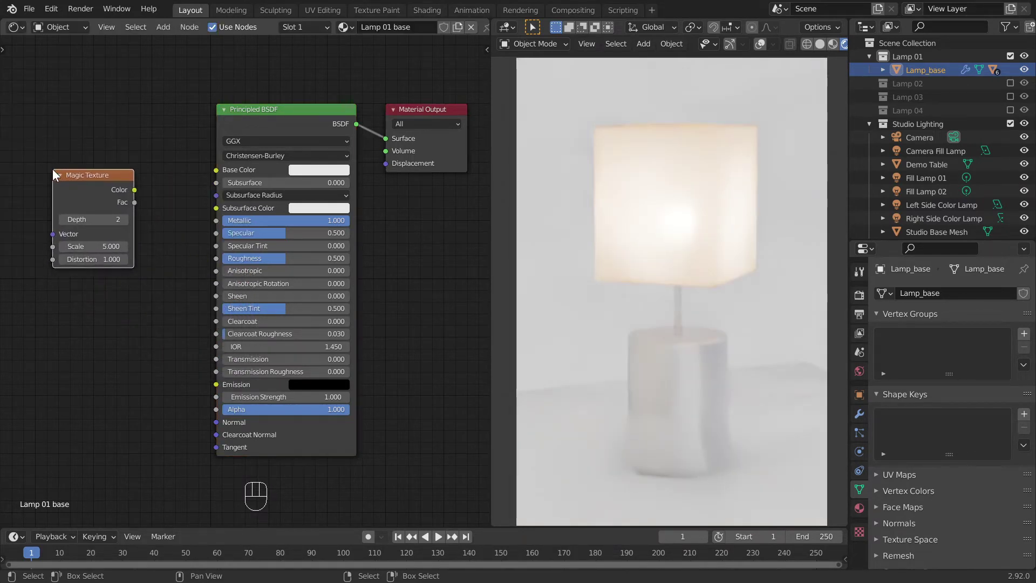
drag(137, 204, 220, 261)
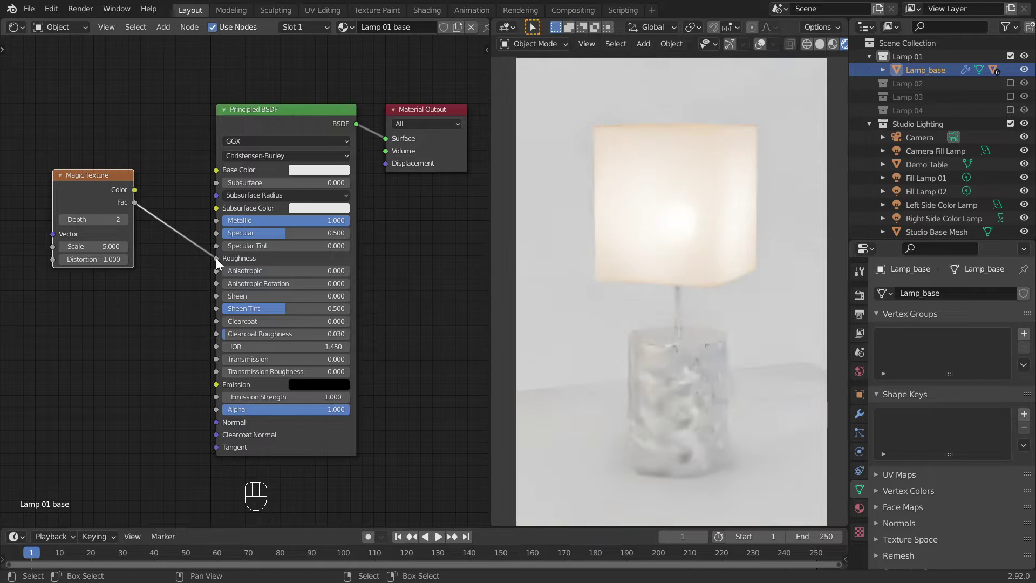
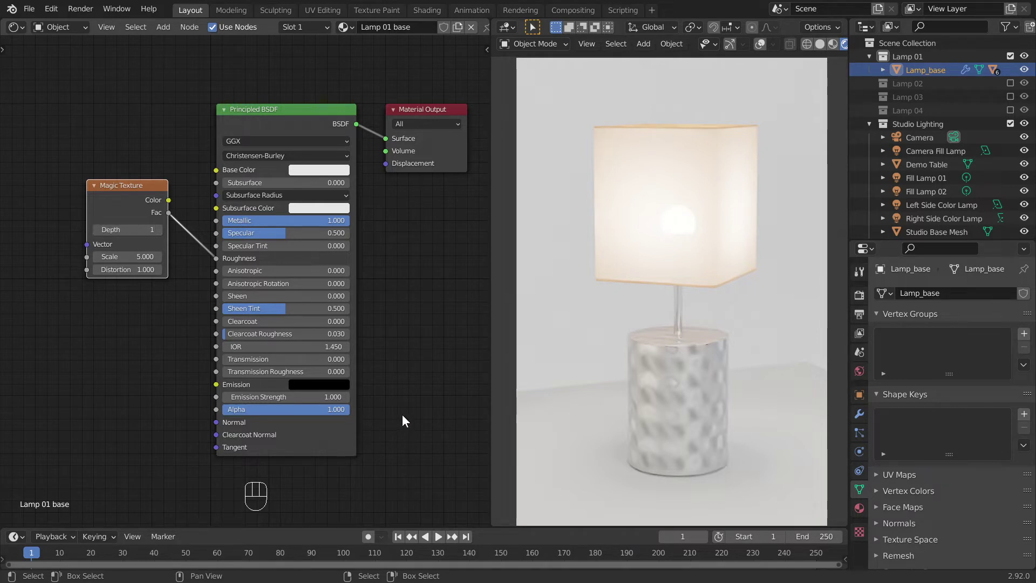
click(765, 48)
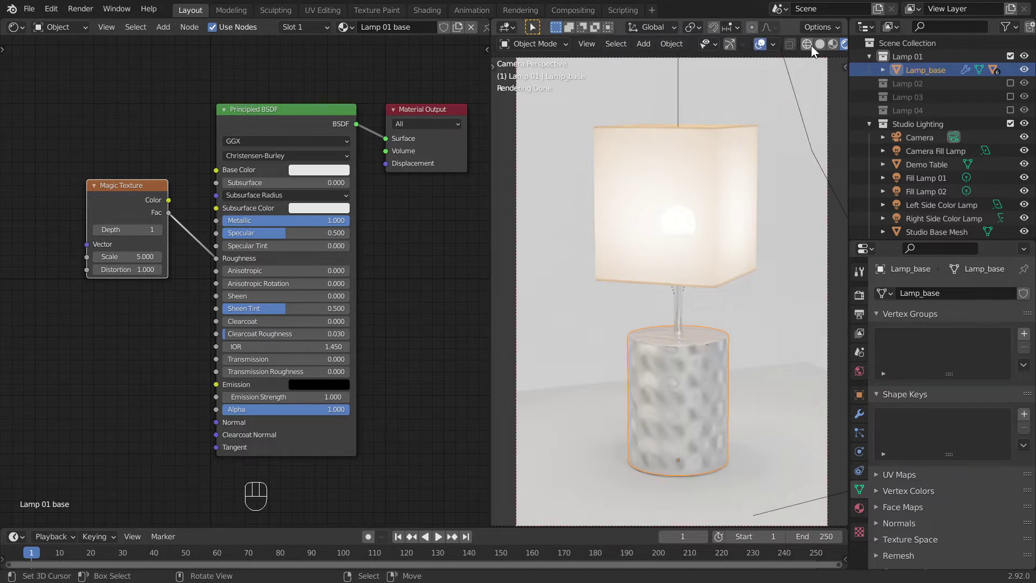
click(822, 46)
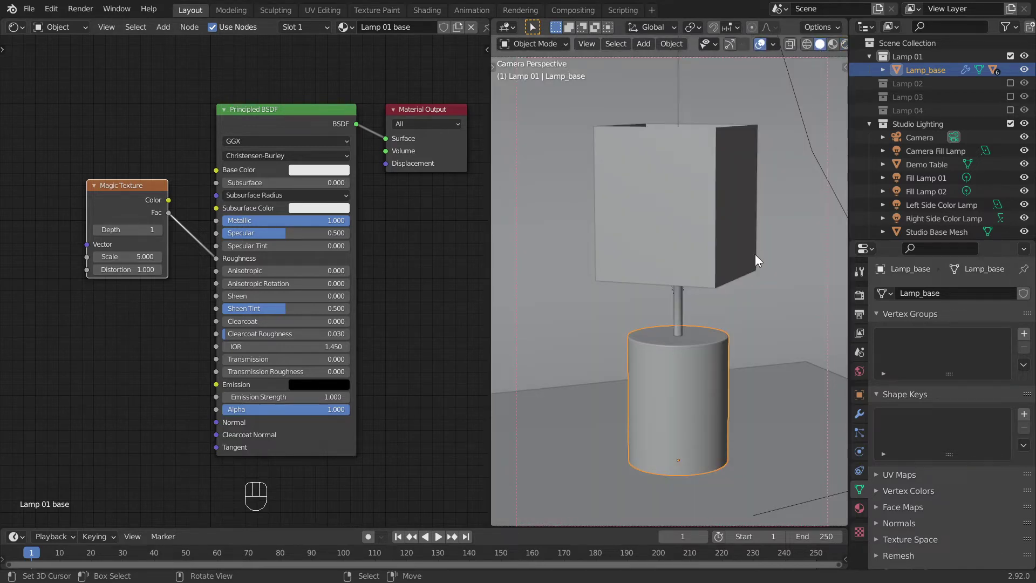
Hide Lamp 01, show Lamp 02 in a rendered preview, and select its bulb.
click(1013, 57)
click(1014, 68)
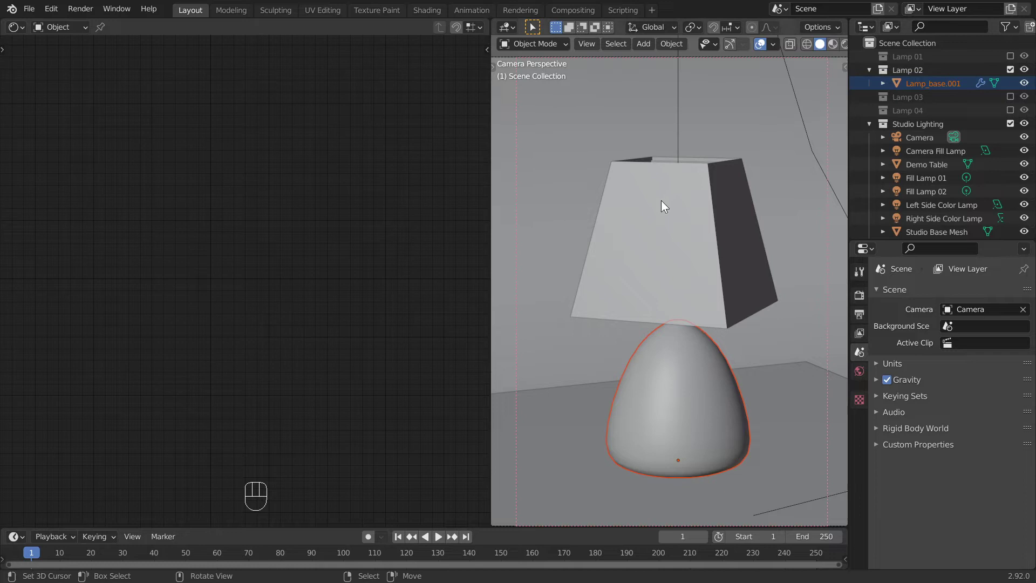
click(661, 215)
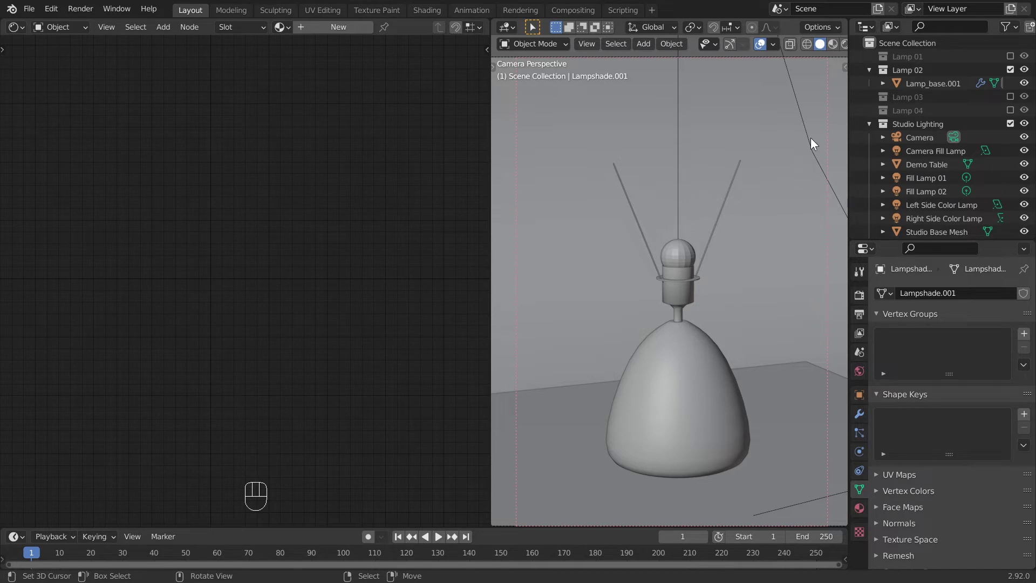
click(847, 47)
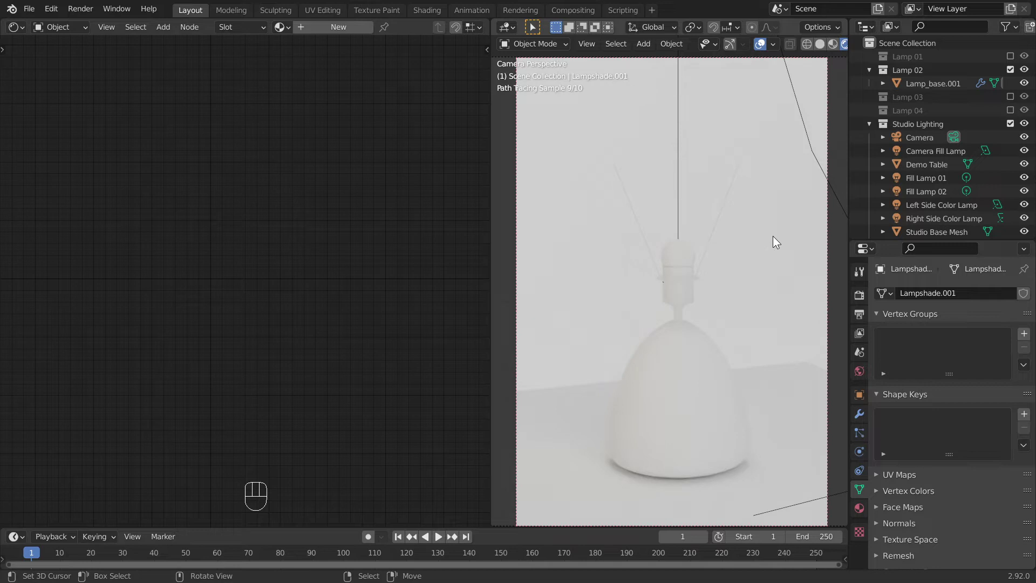
click(689, 254)
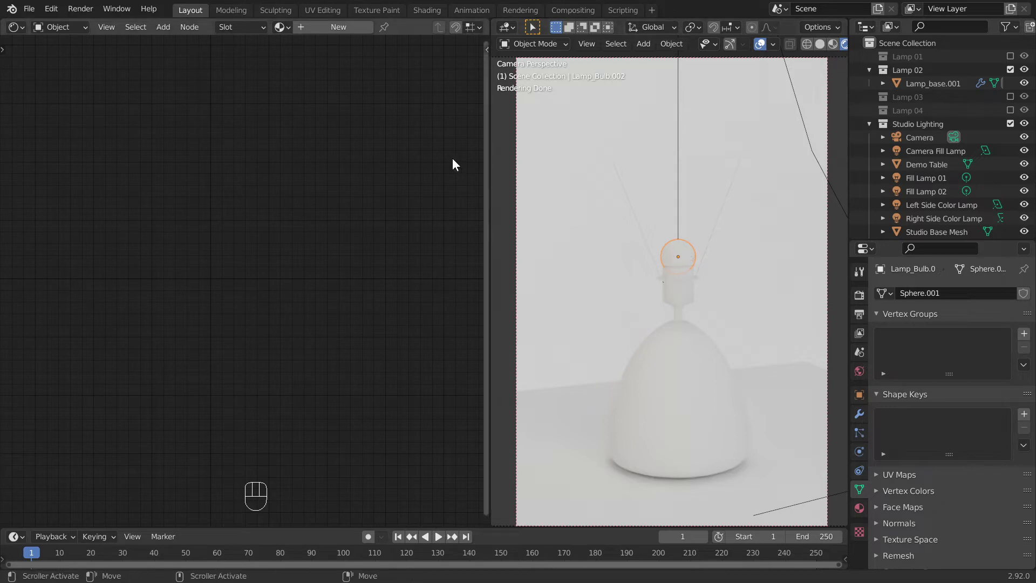
Assign the existing Lamp Bulb emission material to the selected bulb.
drag(289, 25, 302, 90)
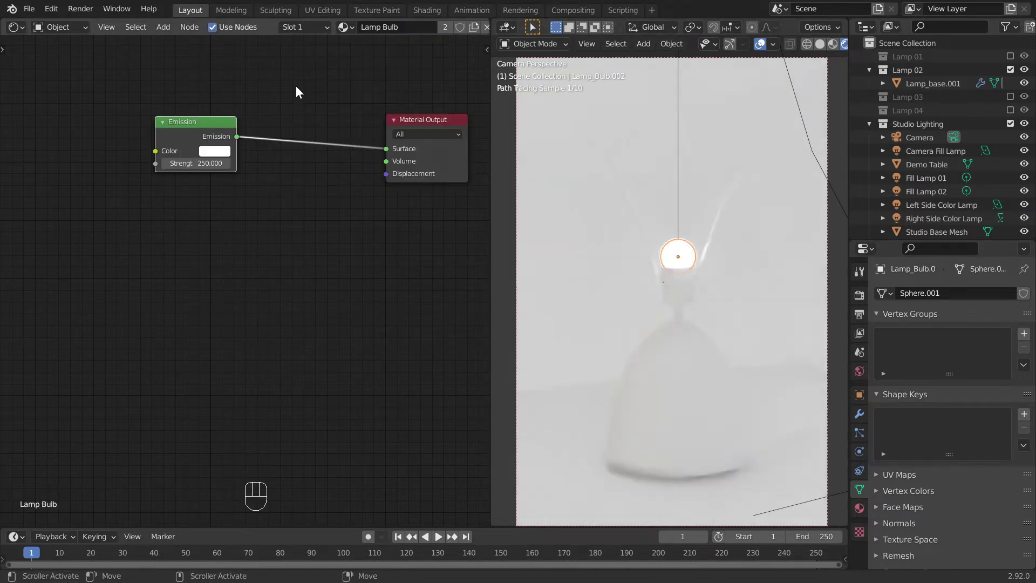
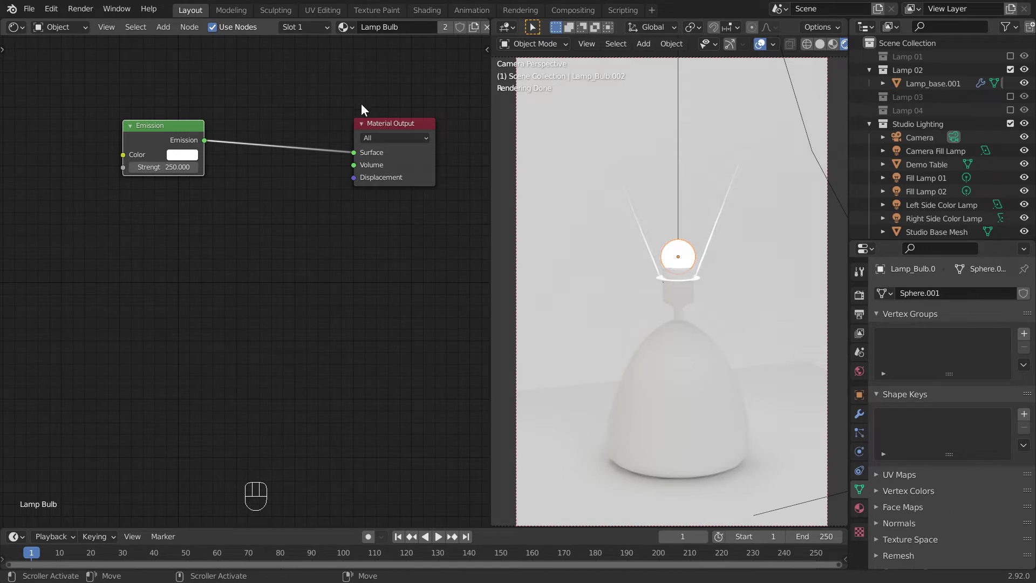
Select the holder, ring and hanging strings and assign the Lamp Metal material.
right_click(683, 301)
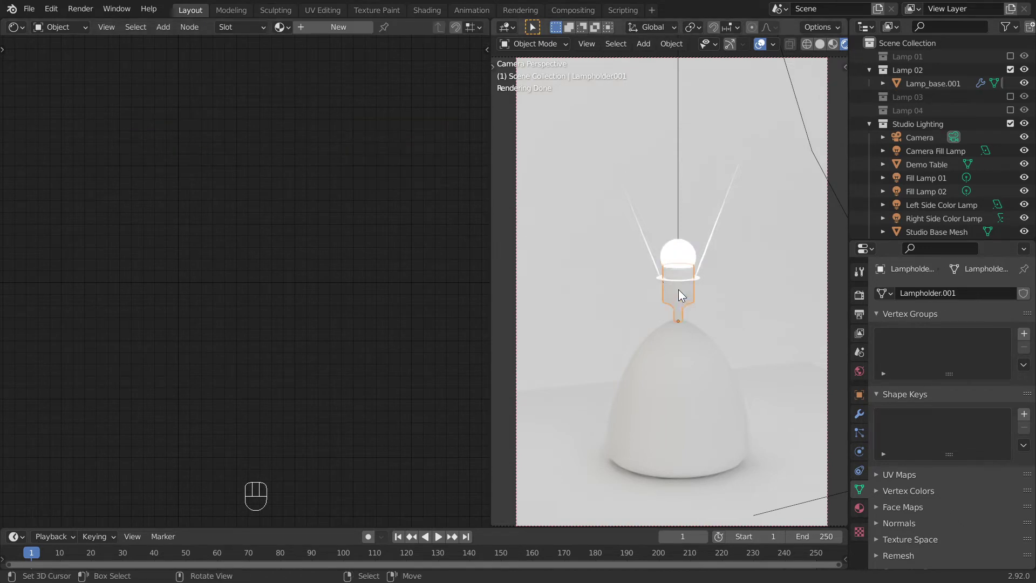
right_click(681, 284)
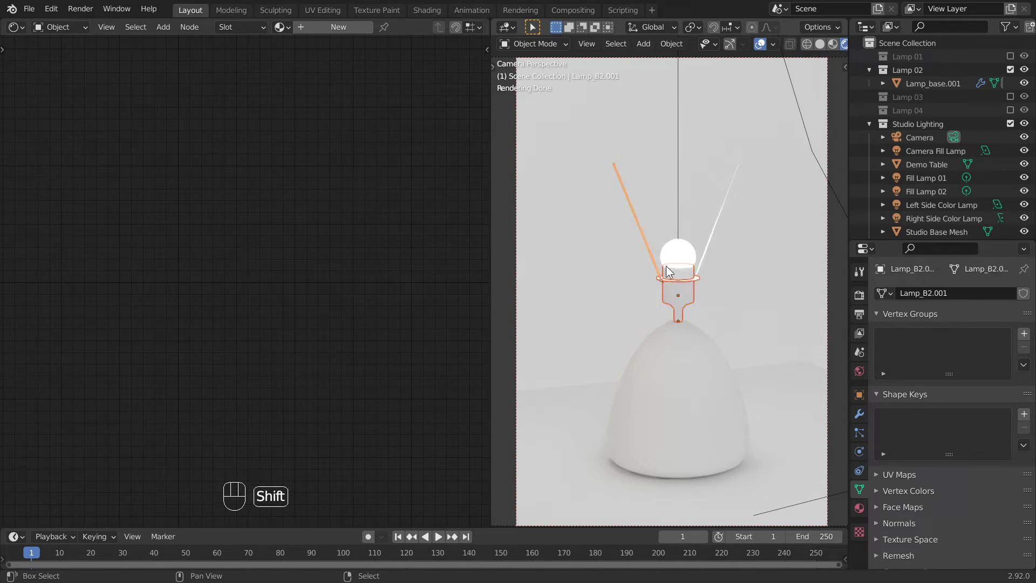
right_click(706, 263)
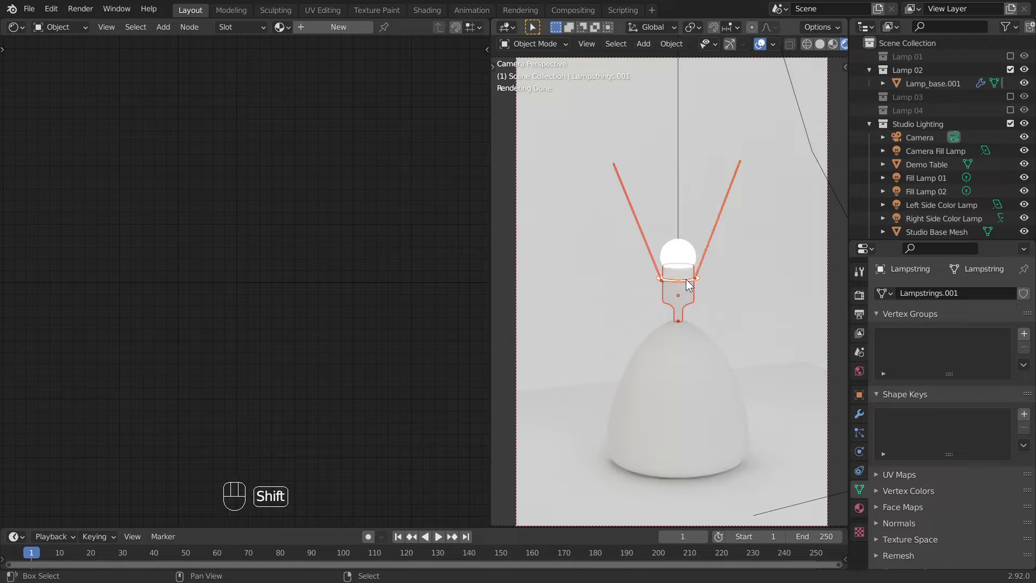
right_click(688, 278)
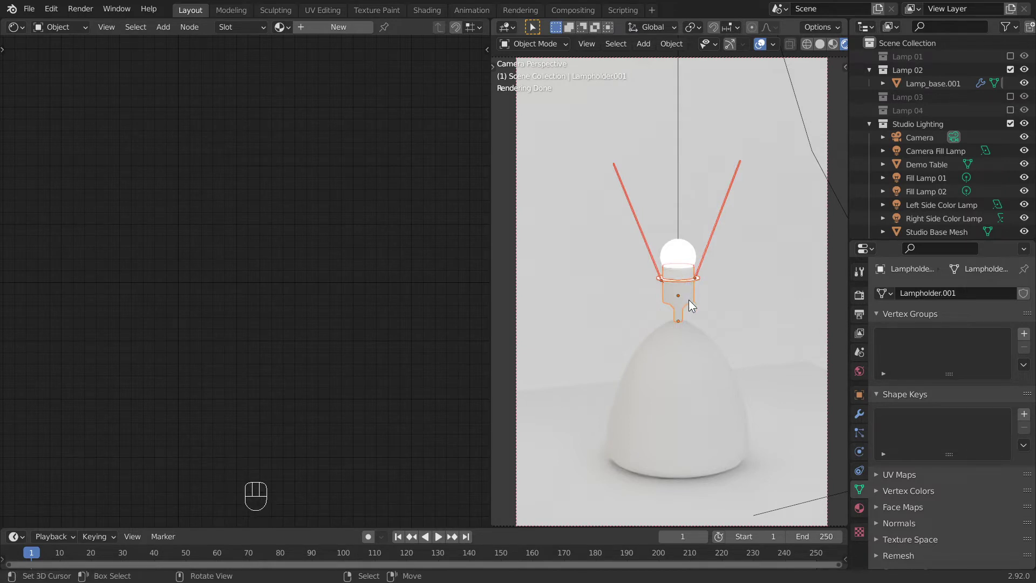
drag(286, 31, 320, 105)
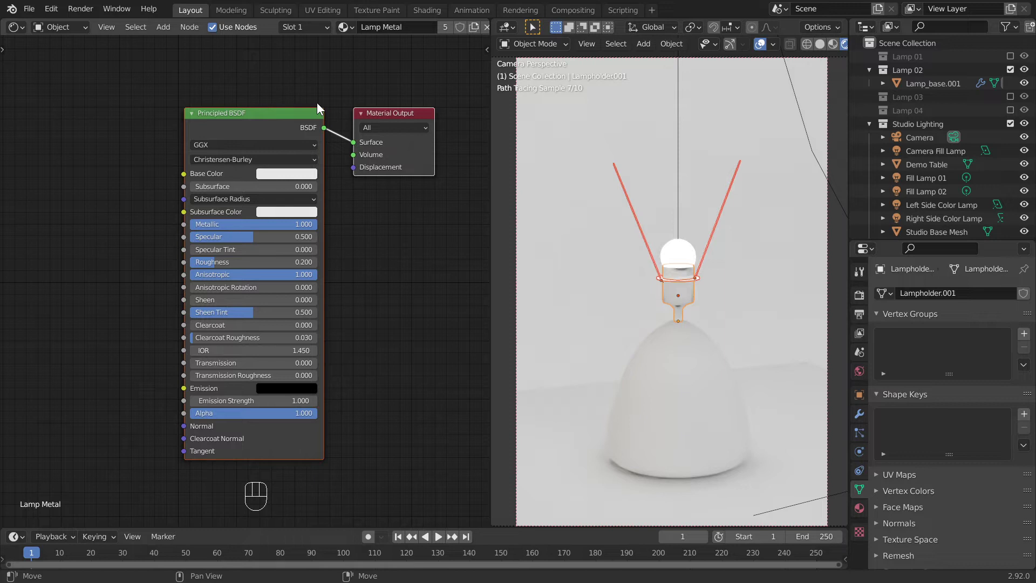
Link the Lamp Metal material across the selected parts and return to solid shading.
click(761, 47)
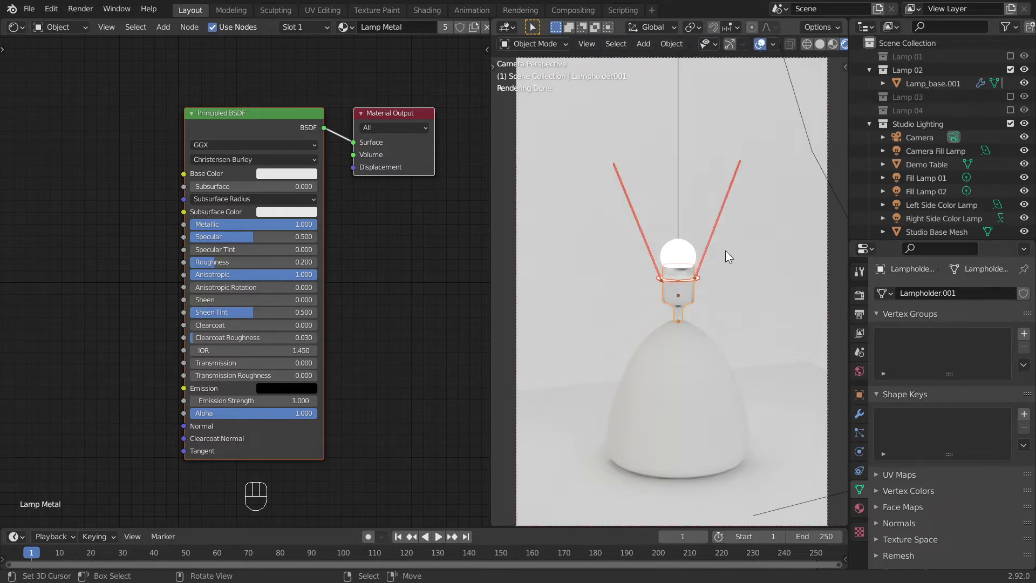
key(ctrl+l)
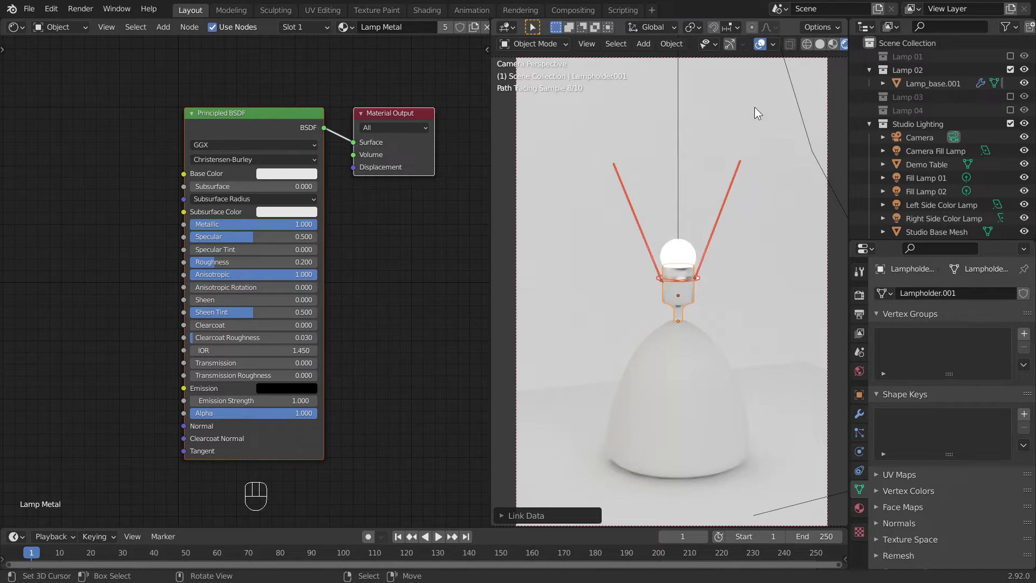
click(761, 49)
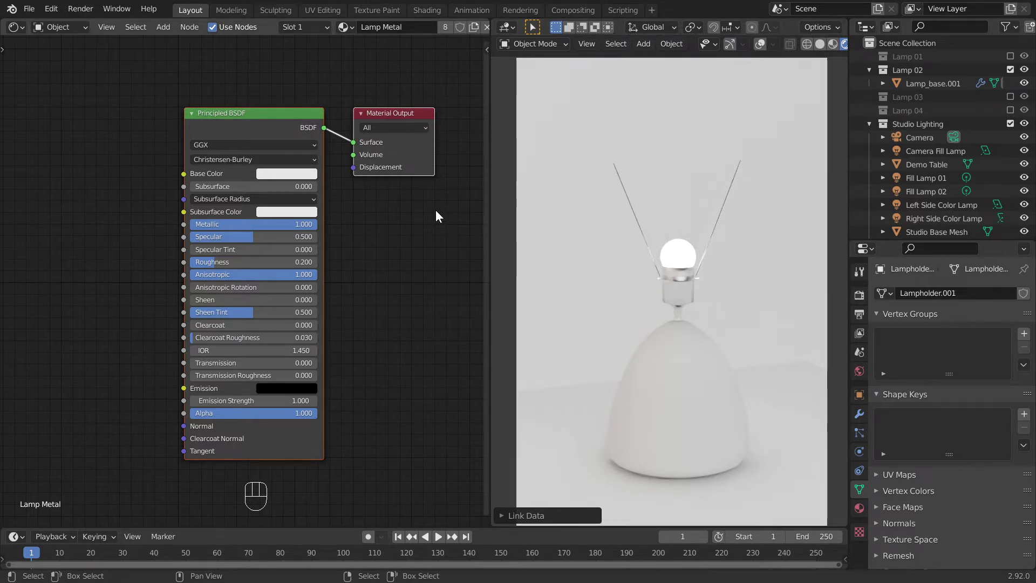
middle_click(439, 213)
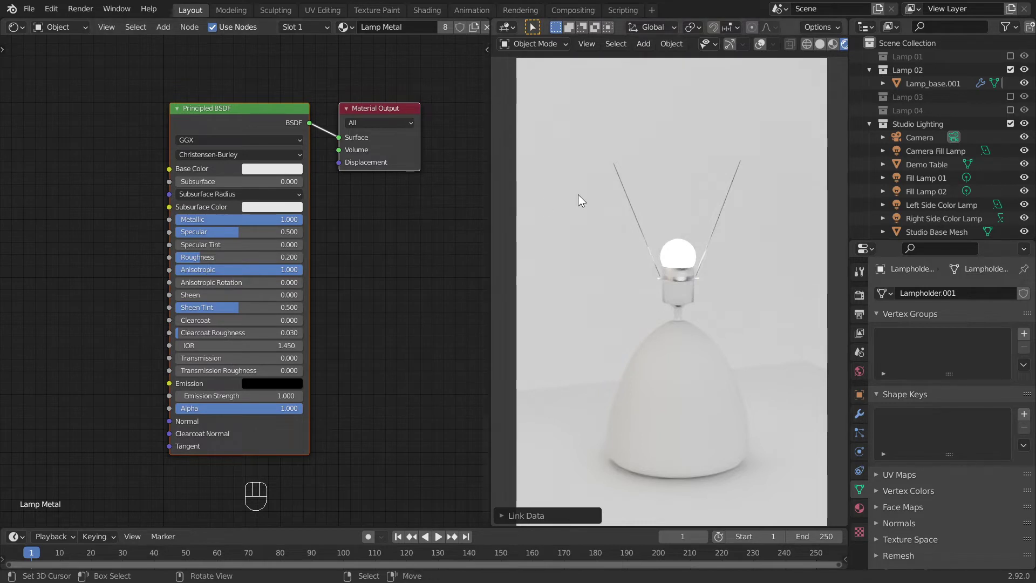
click(827, 46)
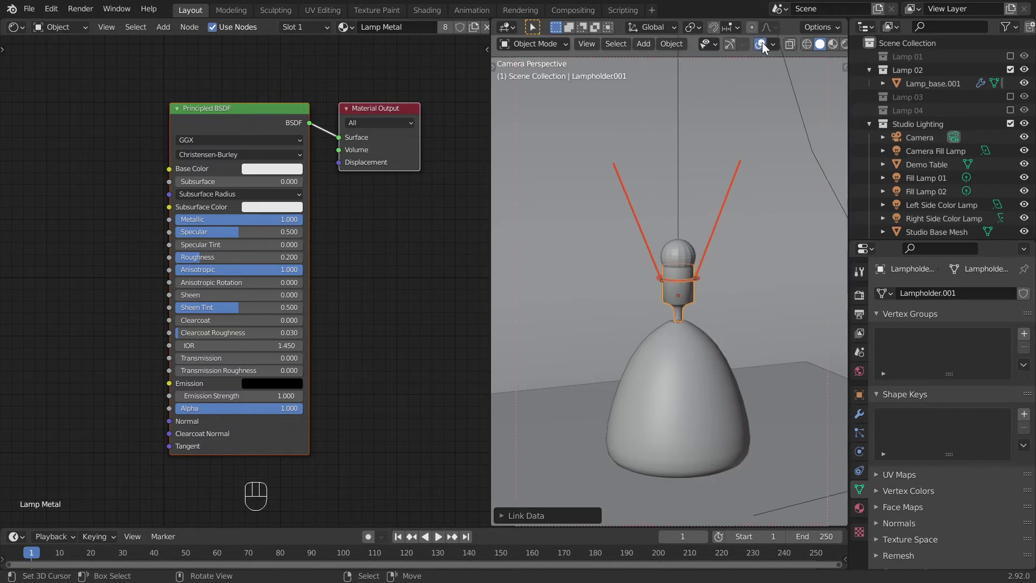
Unhide the lampshade and select the Principled BSDF node of its Lamp 02 lampshade material.
key(alt+h)
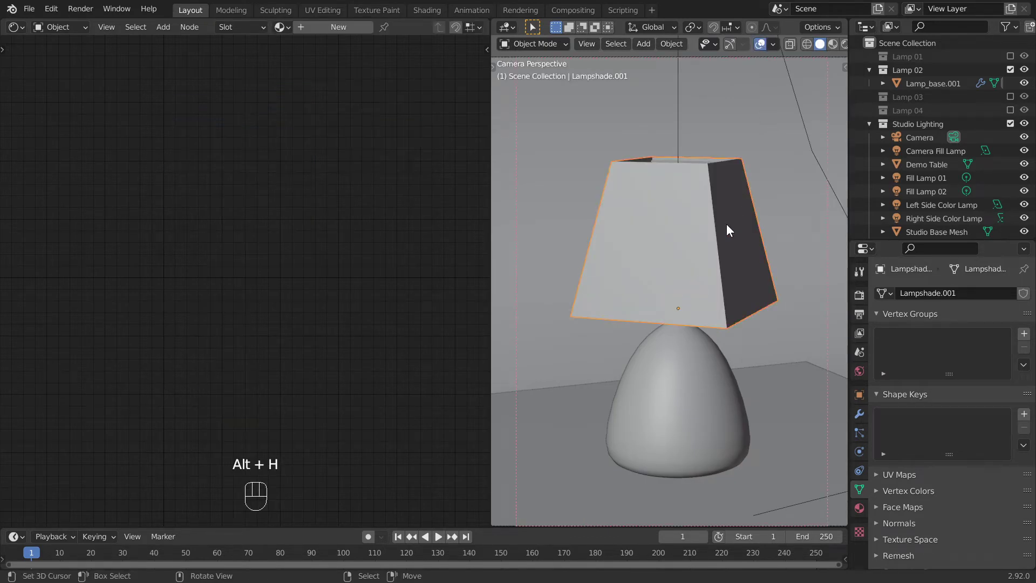
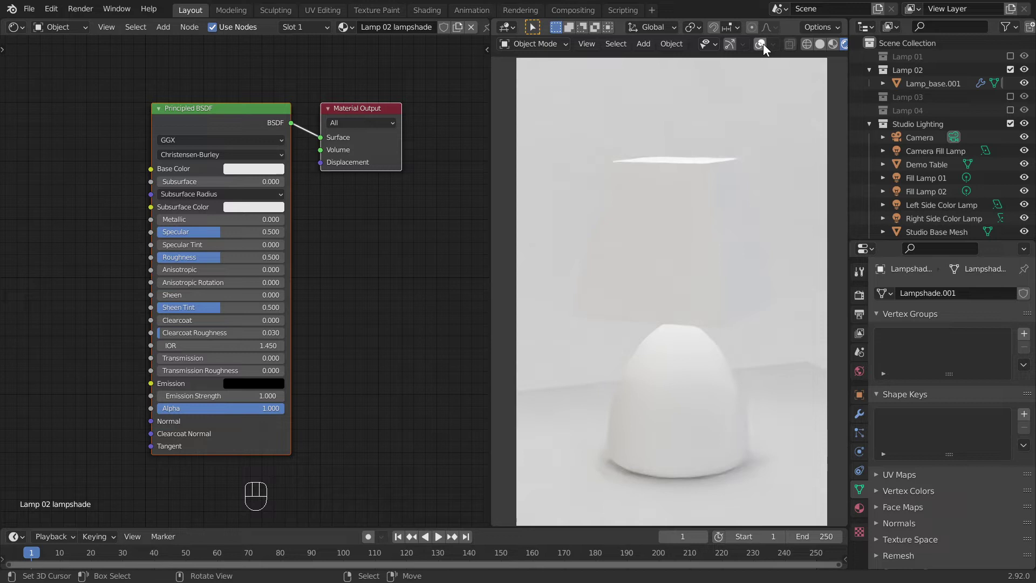
middle_click(369, 246)
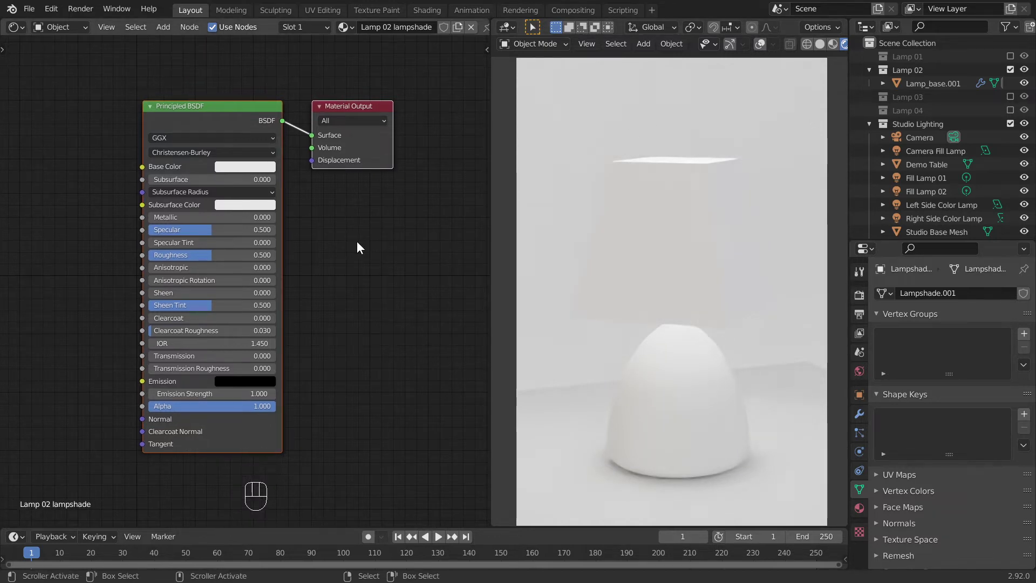
click(254, 123)
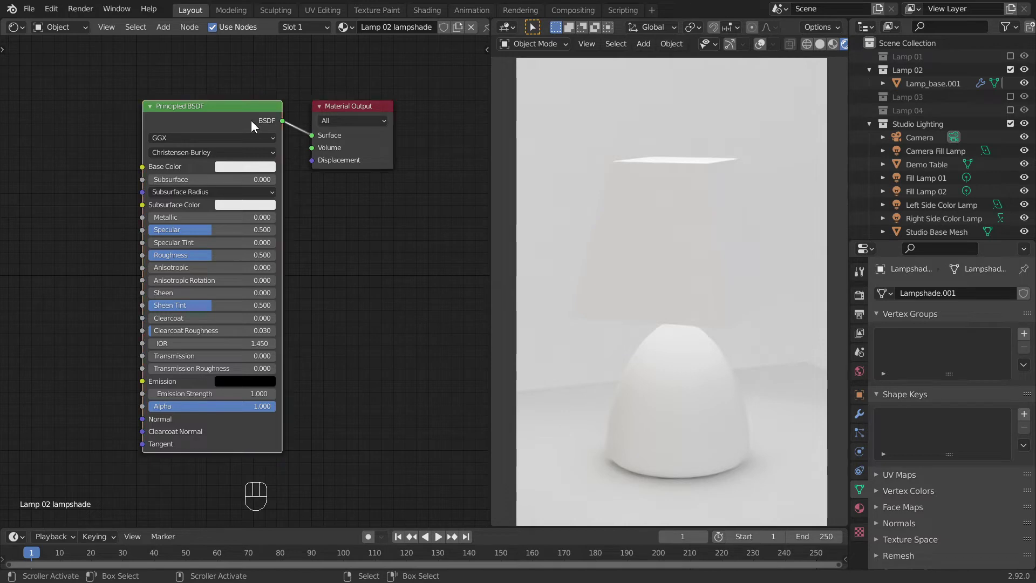
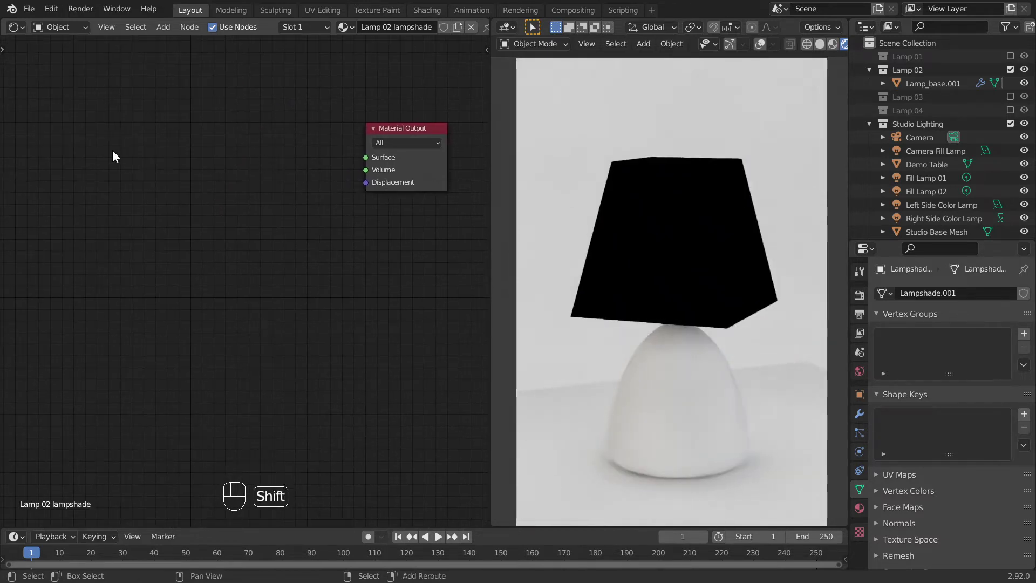
Feed a Transparent BSDF through a Mix Shader into the output and duplicate the Mix Shader.
key(shift+a)
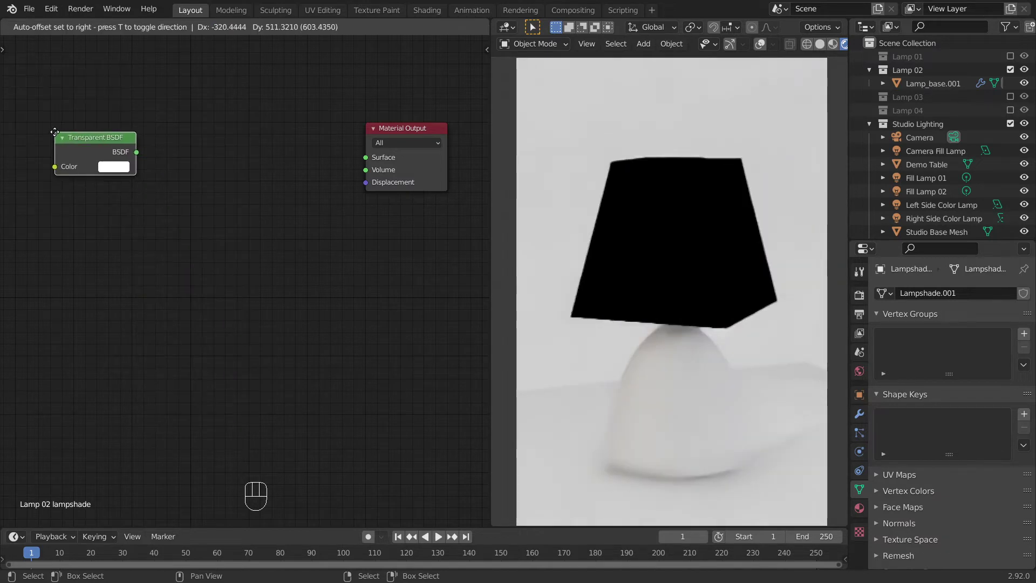
drag(141, 153, 249, 231)
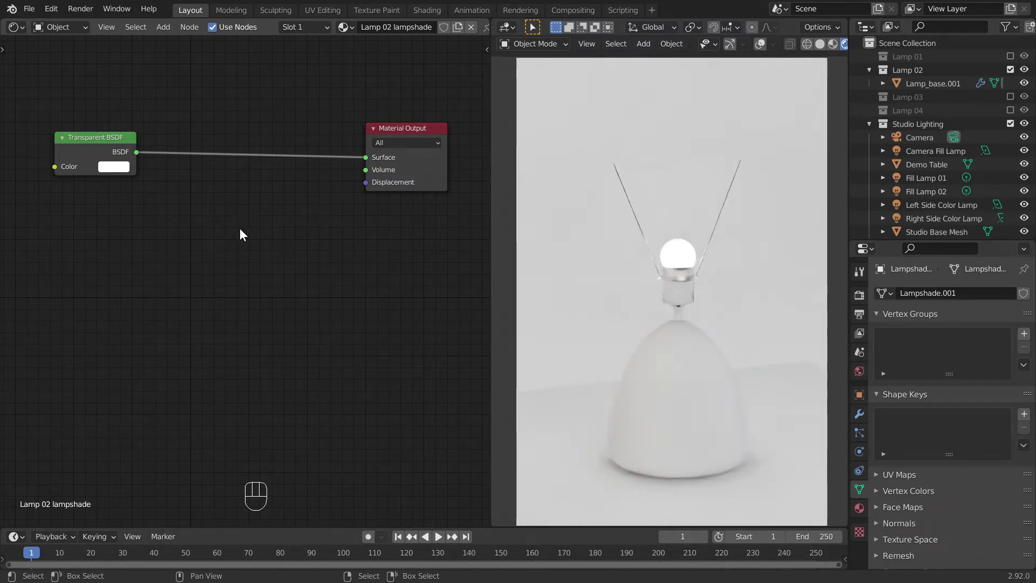
key(shift+a)
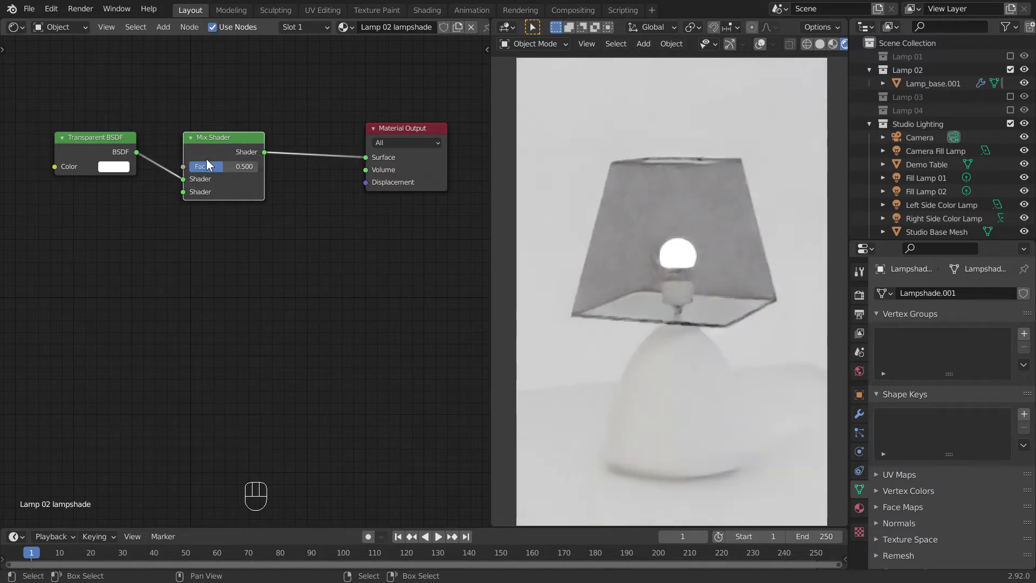
key(shift+d)
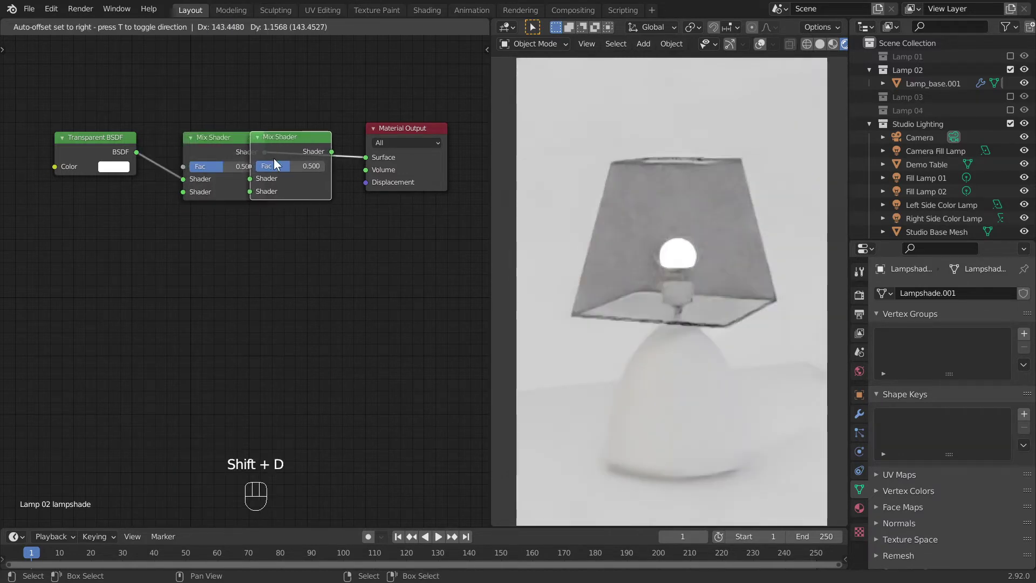
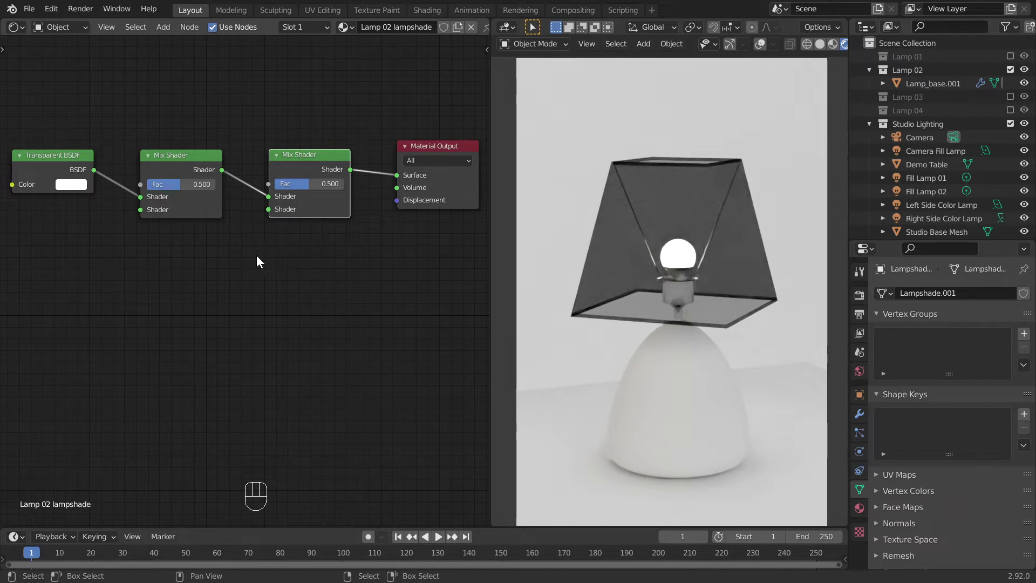
Wire a Diffuse BSDF into the first mix and a Translucent BSDF into the second, factor 0.300.
key(shift+a)
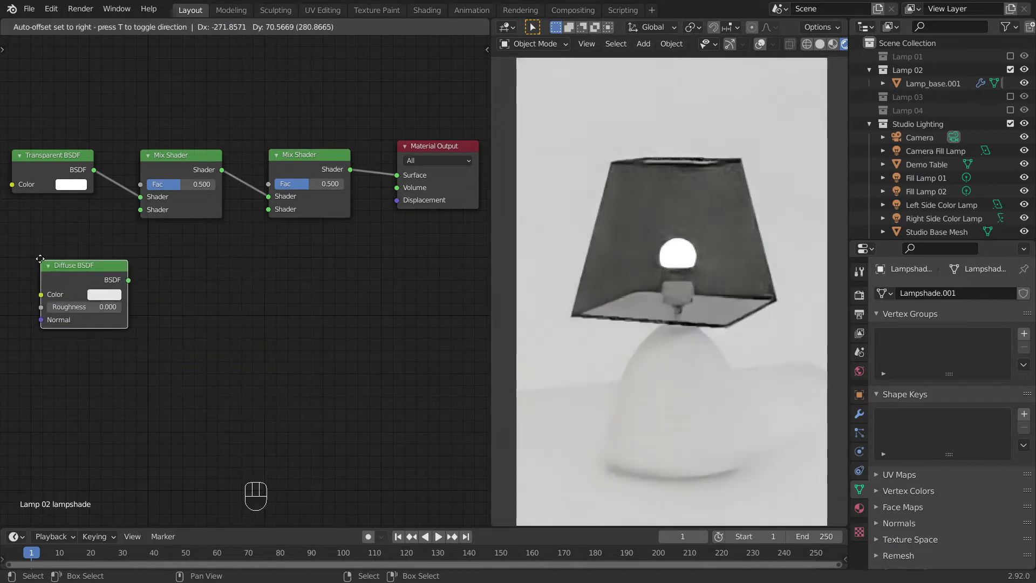
drag(112, 249, 175, 275)
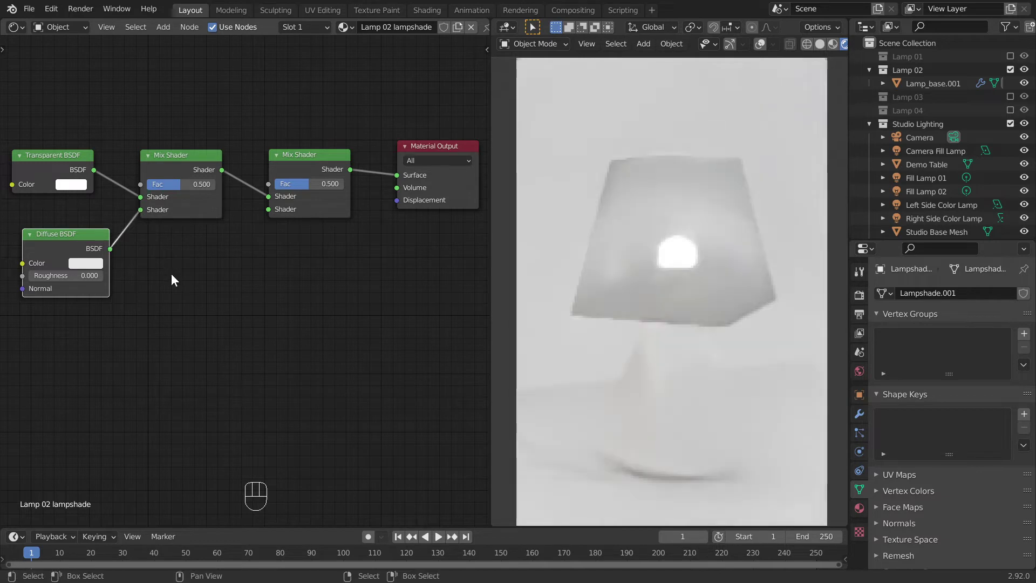
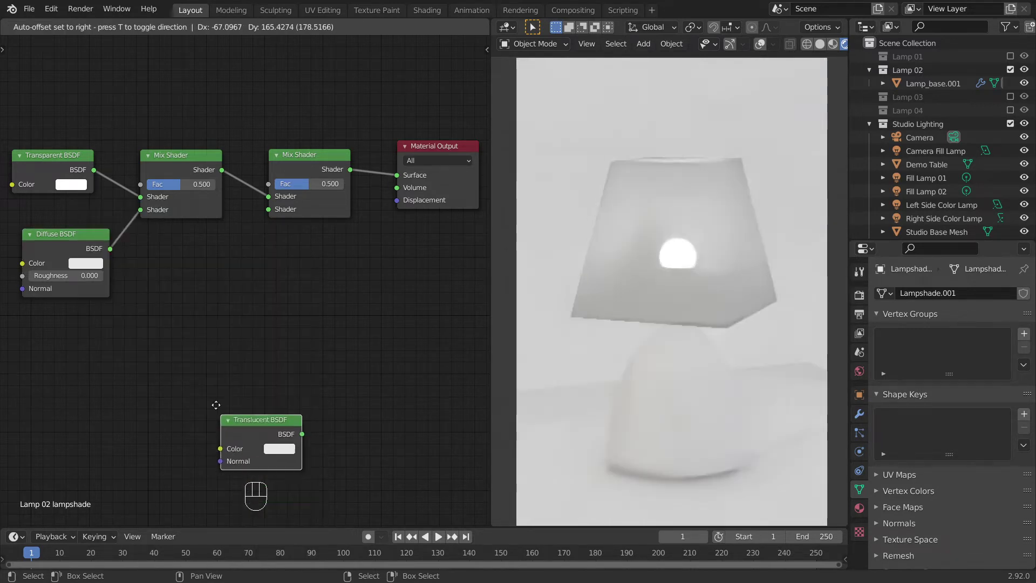
drag(236, 270, 283, 254)
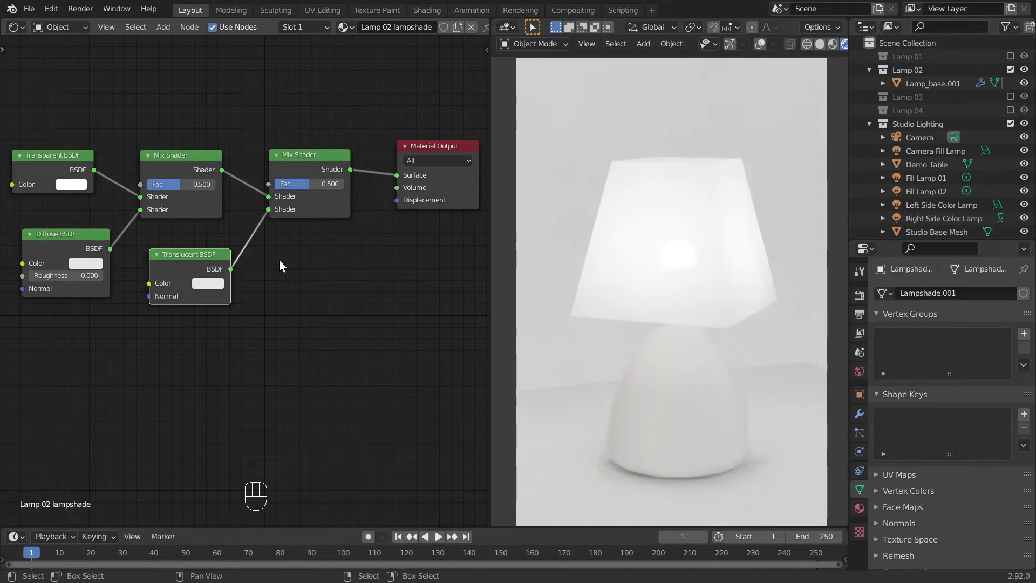
click(191, 189)
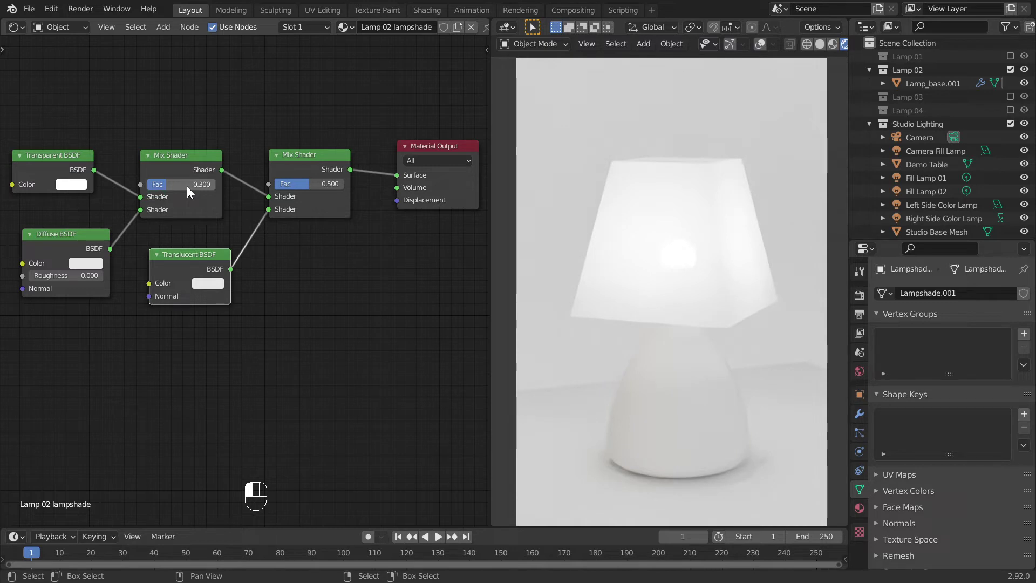
Set the second mix factor and give the Diffuse a warm orange and the Translucent a pale peach colour.
click(316, 186)
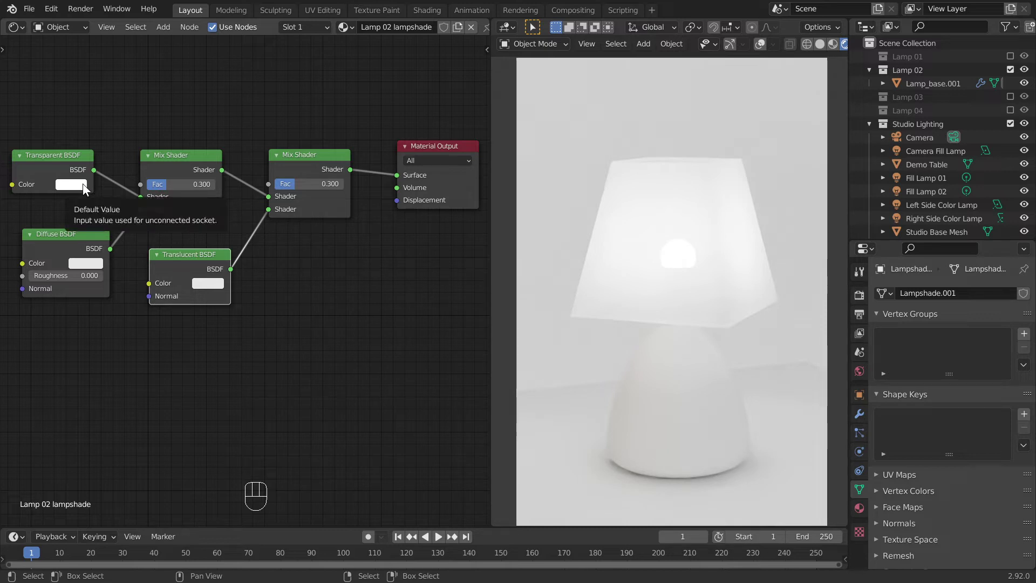
click(99, 265)
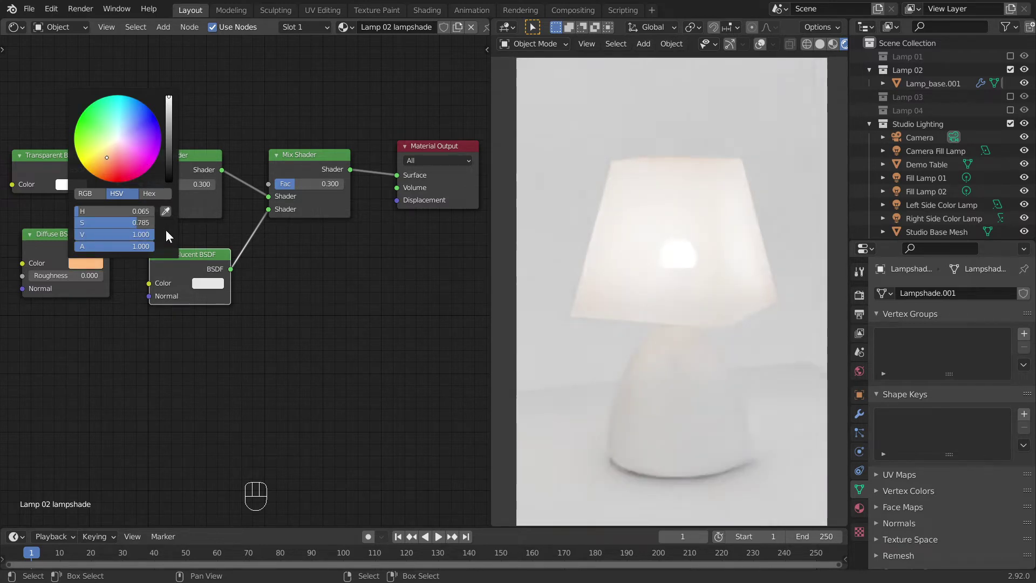
click(206, 286)
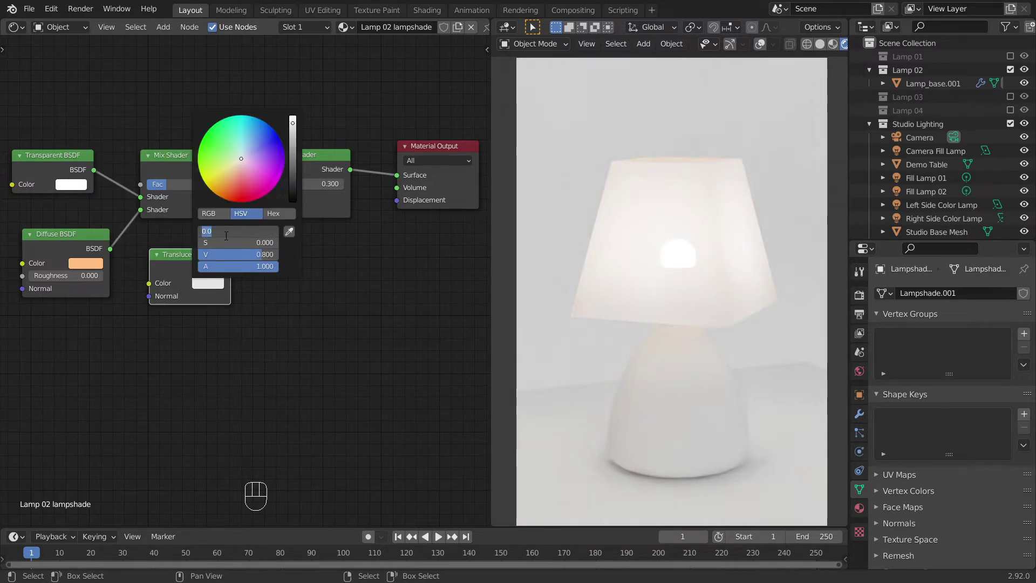
key(KP_7)
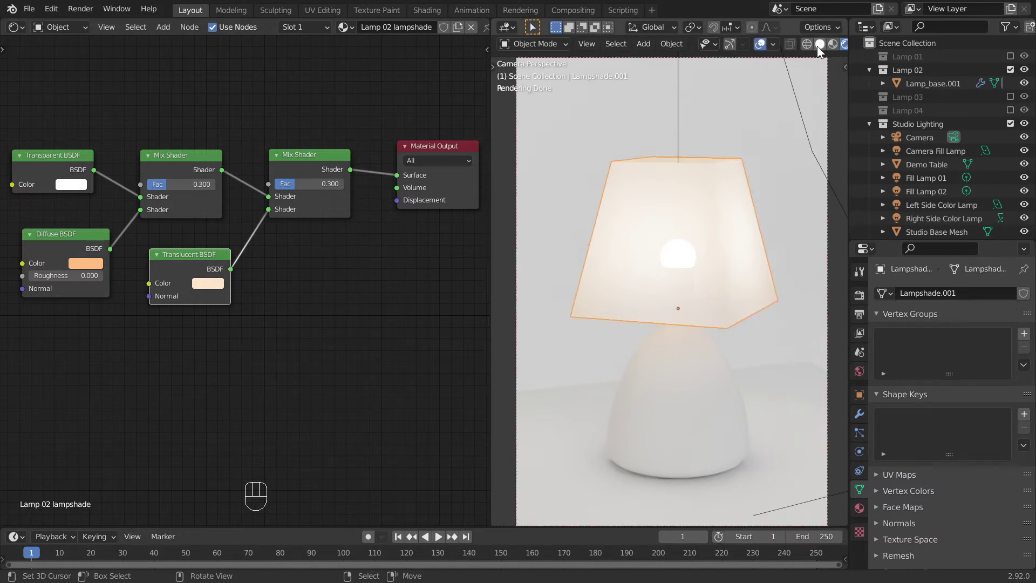
Select the lamp base and give it a new Lamp 02 base material in the rendered preview.
click(685, 356)
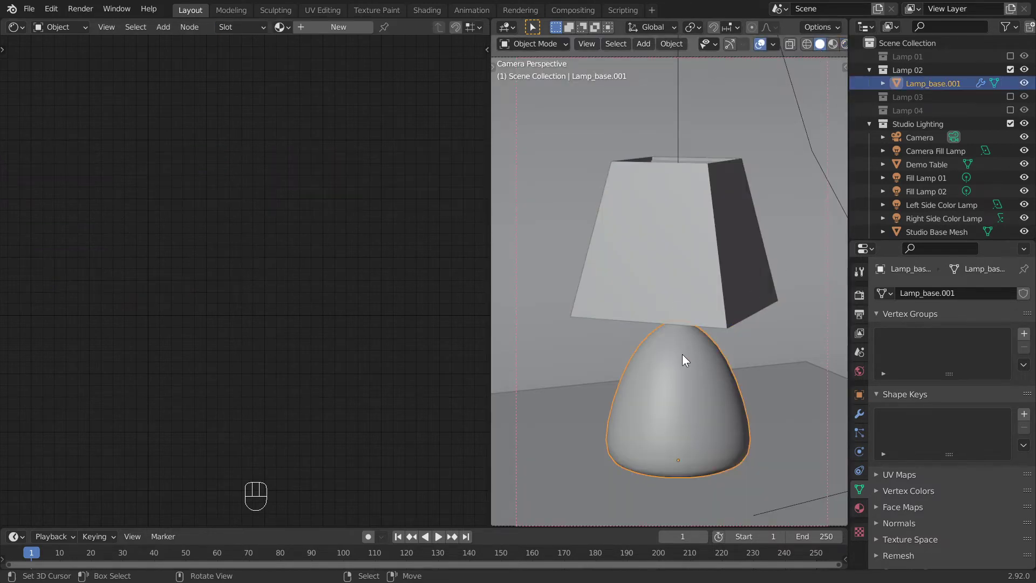
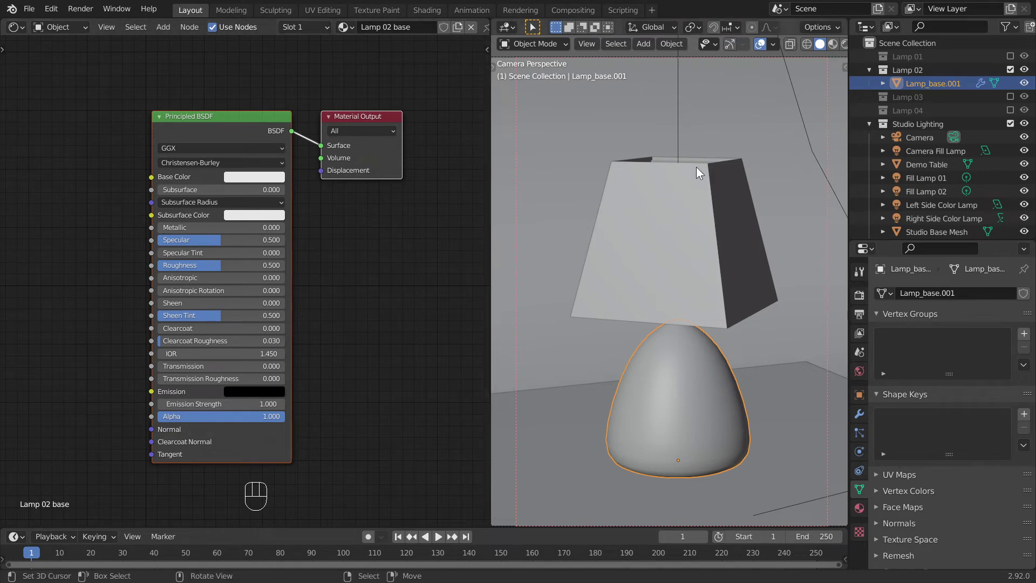
click(848, 48)
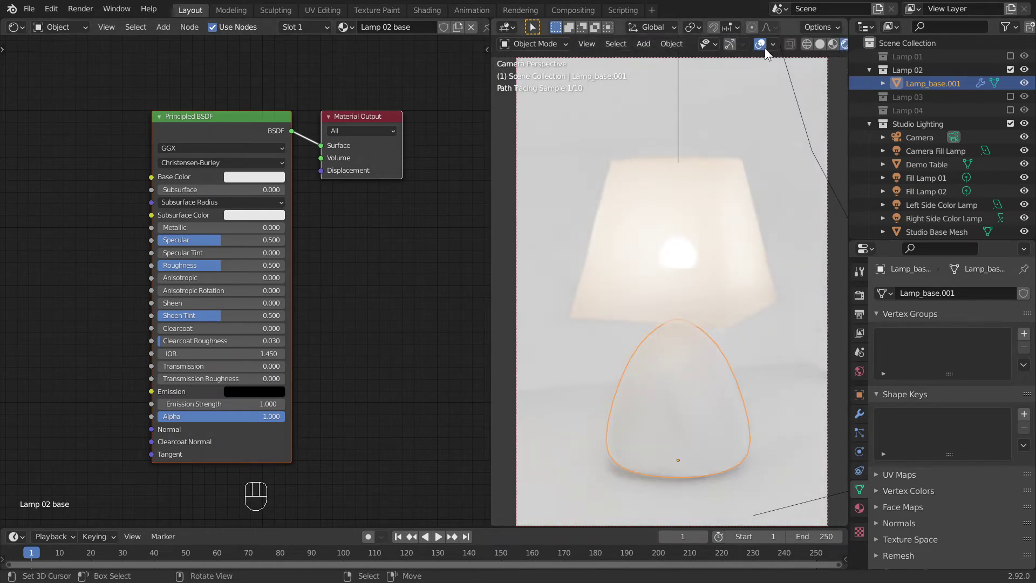
click(765, 50)
middle_click(401, 280)
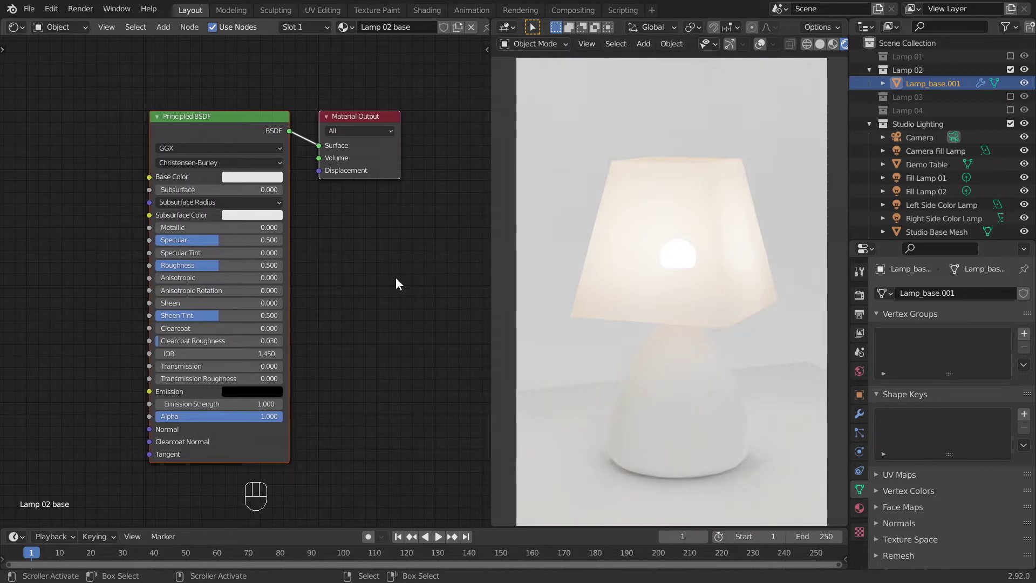
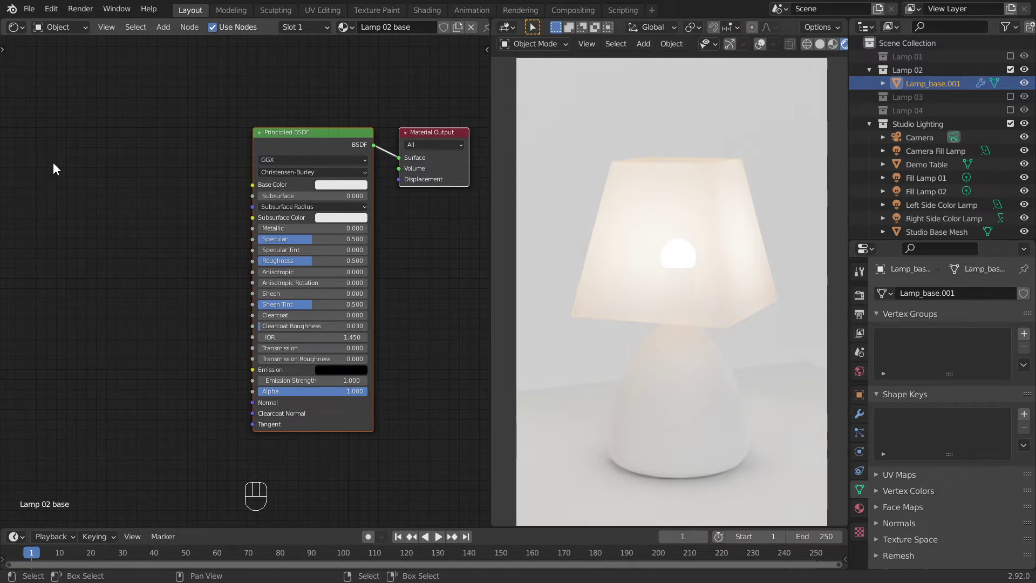
Route a scale-30 Voronoi Texture through a ColorRamp into Base Color, darkening the white stop to grey.
key(shift+a)
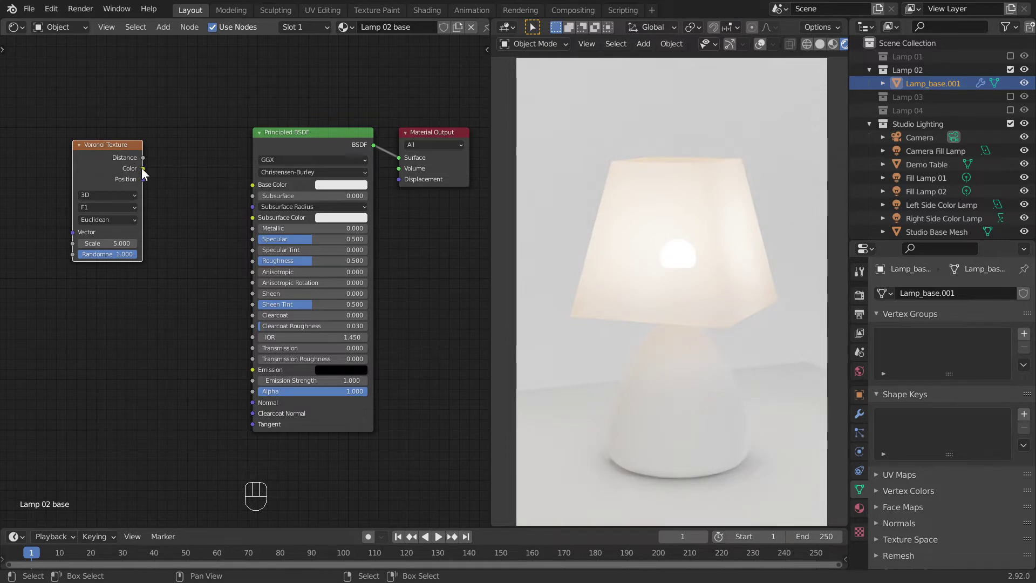
drag(146, 170, 255, 190)
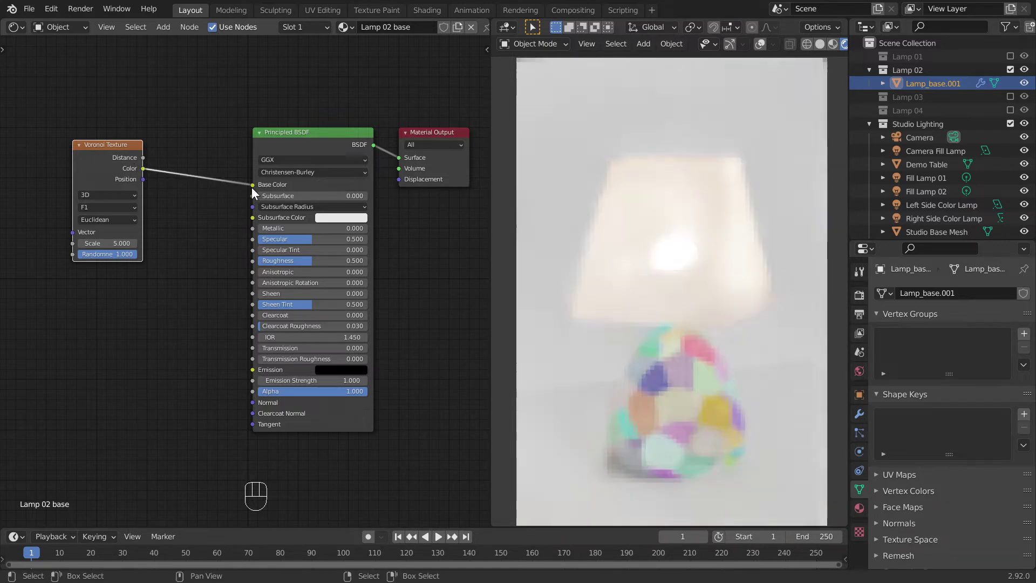
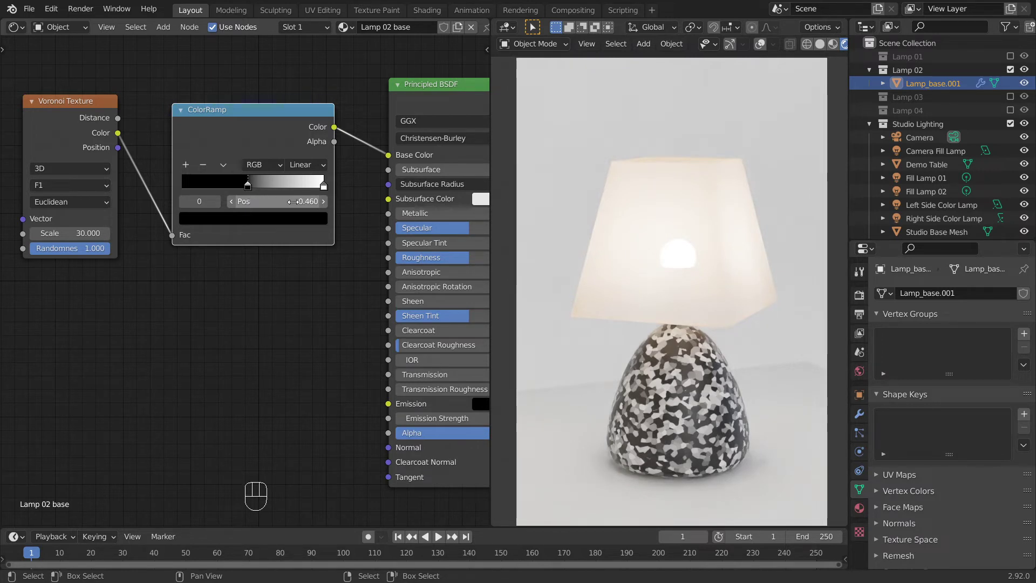
click(327, 188)
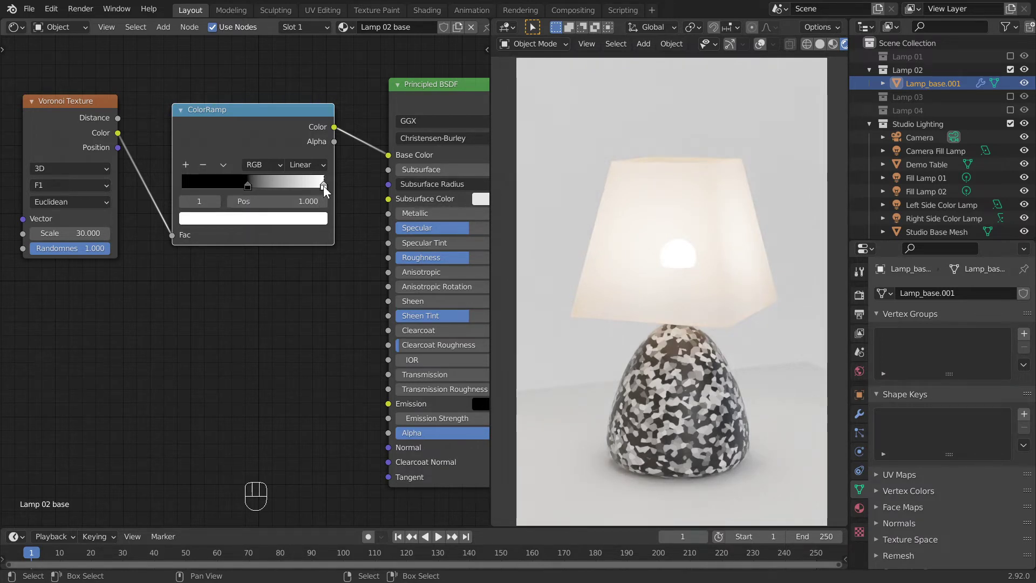
click(293, 221)
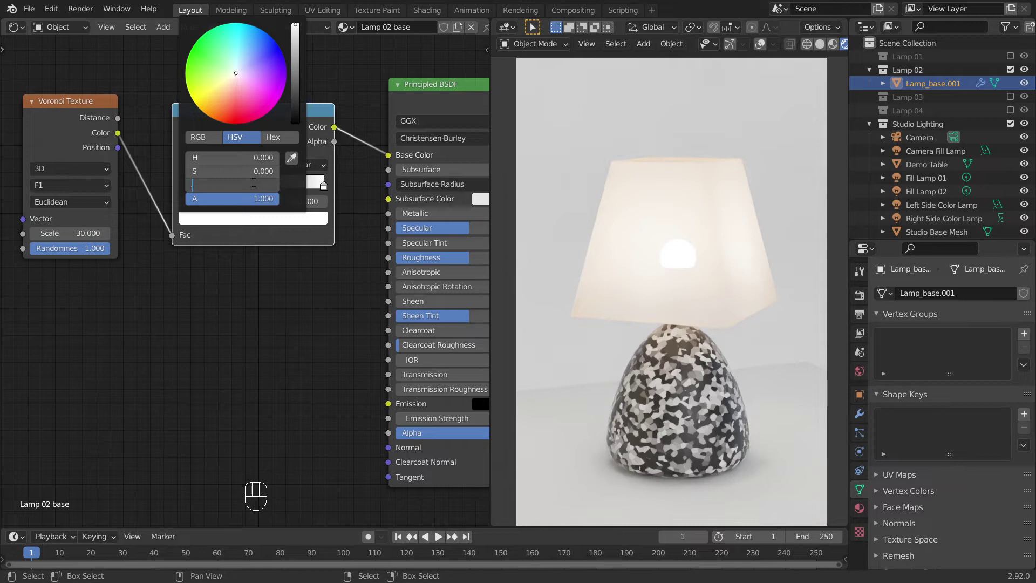
key(KP_3)
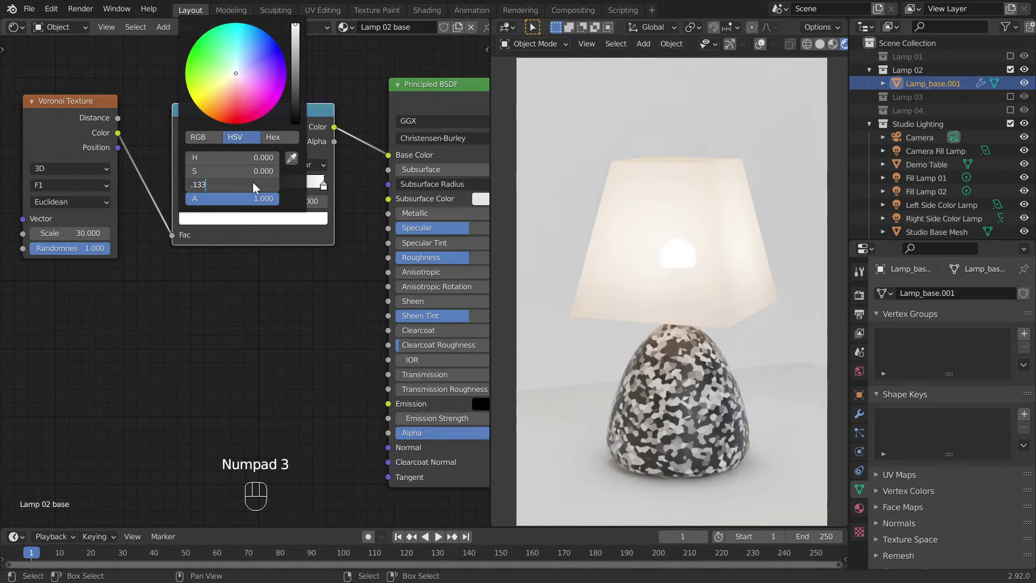
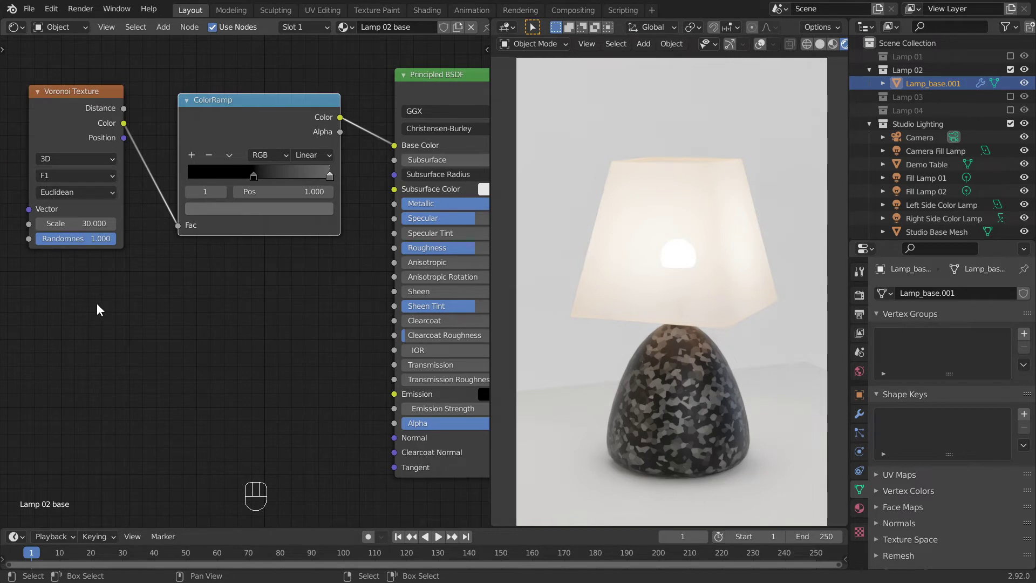
Add a Wave Texture set to Rings and feed its Fac into the base's Roughness.
key(shift+a)
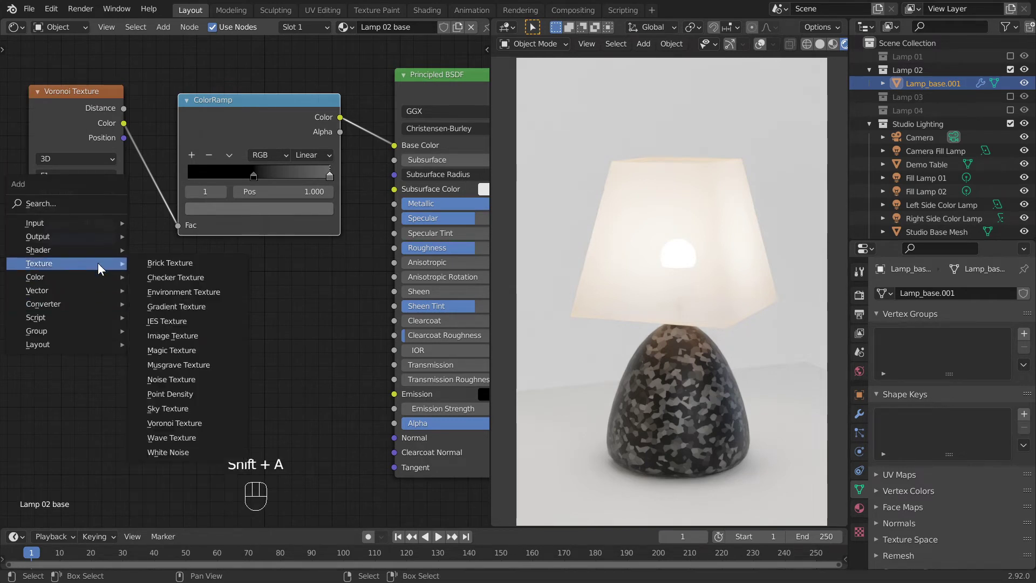
scroll(down, 3)
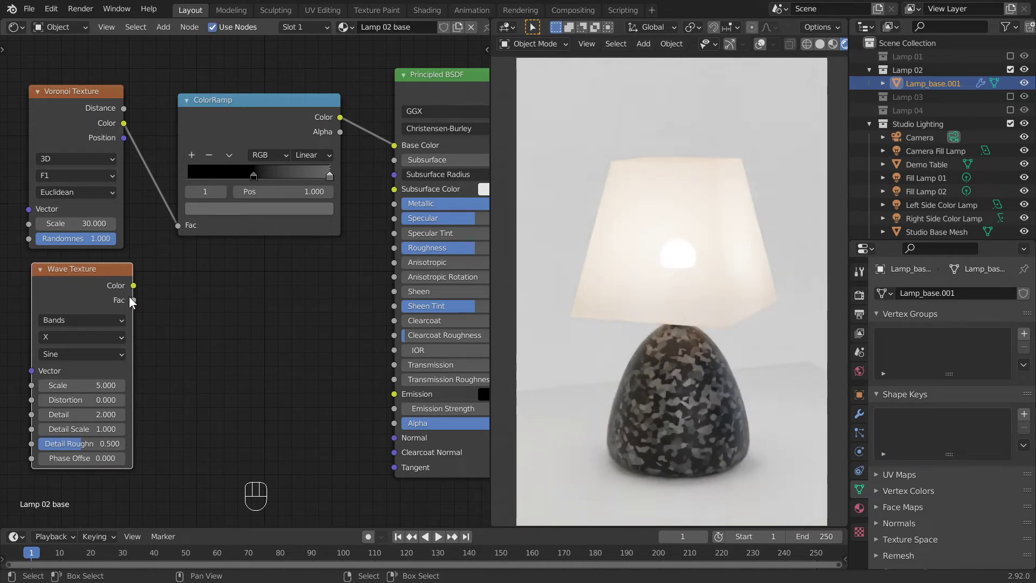
drag(137, 303, 397, 251)
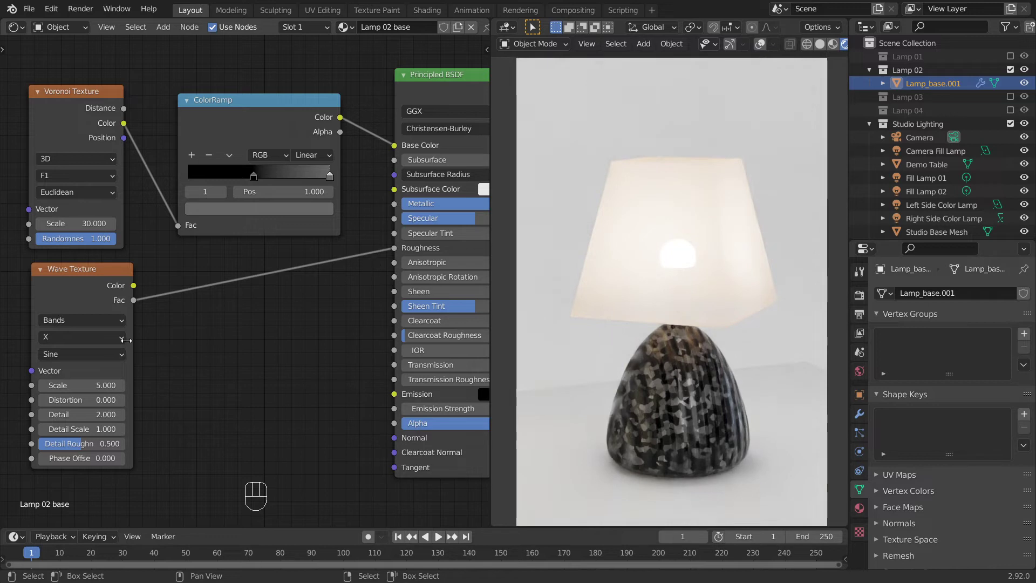
drag(106, 324, 98, 349)
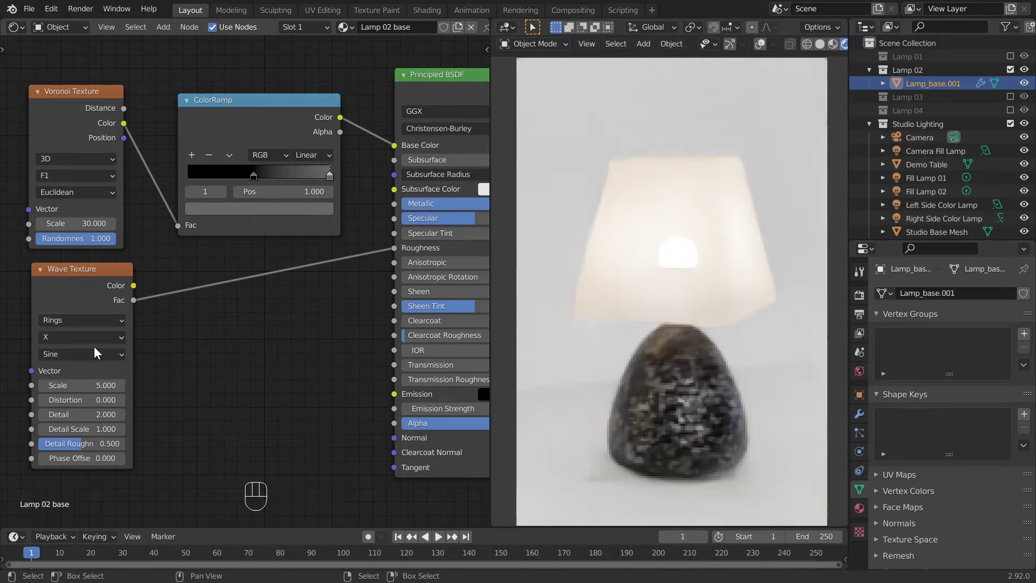
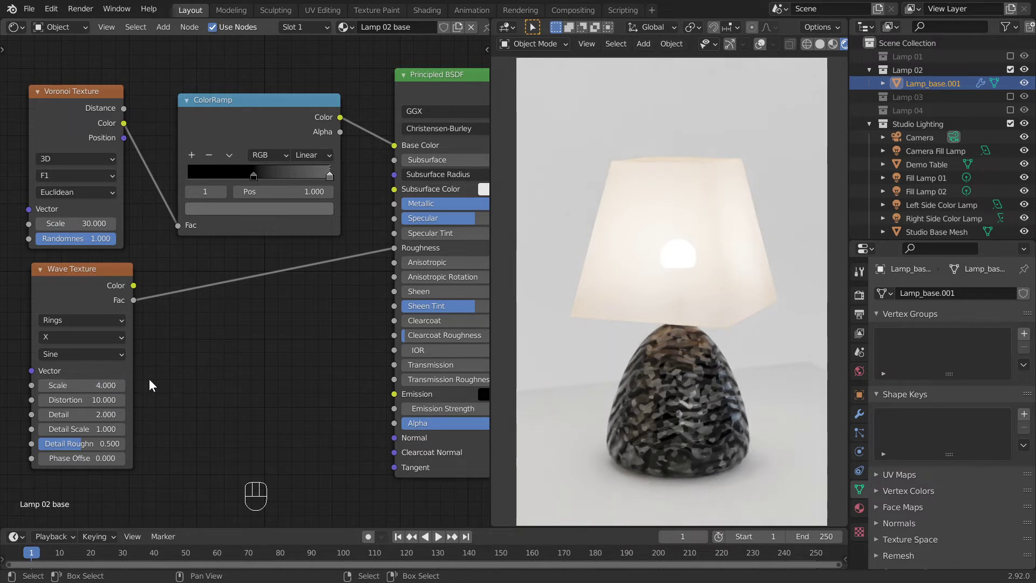
Insert a ColorRamp on the roughness link and darken its top stop to grey (value 0.215).
key(shift+a)
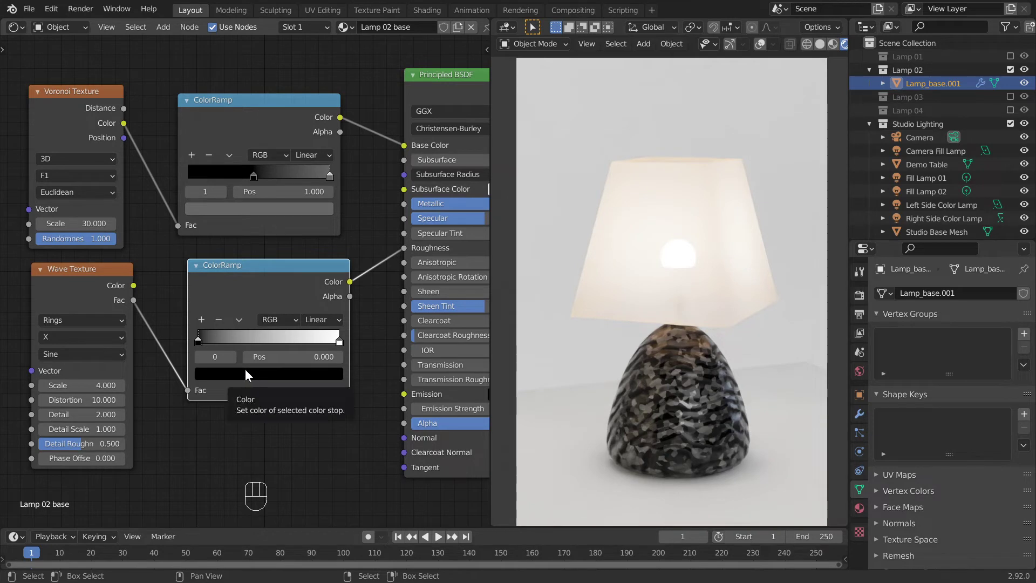
click(250, 373)
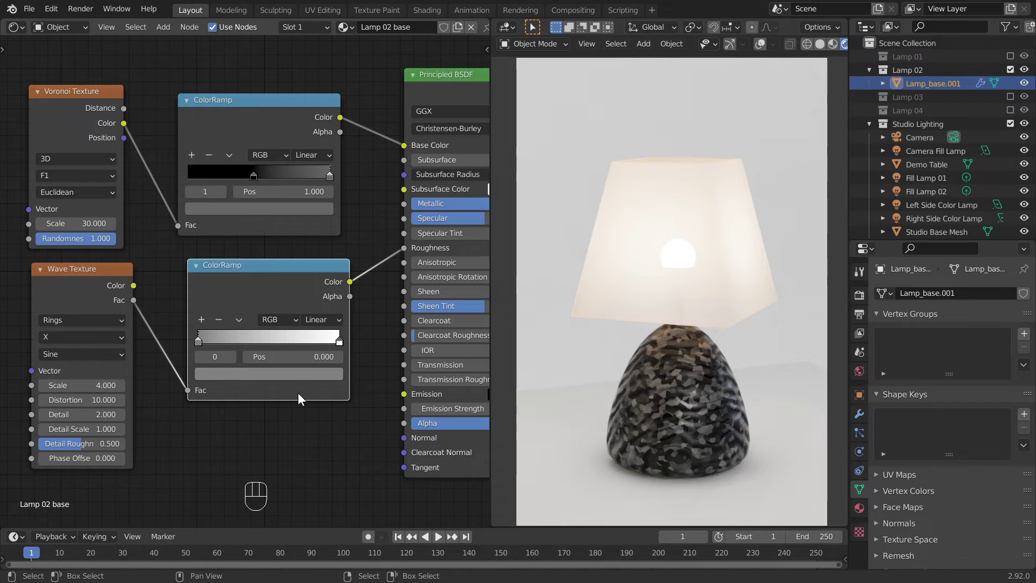
click(348, 346)
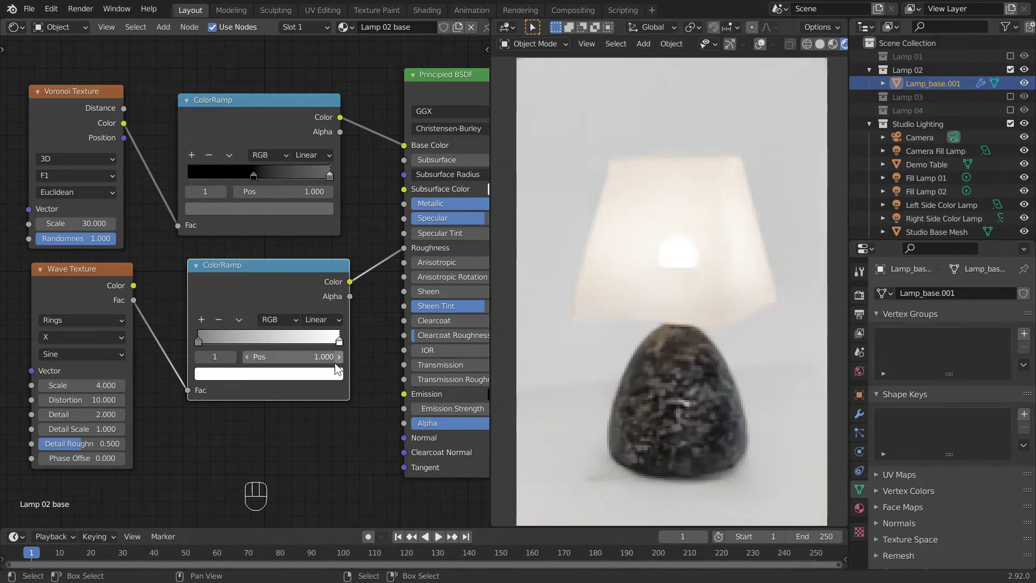
click(336, 374)
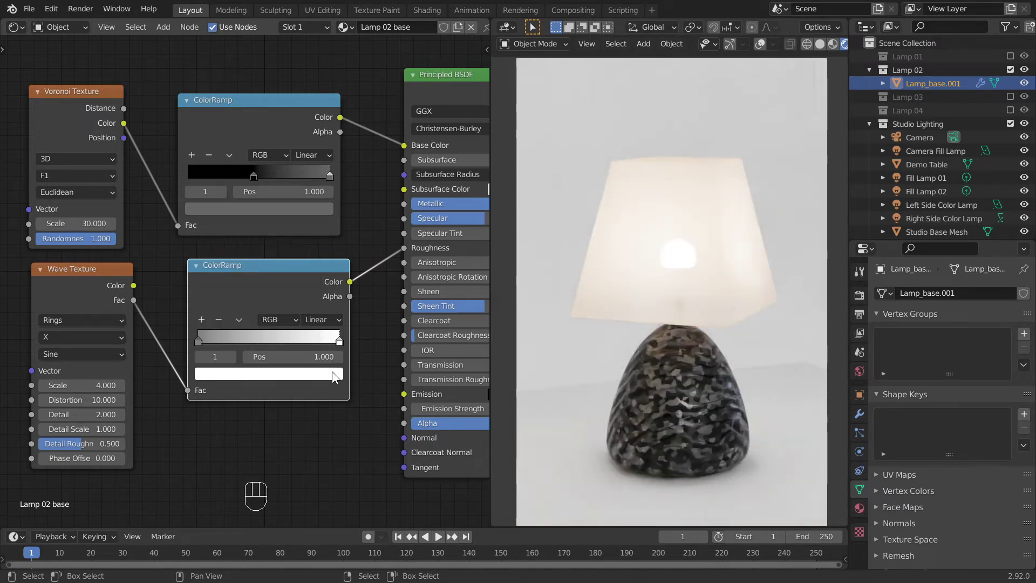
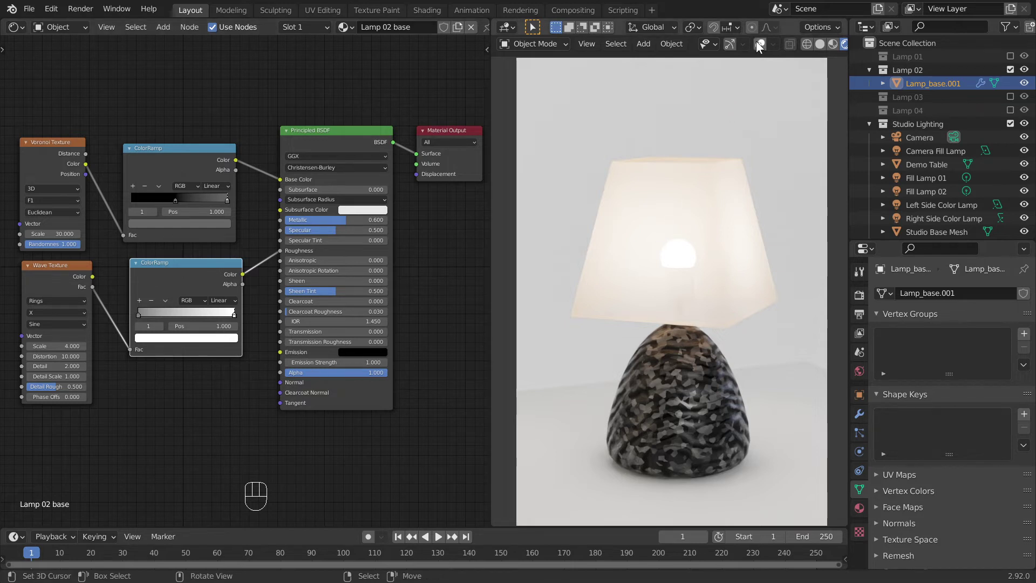
Return to solid shading with overlays, show the Lamp 03 collection and select its lampshade.
click(760, 44)
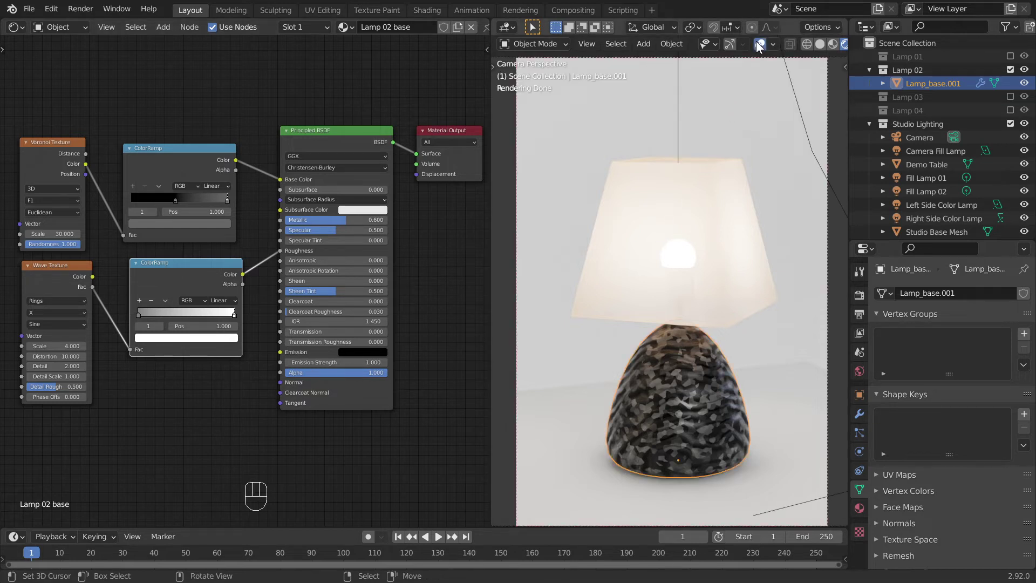
click(821, 47)
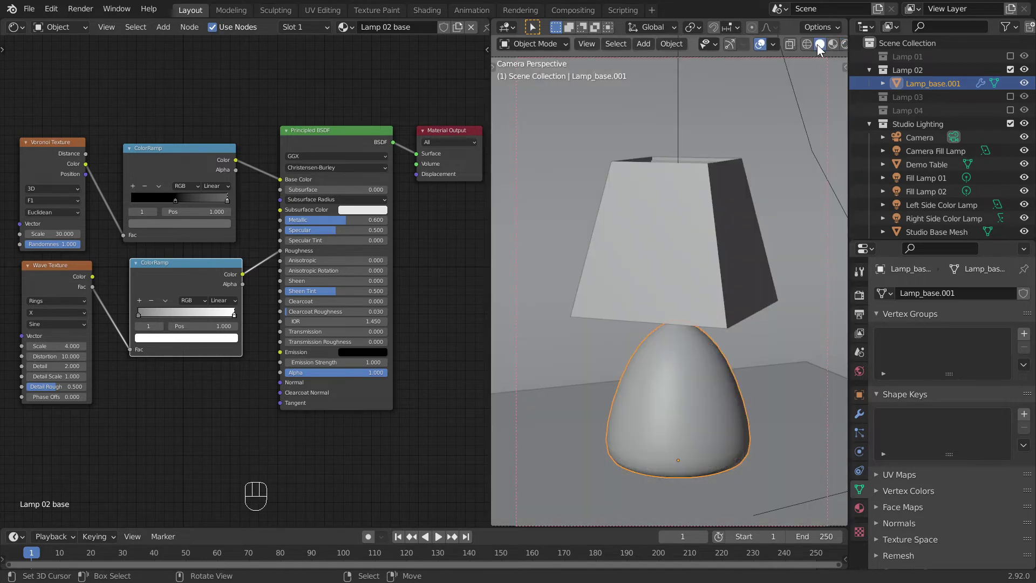
click(1013, 73)
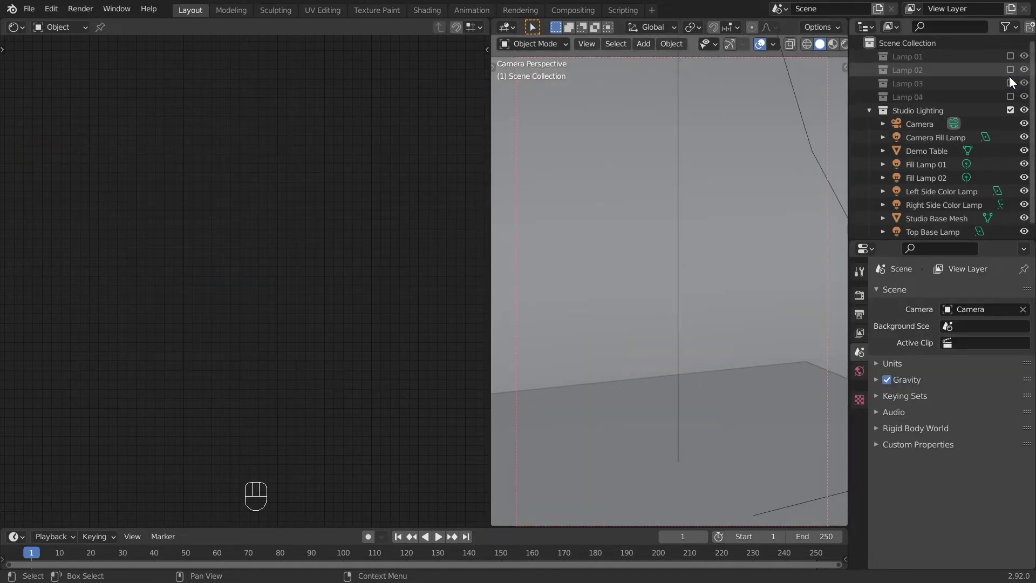
click(1013, 84)
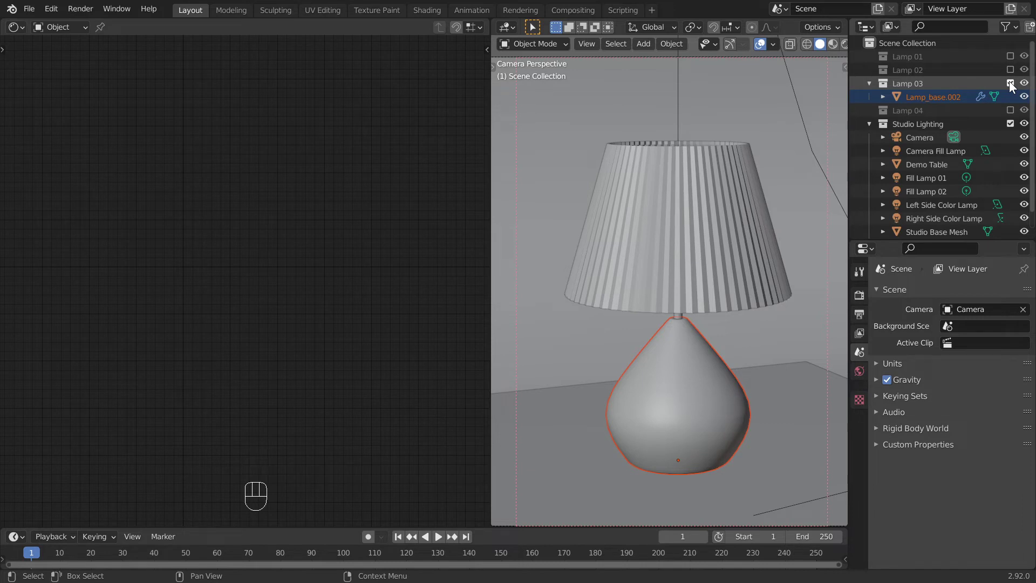
click(757, 207)
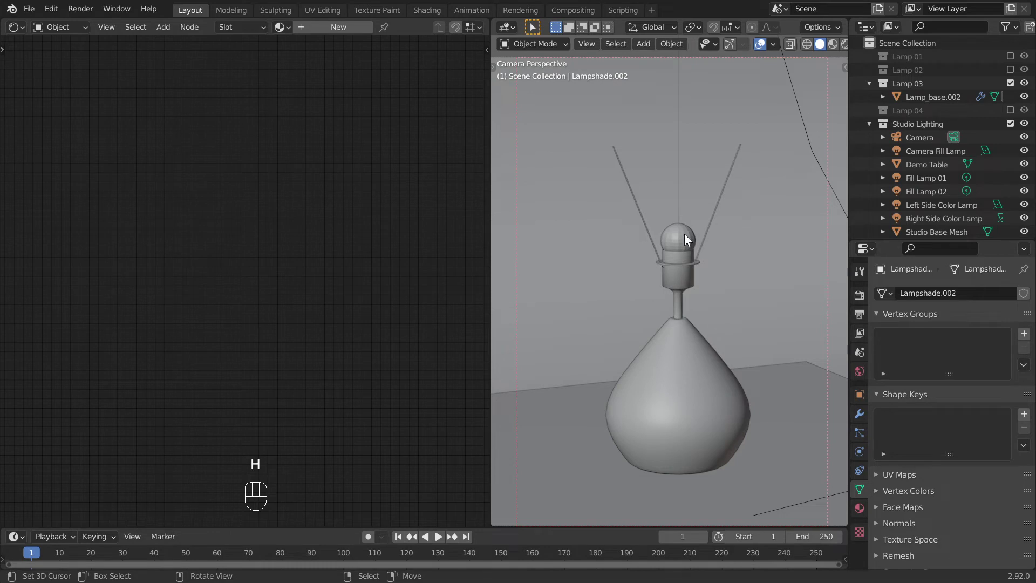
Inspect the bulb, socket, string and wire frame materials under a rendered preview, then solid view.
click(691, 237)
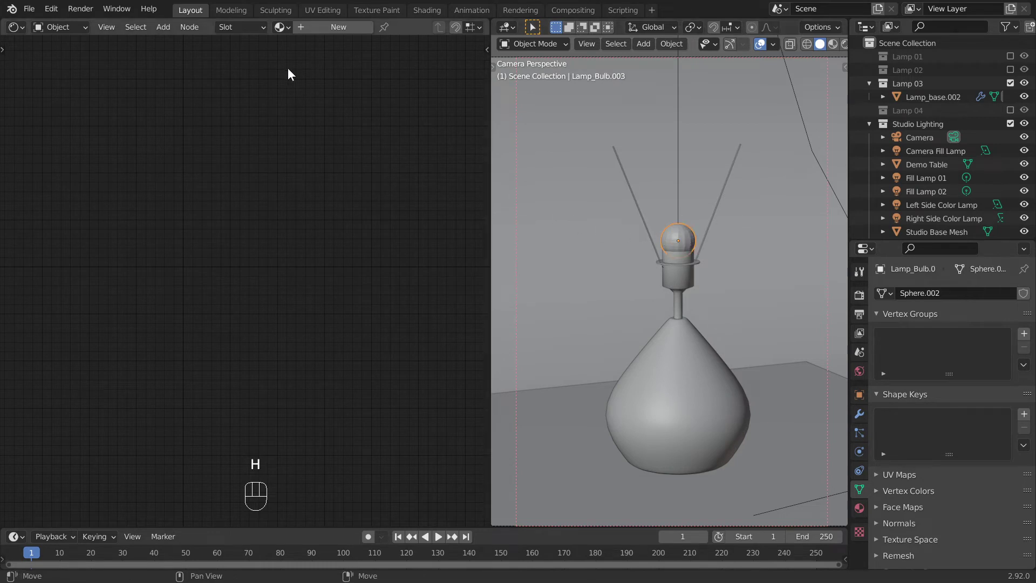
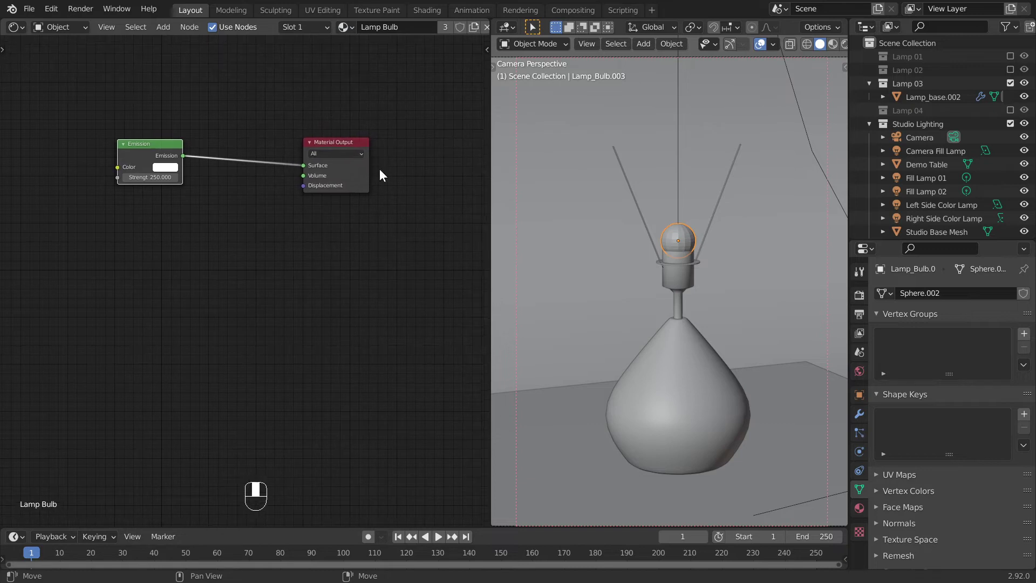
click(683, 261)
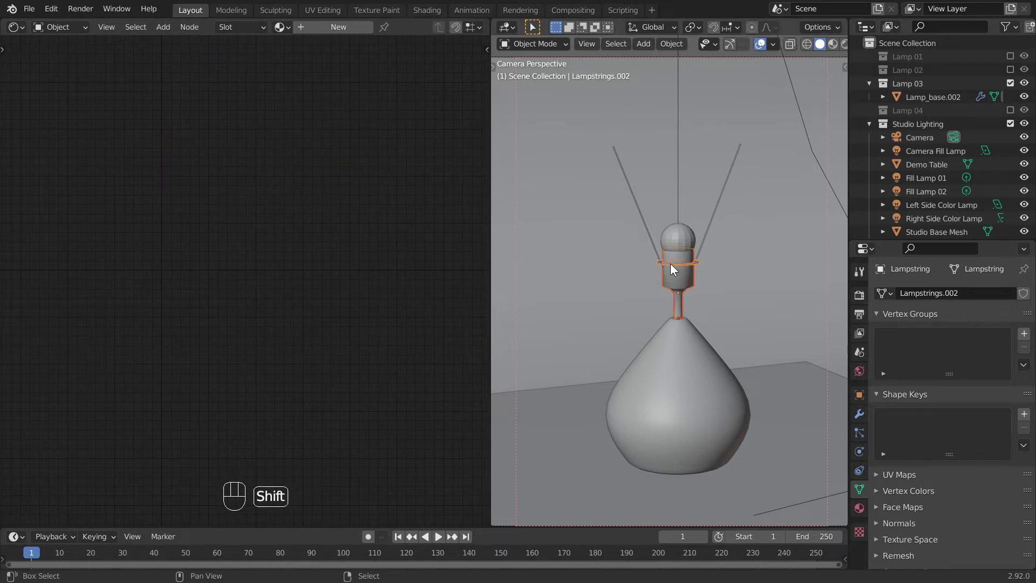
click(708, 244)
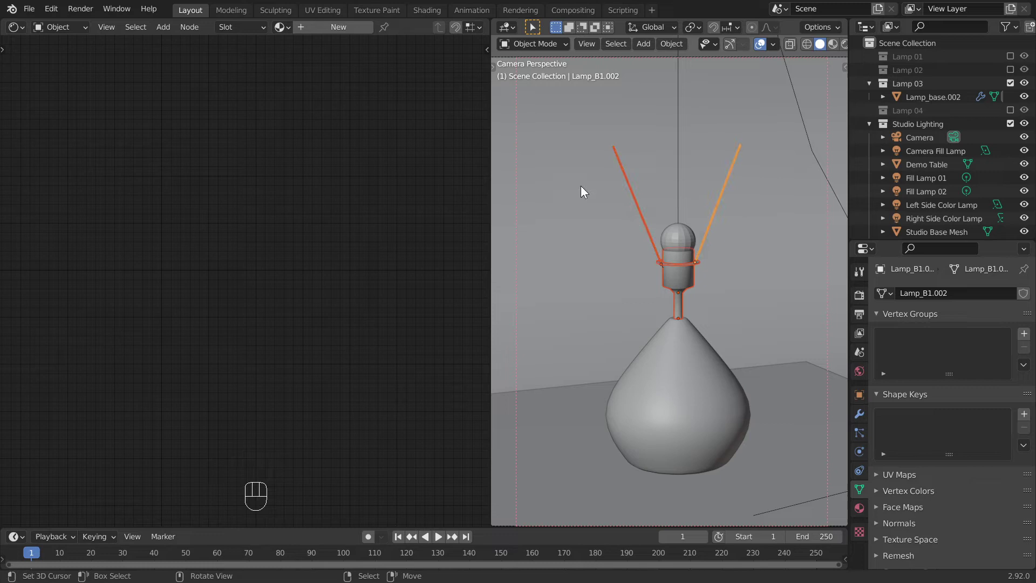
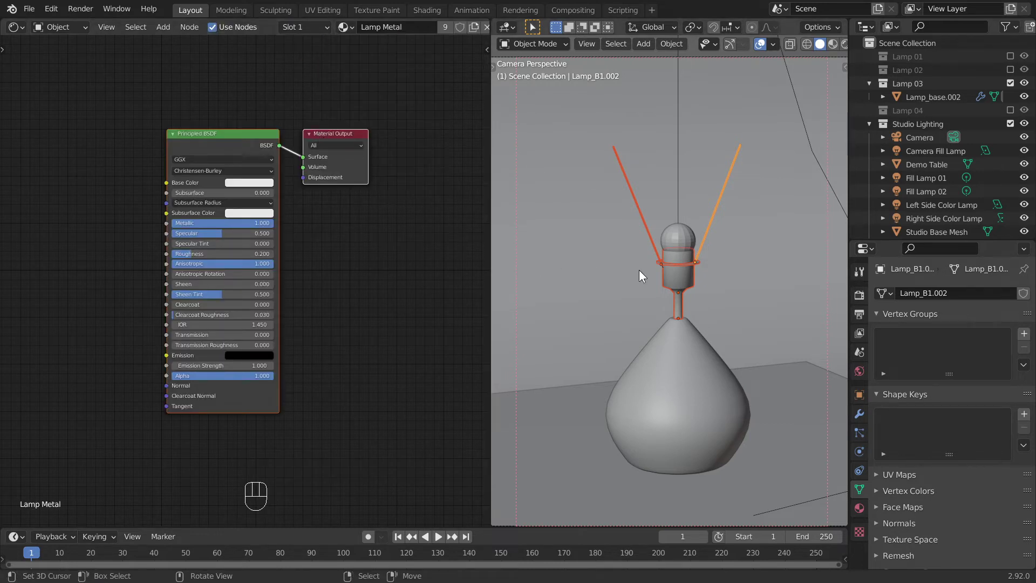
key(ctrl+l)
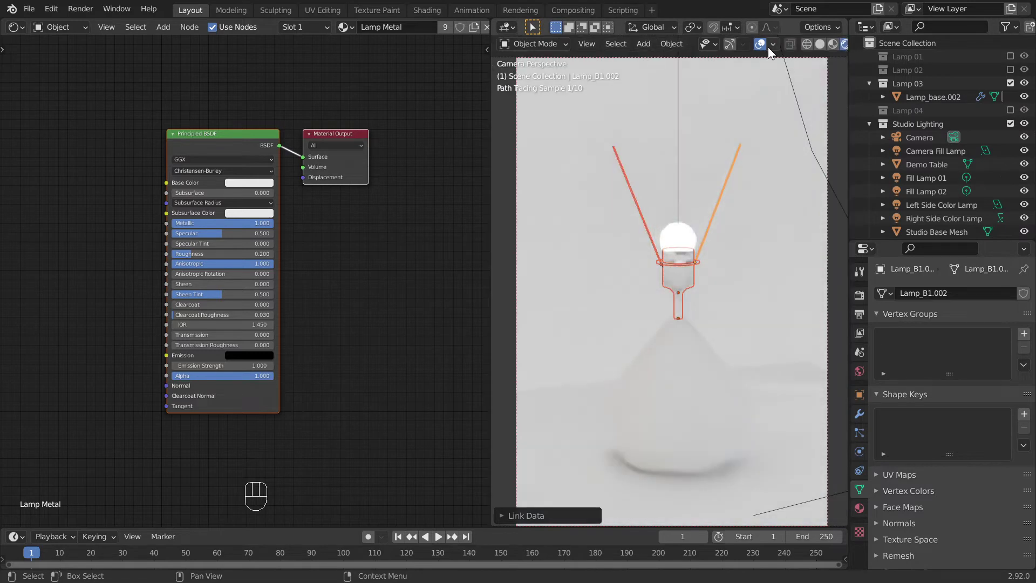
click(765, 48)
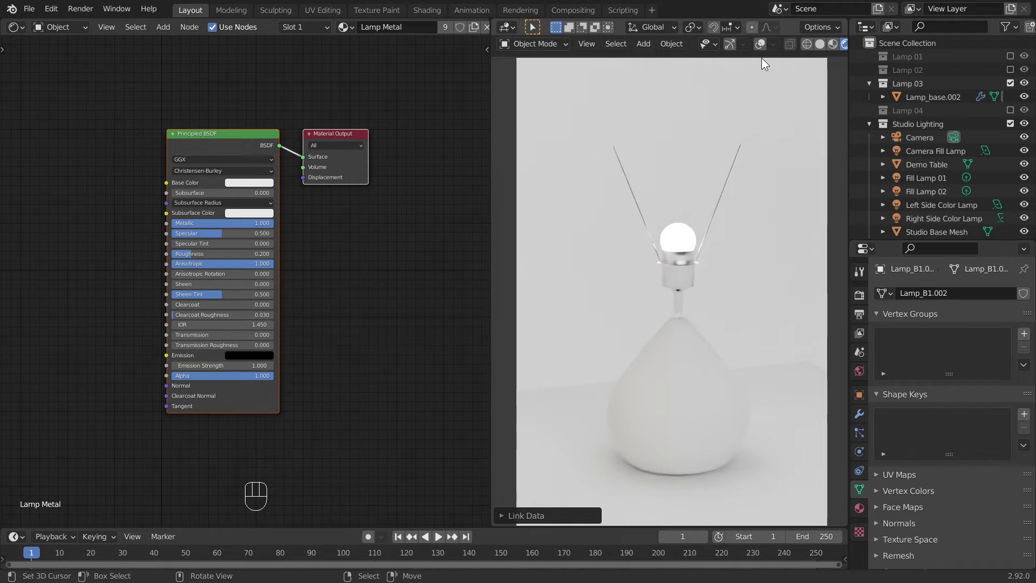
click(765, 48)
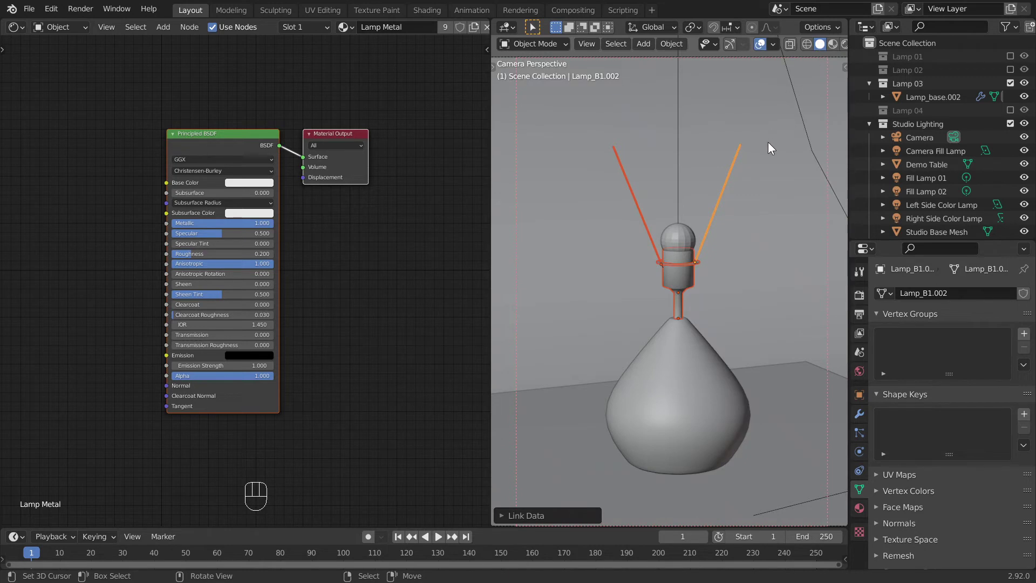
Unhide the lampshade and give it a new material named 'Lamp 03 lampshade'.
key(alt+h)
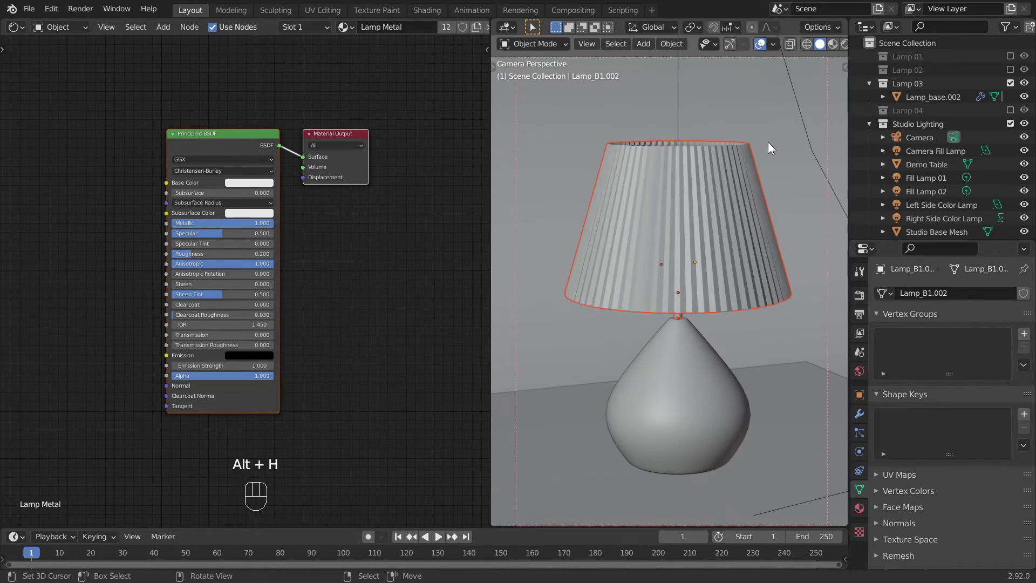
click(714, 181)
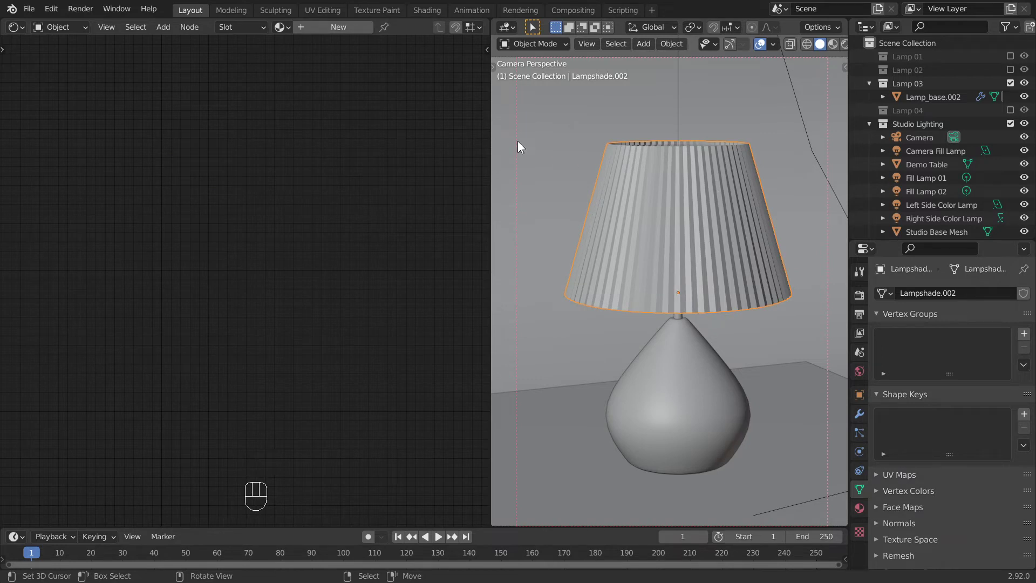
click(354, 35)
drag(380, 32, 385, 43)
middle_click(396, 197)
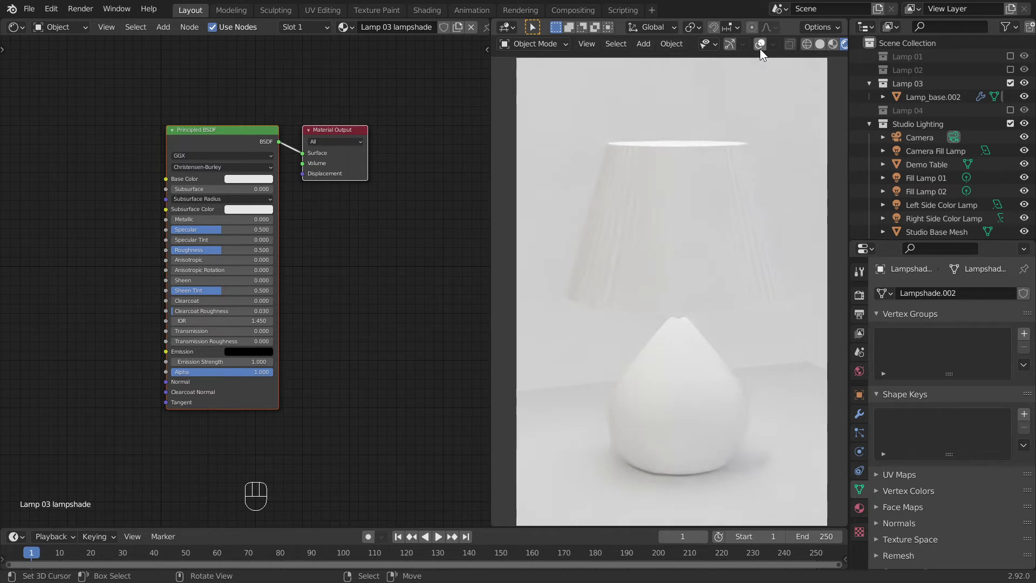
middle_click(391, 222)
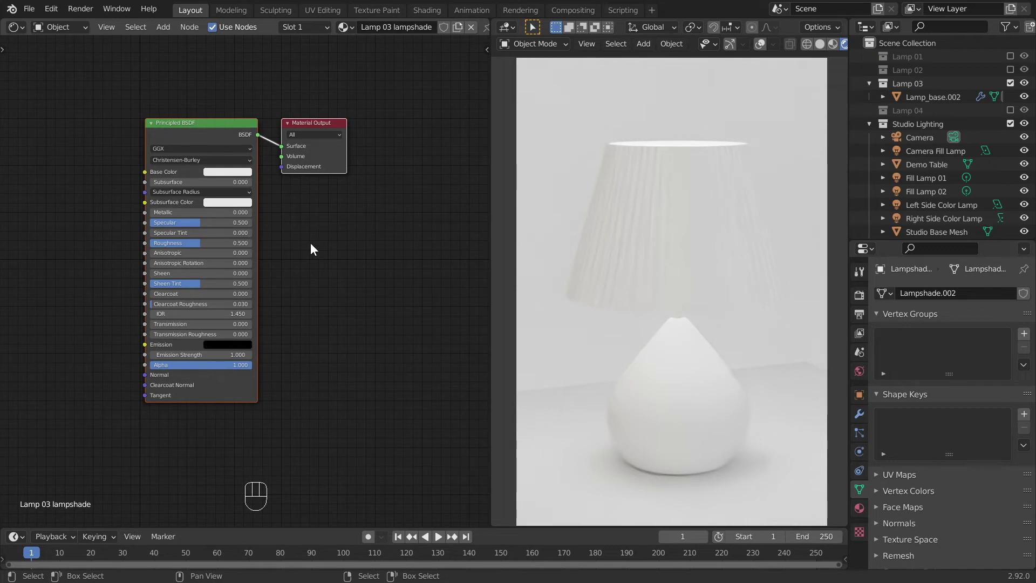
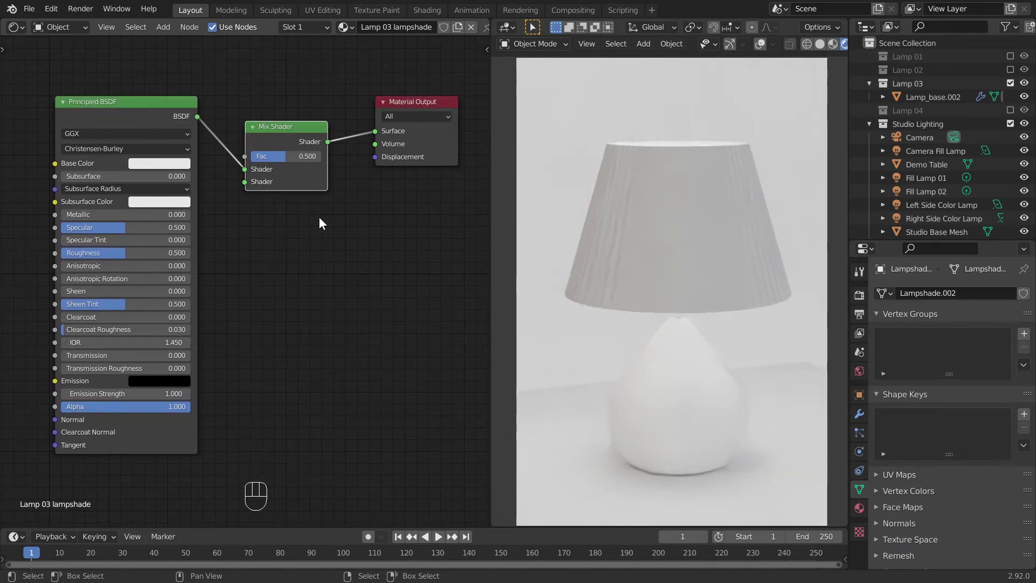
Mix a Translucent BSDF into the lampshade shader at factor 0.100.
key(shift+a)
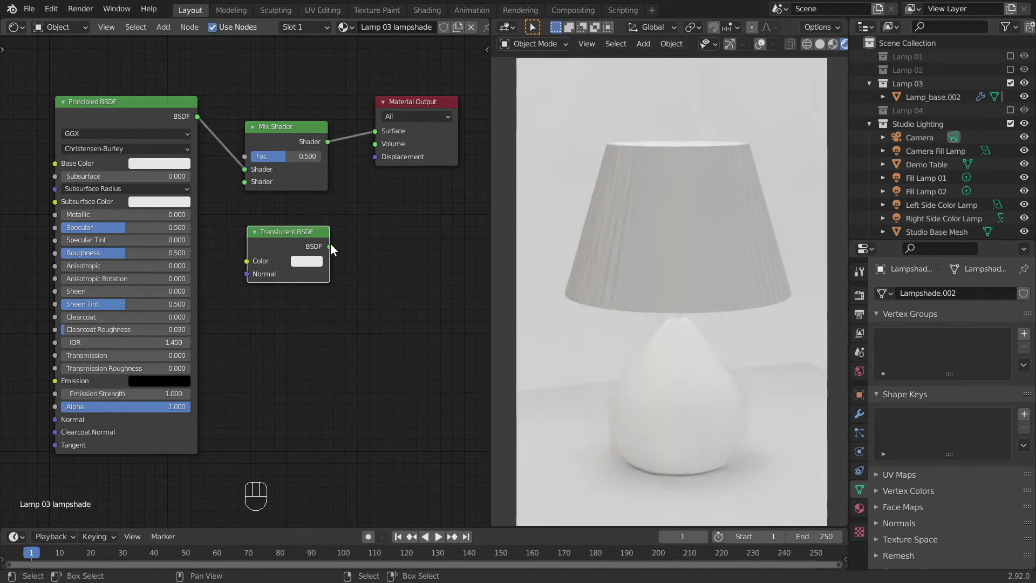
drag(334, 248, 246, 188)
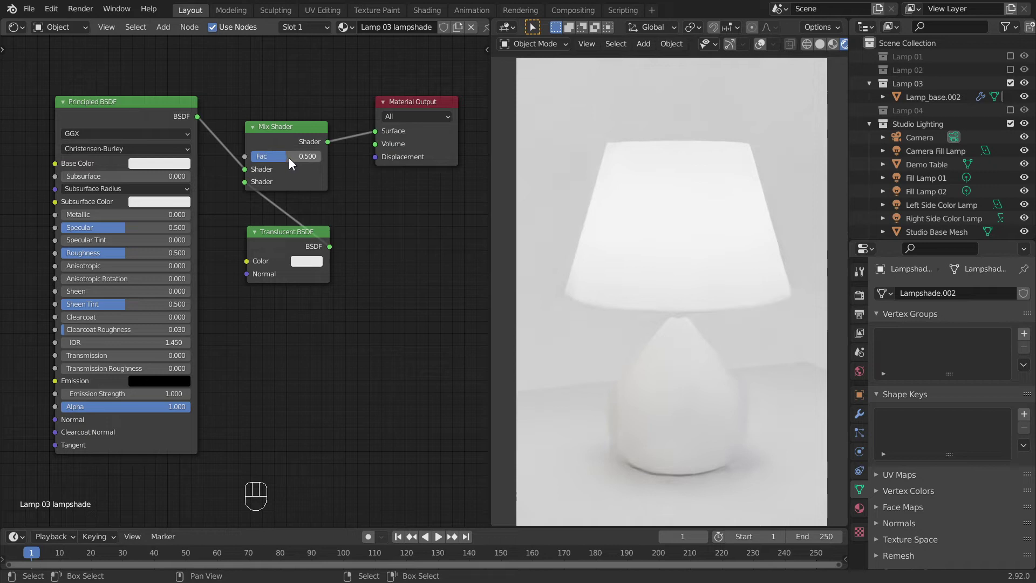
drag(292, 160, 244, 166)
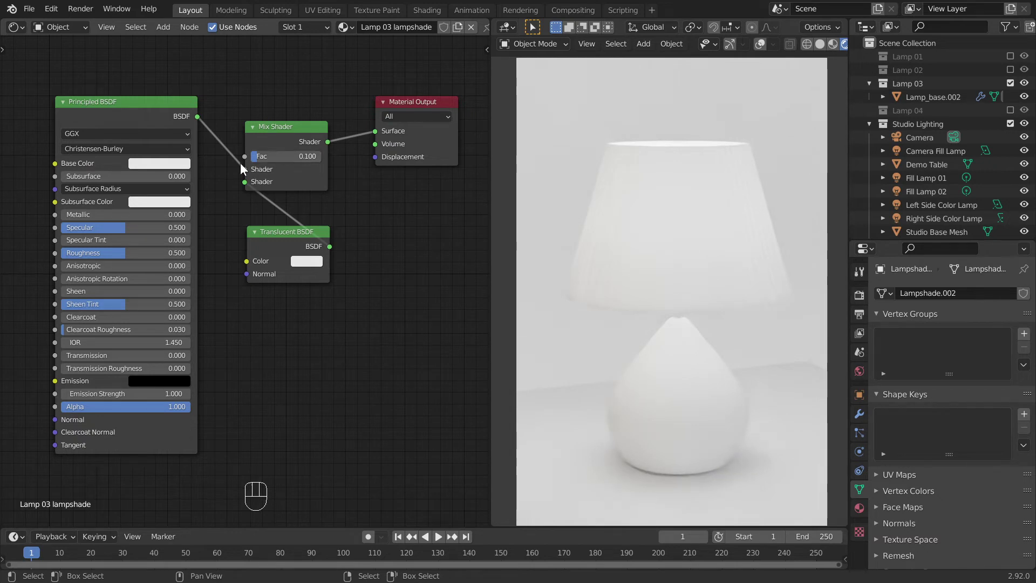
click(161, 169)
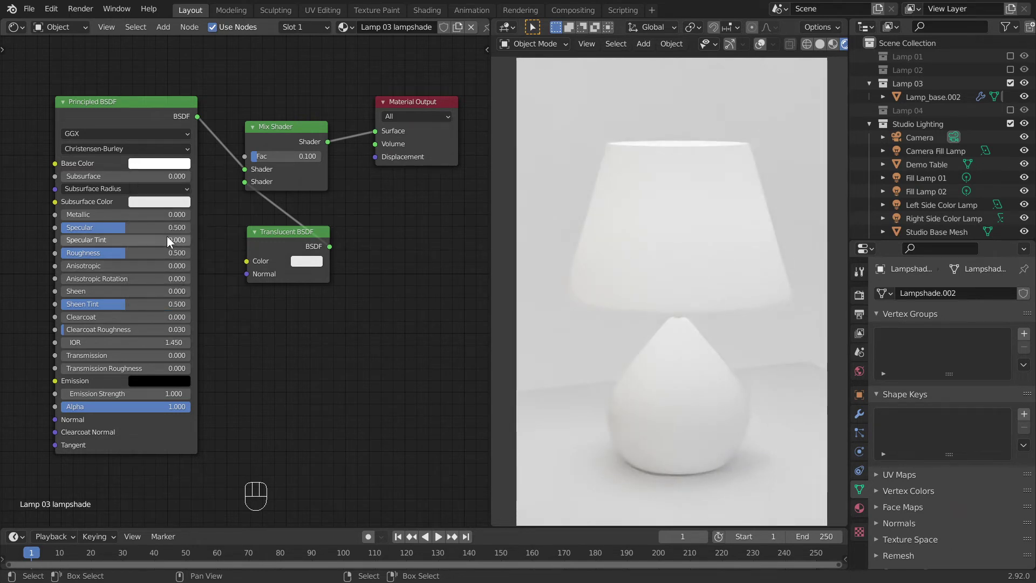
Set Specular 1, Roughness 0, Clearcoat 1, Transmission 1 with slight transmission roughness, and tint the translucent colour pale blue.
click(170, 231)
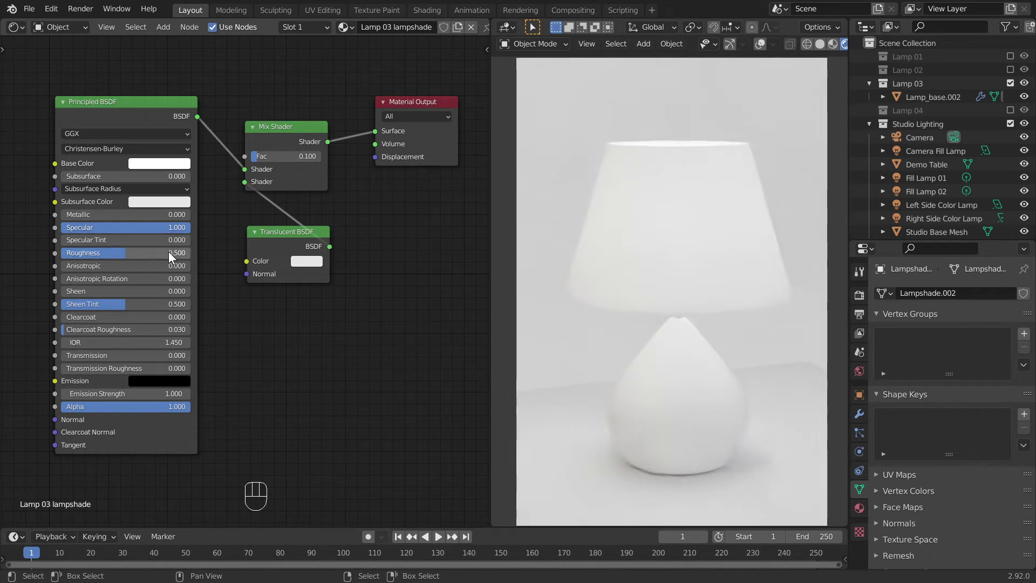
click(171, 253)
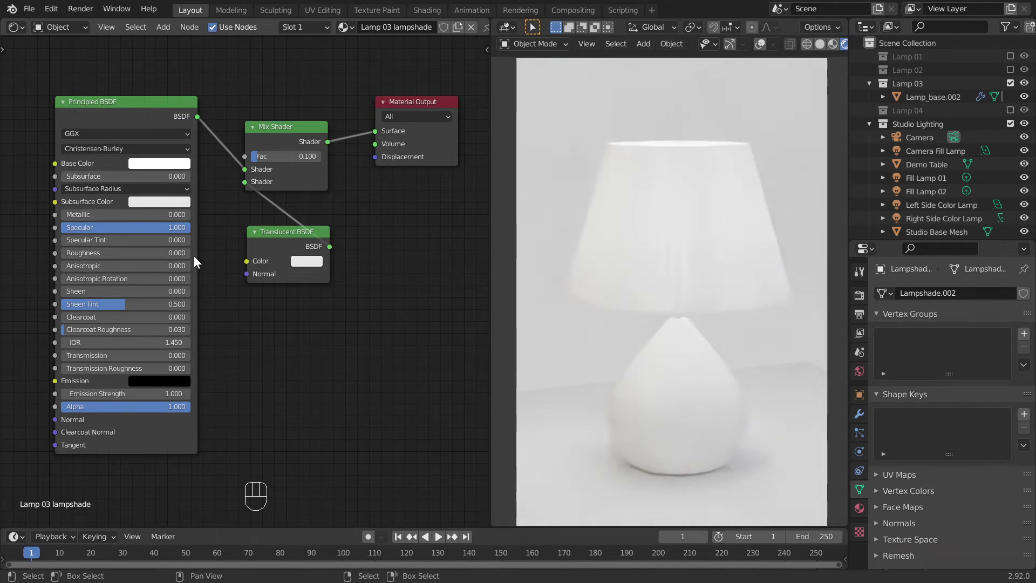
drag(175, 321, 176, 323)
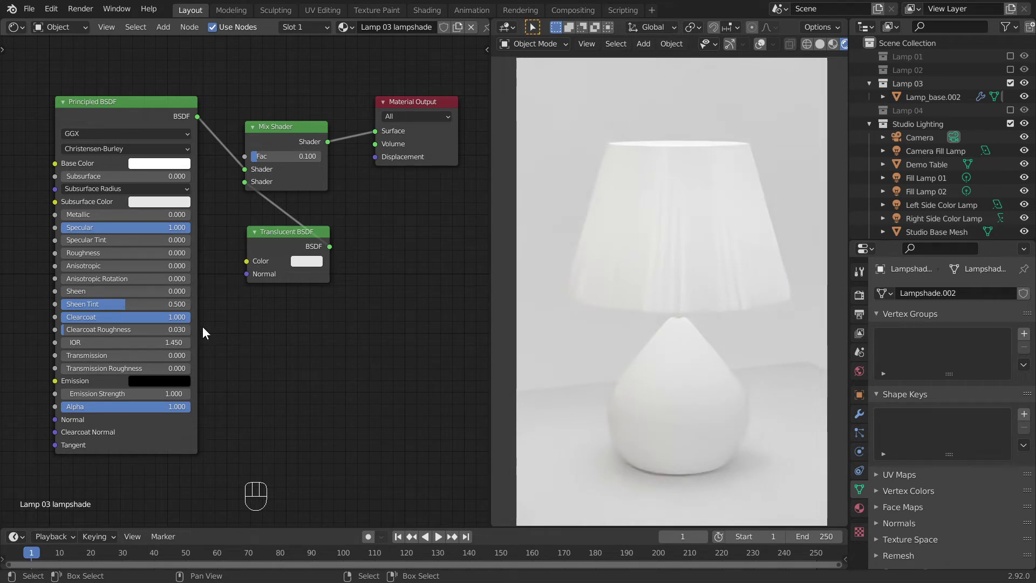
click(168, 356)
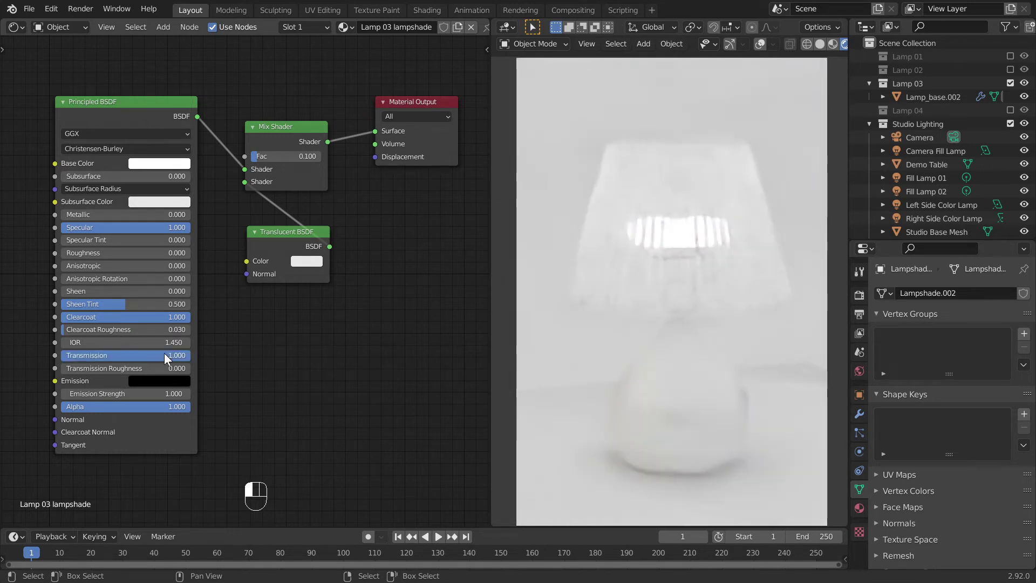
drag(182, 368, 206, 376)
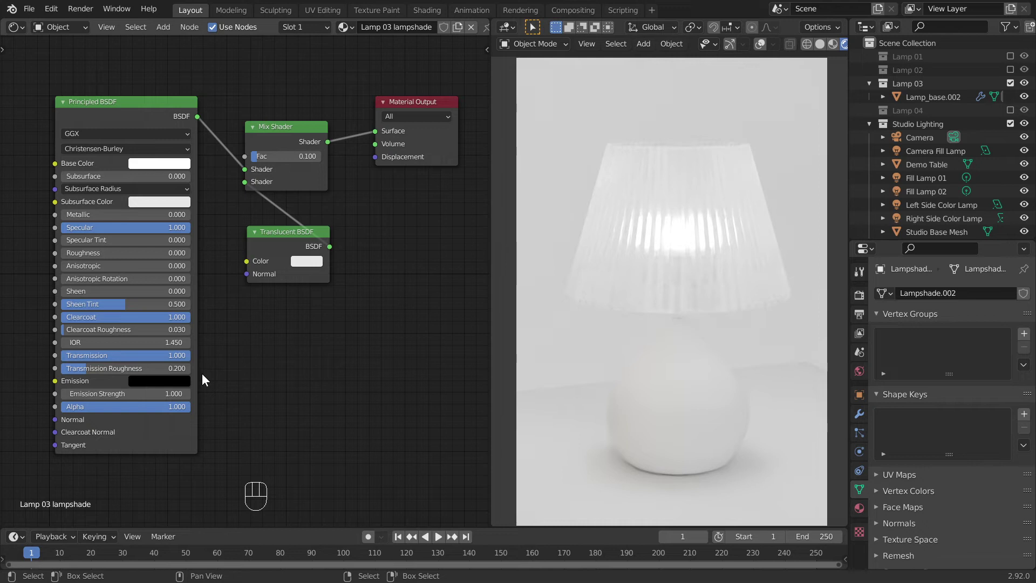
click(303, 266)
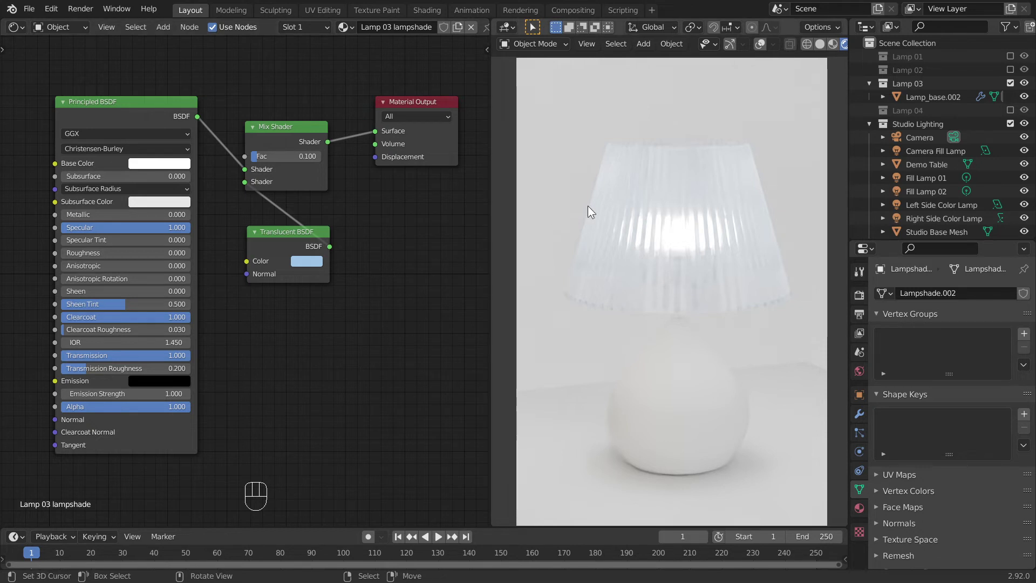
Select Lamp 03's base in solid view and give it its own material.
click(765, 49)
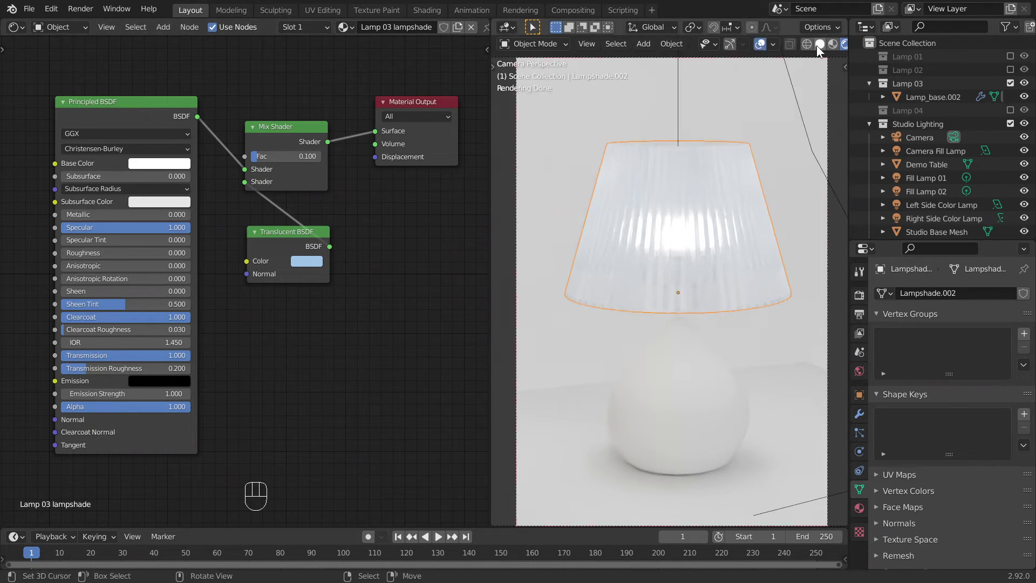
click(820, 49)
click(693, 352)
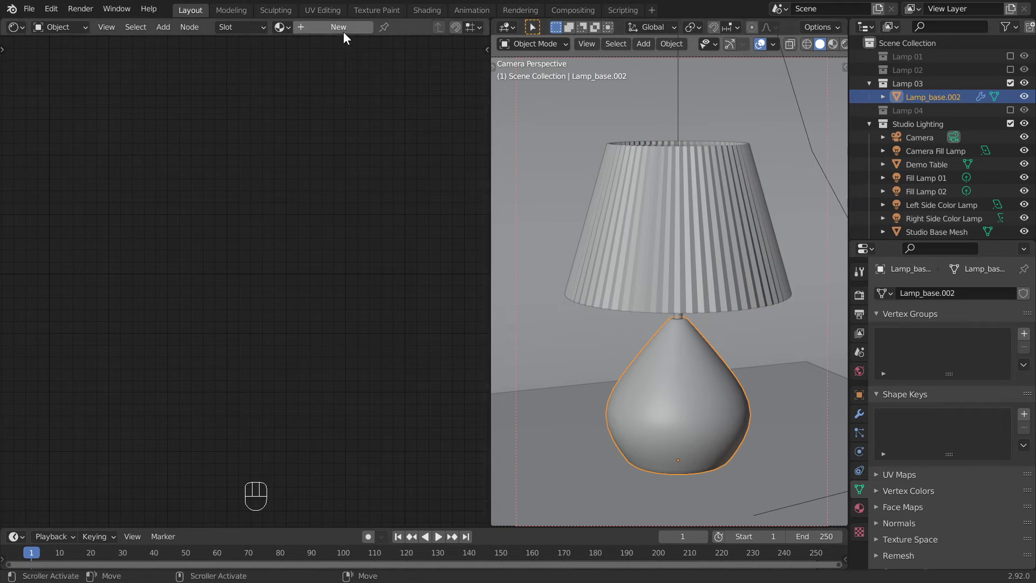
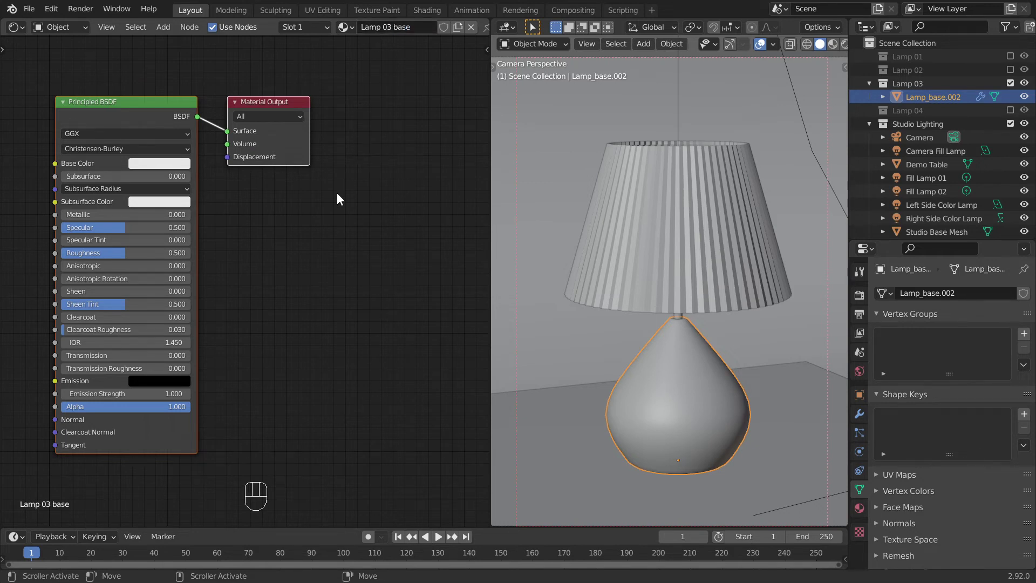
drag(341, 195, 418, 196)
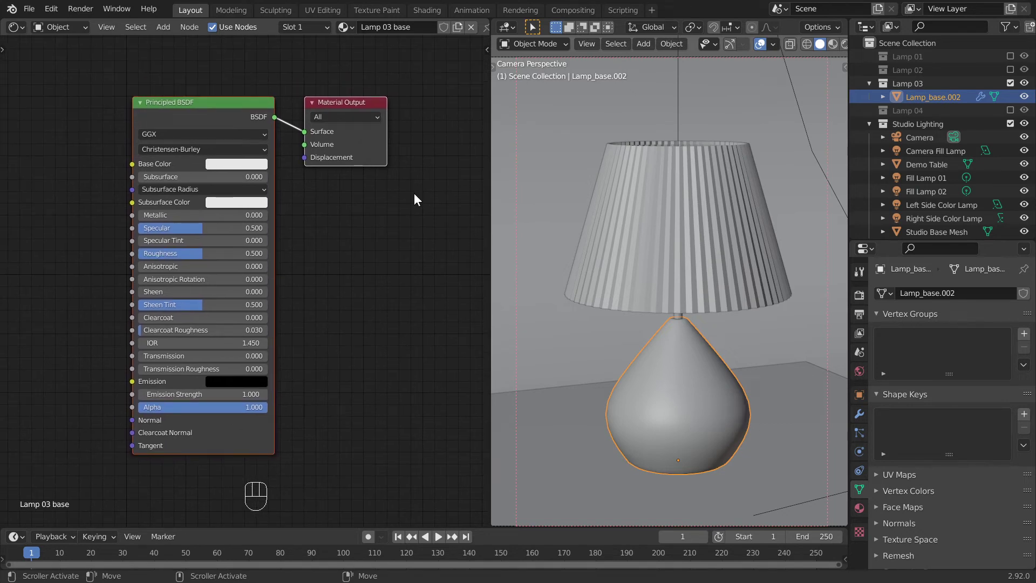
Under rendered preview, set the base colour to peach and Metallic to 1.0 for a gold look.
click(847, 47)
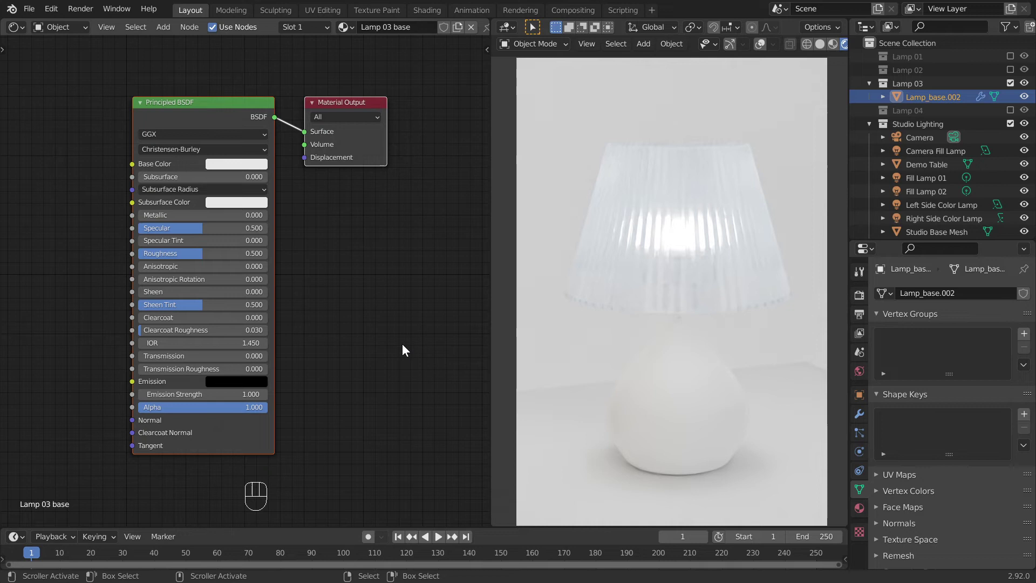
click(228, 166)
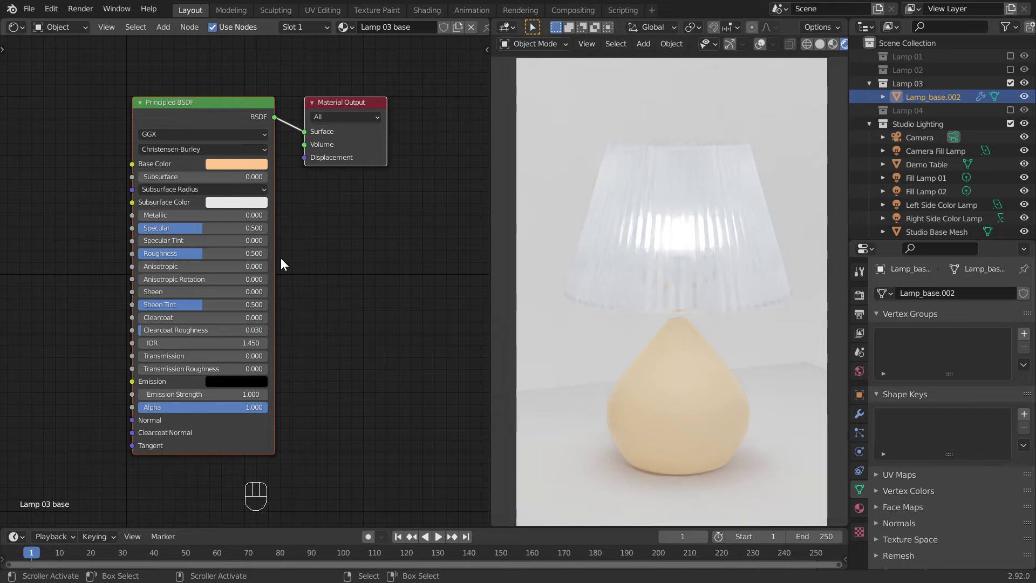
click(234, 218)
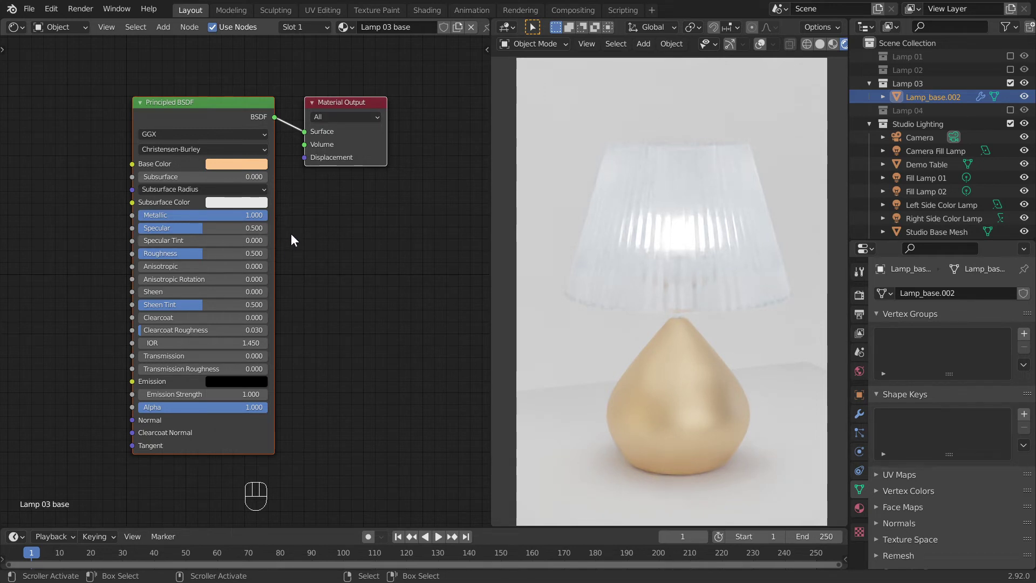
Add a Wave Texture in Rings along Y at scale 4 driving the base's Roughness.
drag(297, 237, 381, 239)
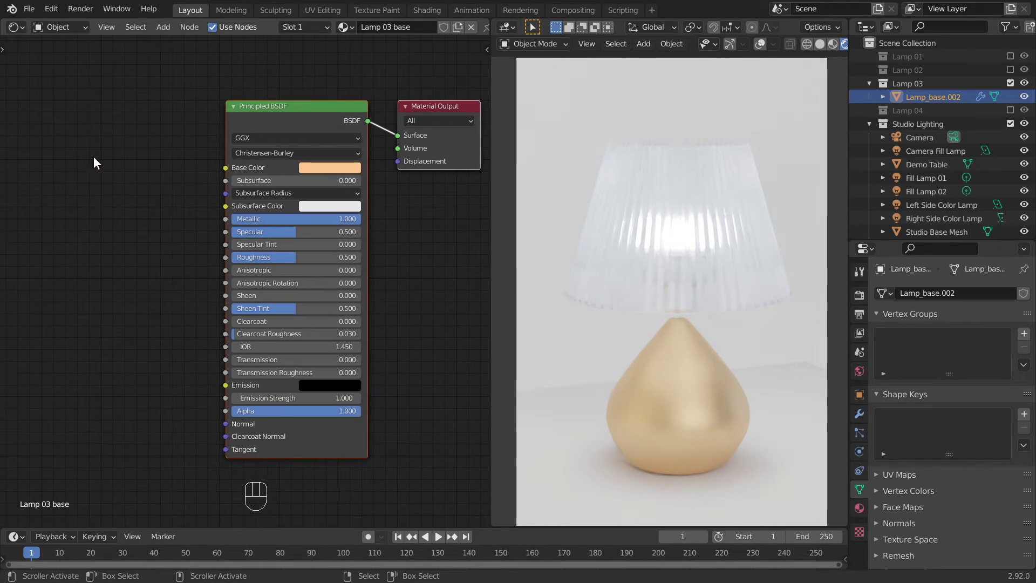
key(shift+a)
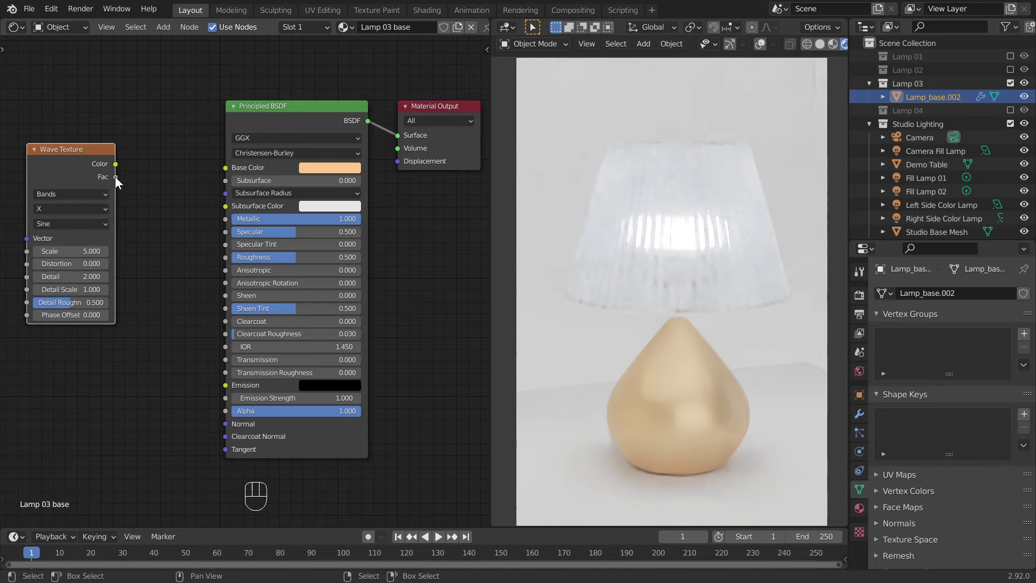
drag(119, 179, 152, 259)
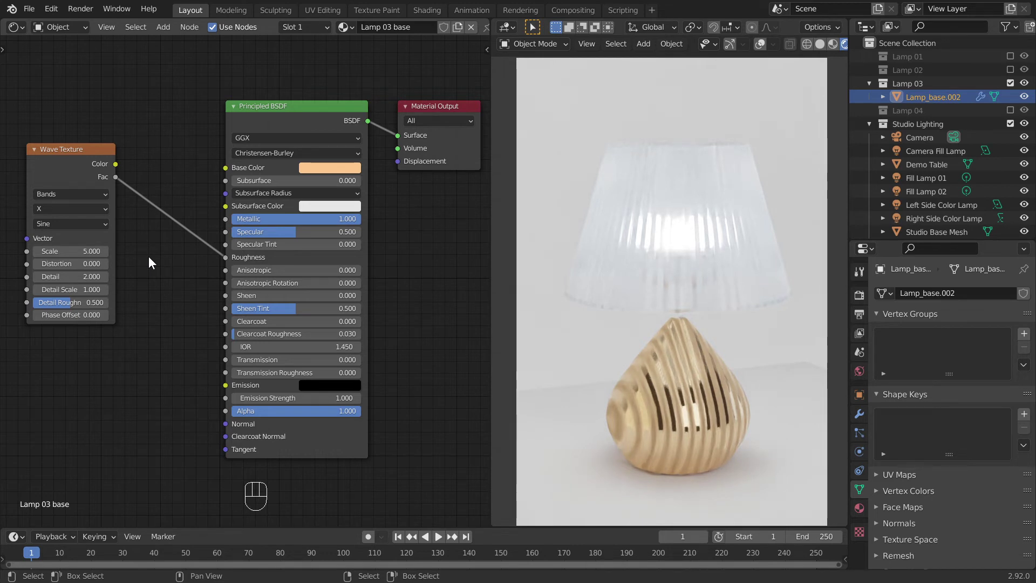
drag(84, 201, 79, 211)
drag(80, 210, 78, 240)
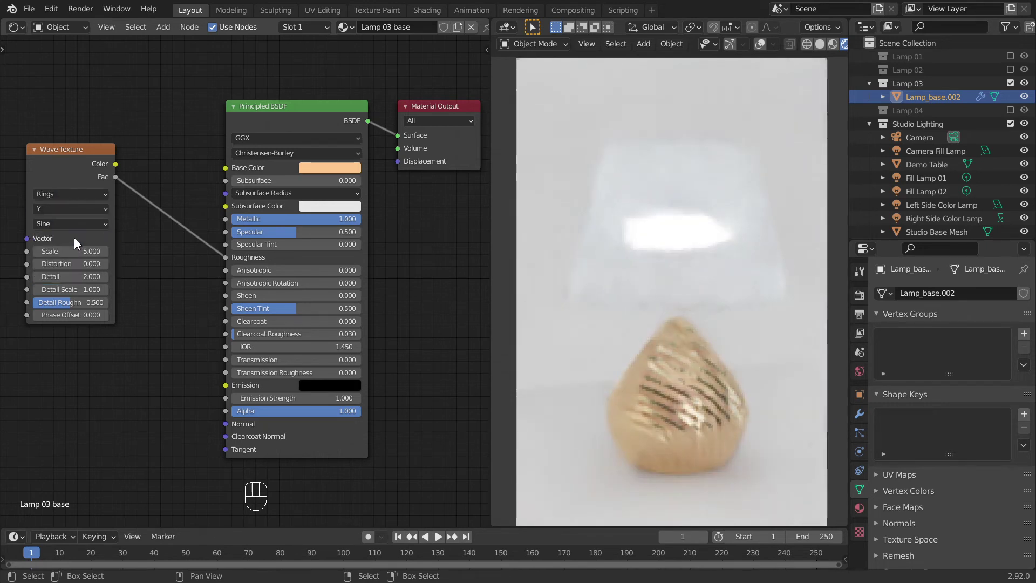
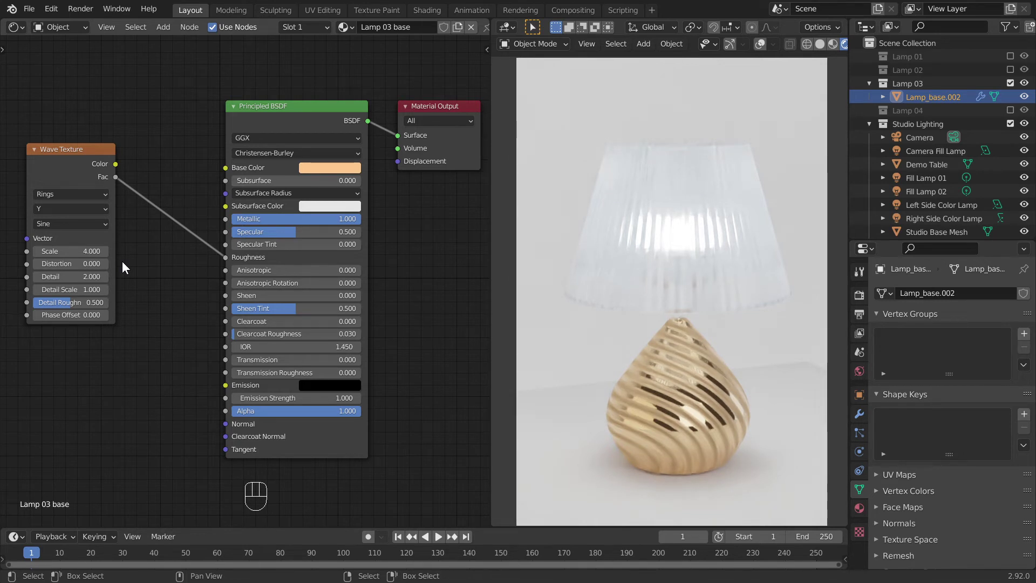
Insert a ColorRamp between Wave Fac and Roughness with its first stop lightened to dark grey (0.173).
key(shift+a)
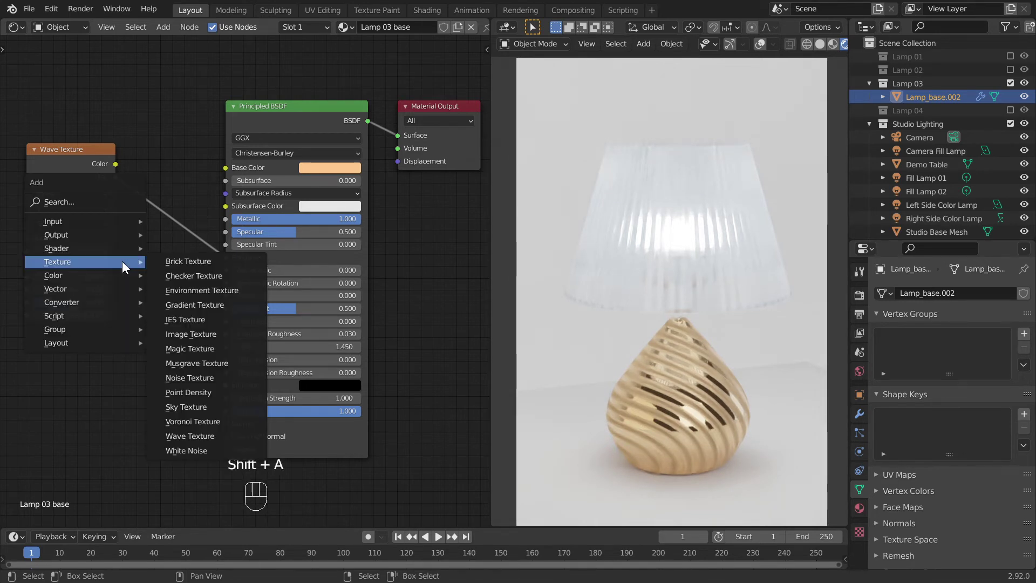
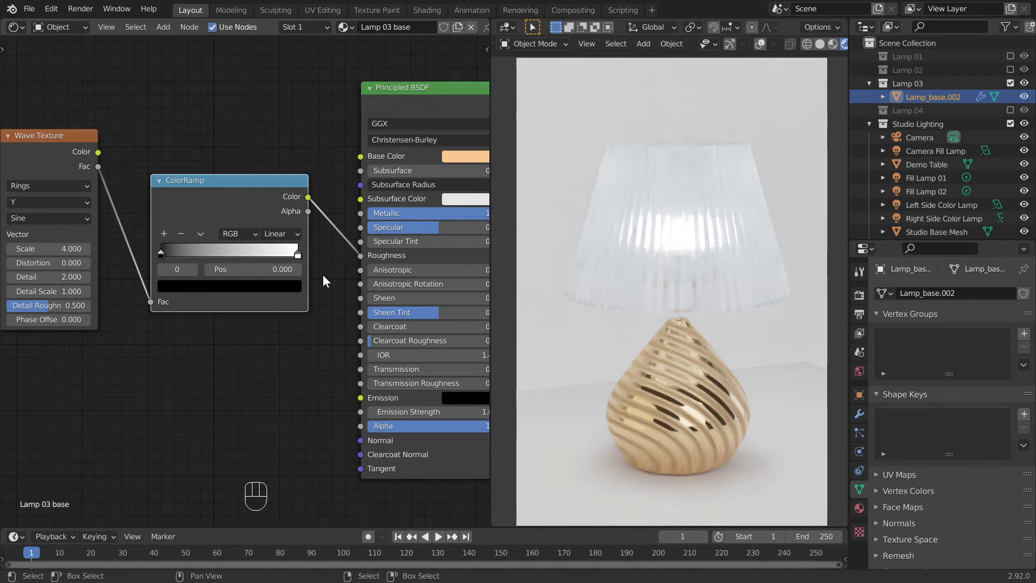
click(284, 285)
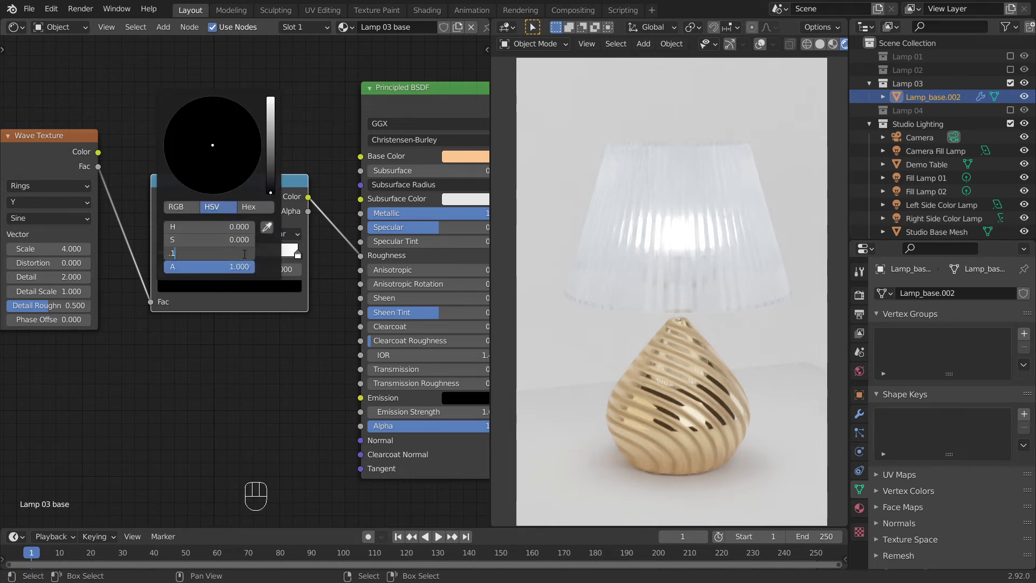
key(KP_3)
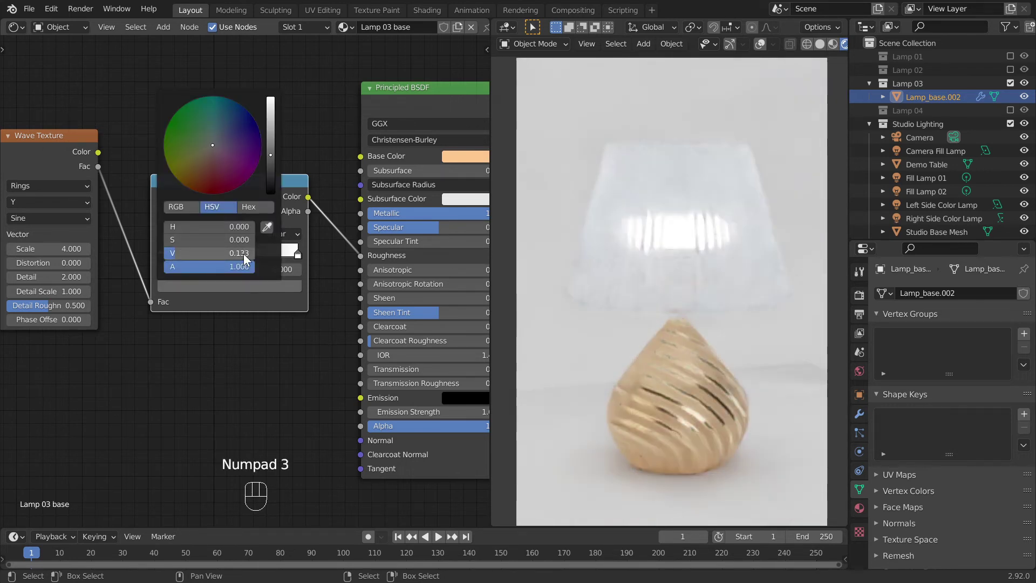
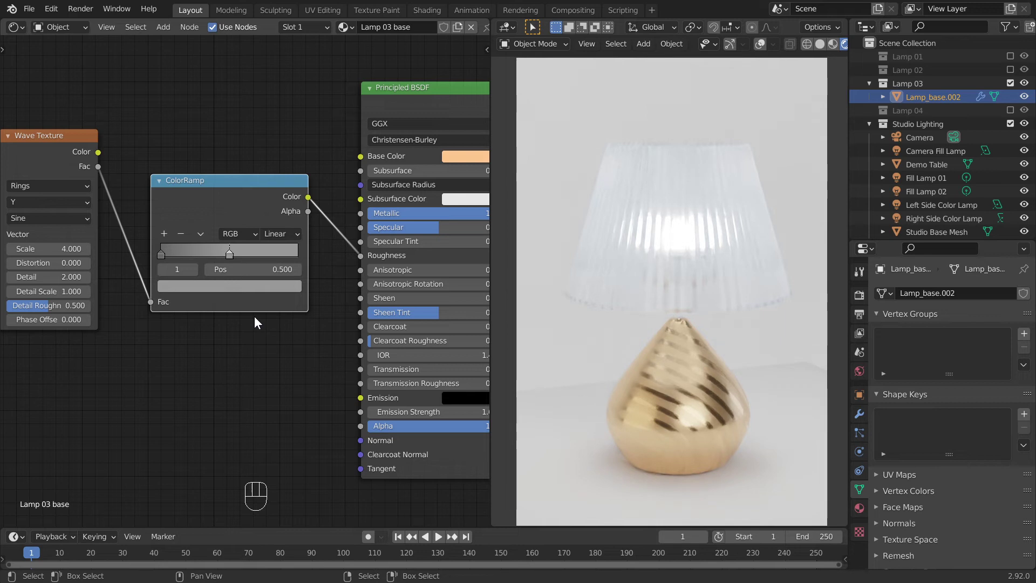
Set Anisotropic to 1.0 and Anisotropic Rotation to 0.3 on the gold base's Principled BSDF.
drag(299, 339, 151, 321)
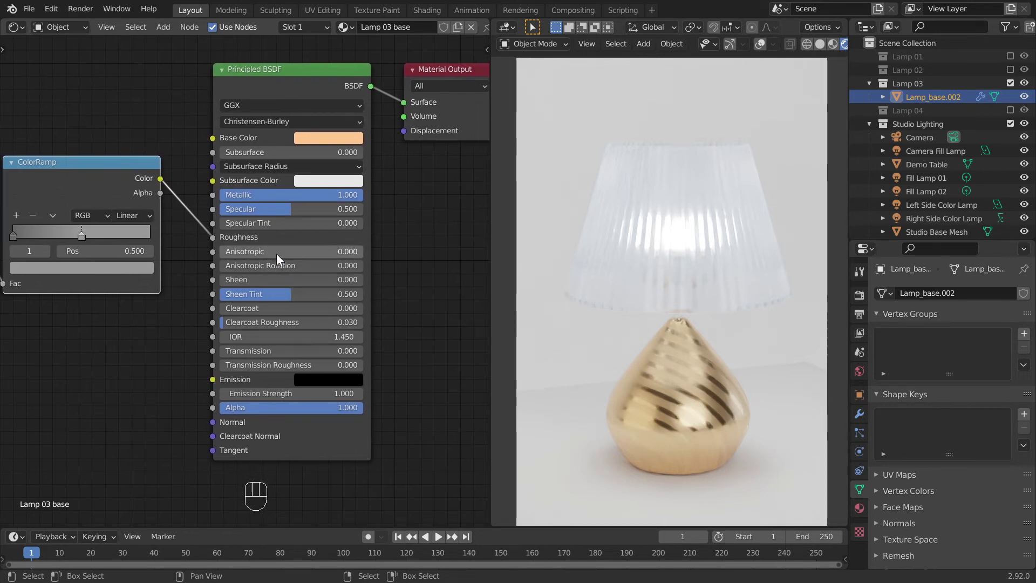
drag(279, 255, 305, 261)
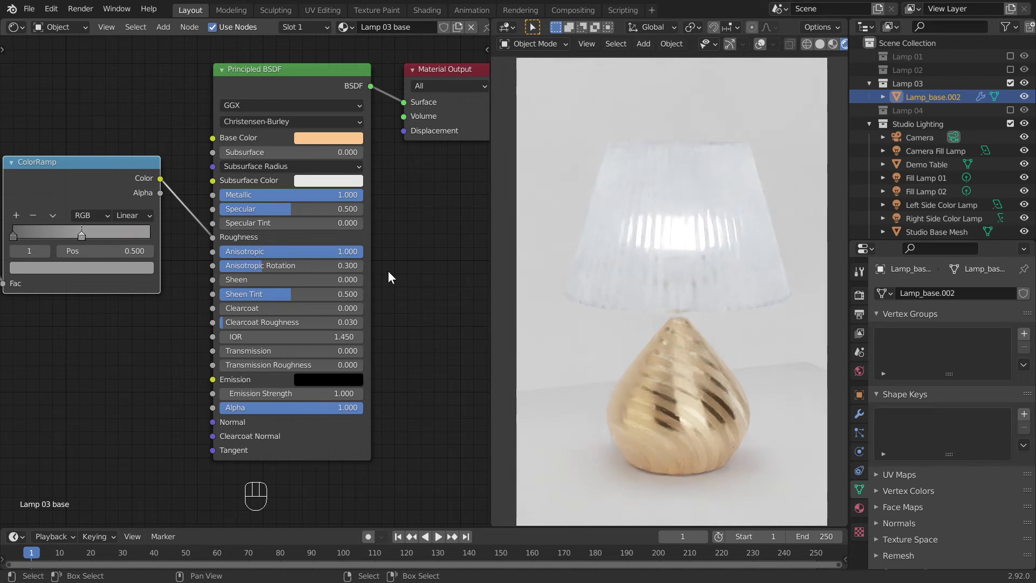
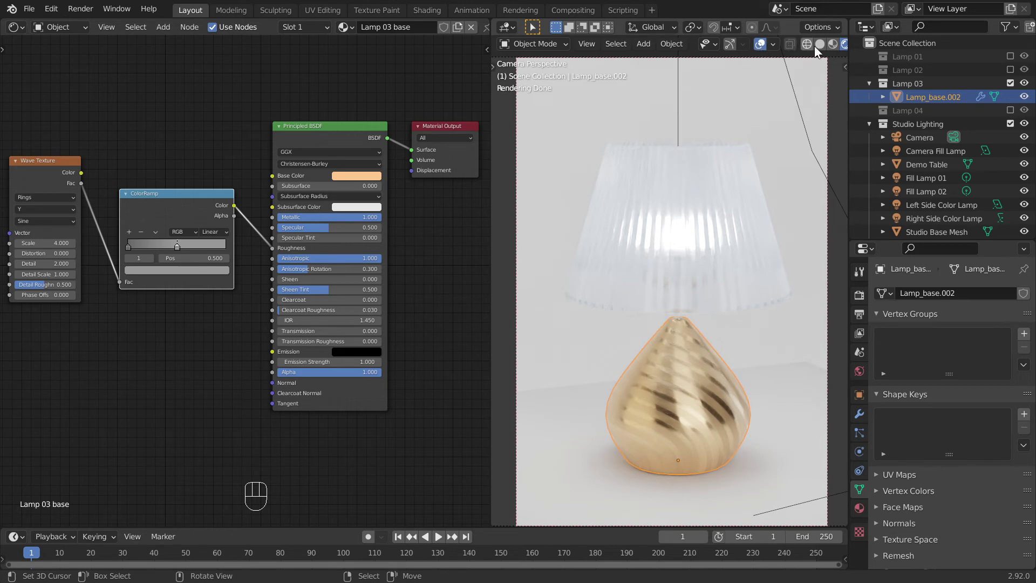
Show Lamp 04 instead of Lamp 03 and hide its lampshade.
drag(823, 46, 1012, 95)
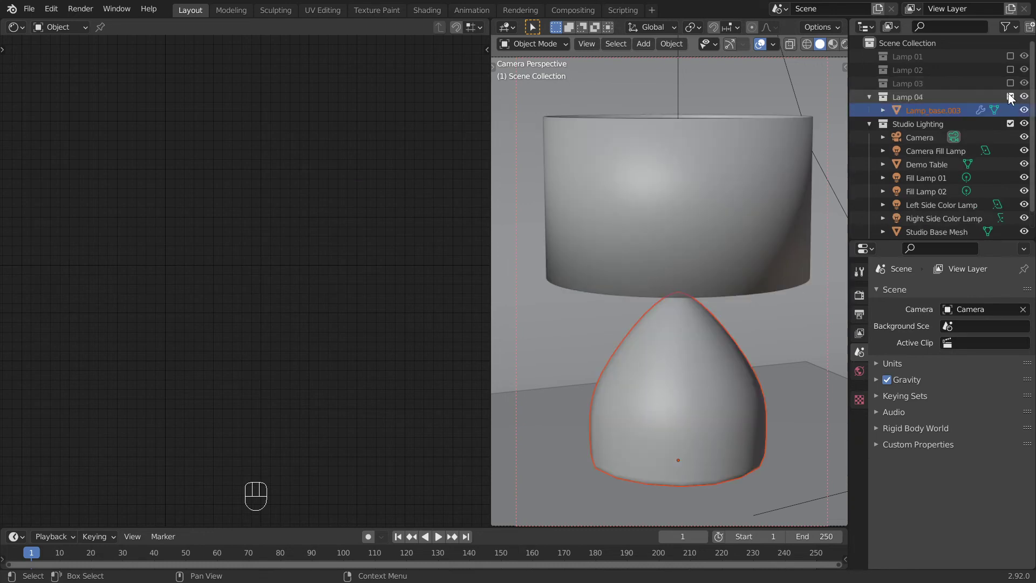
click(715, 344)
click(726, 245)
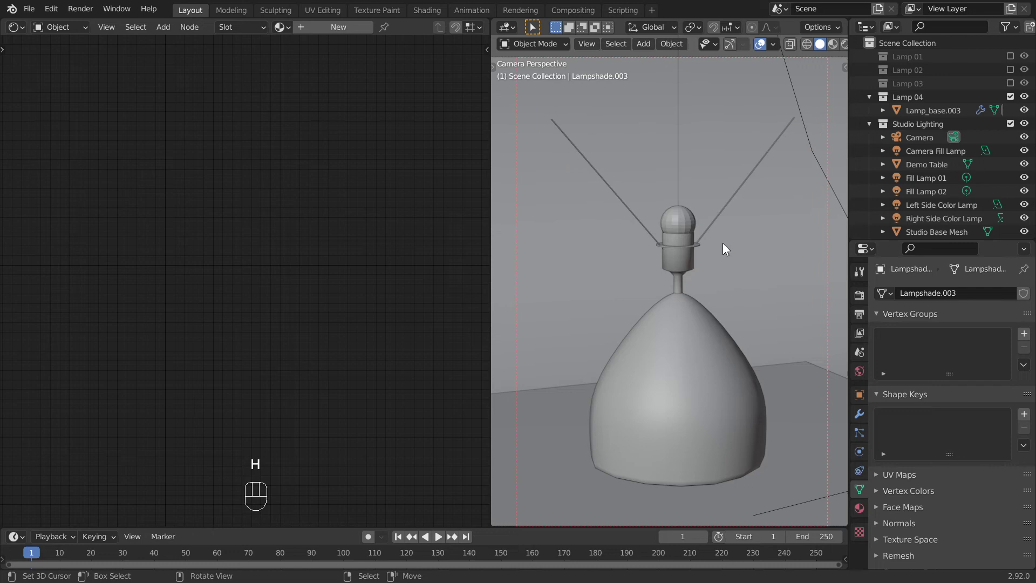
Select the bulb, then the holder and strings, making the strings active.
right_click(687, 225)
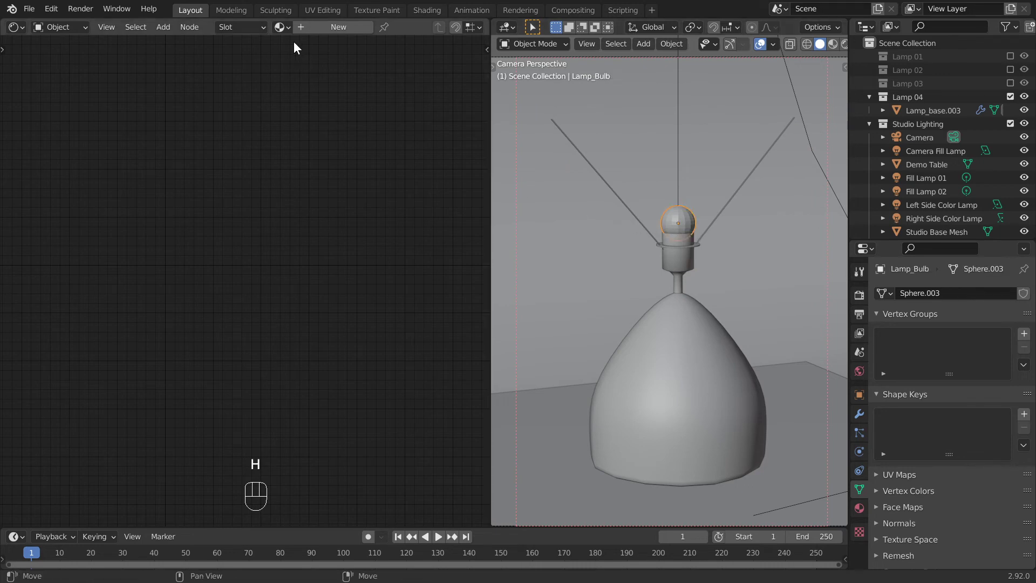
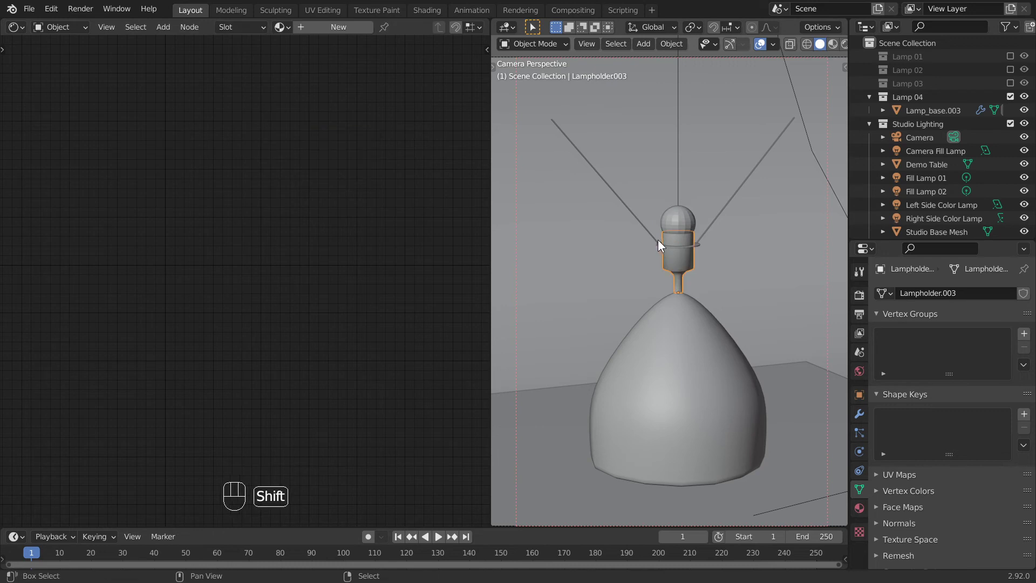
click(658, 239)
click(706, 240)
click(694, 248)
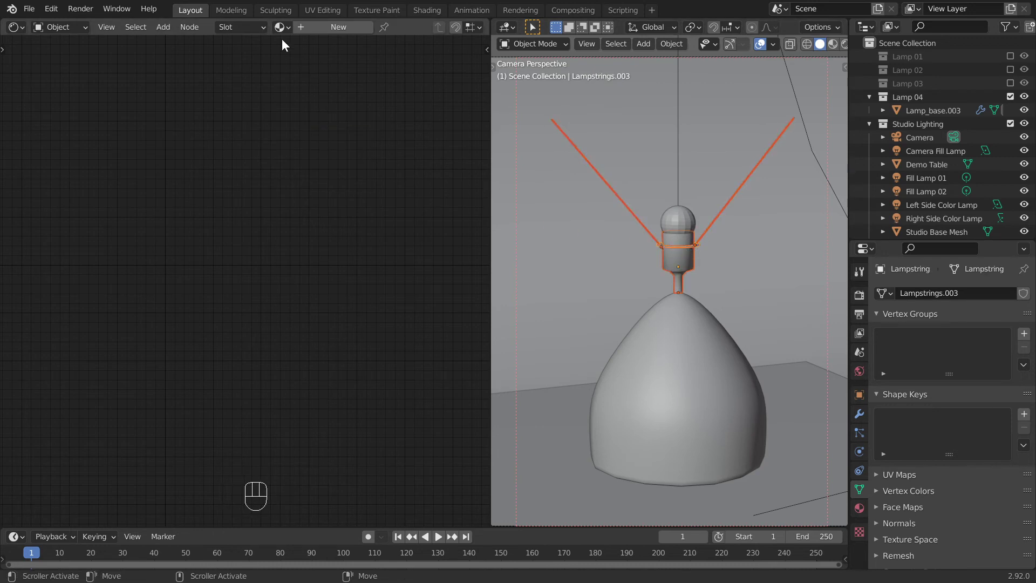
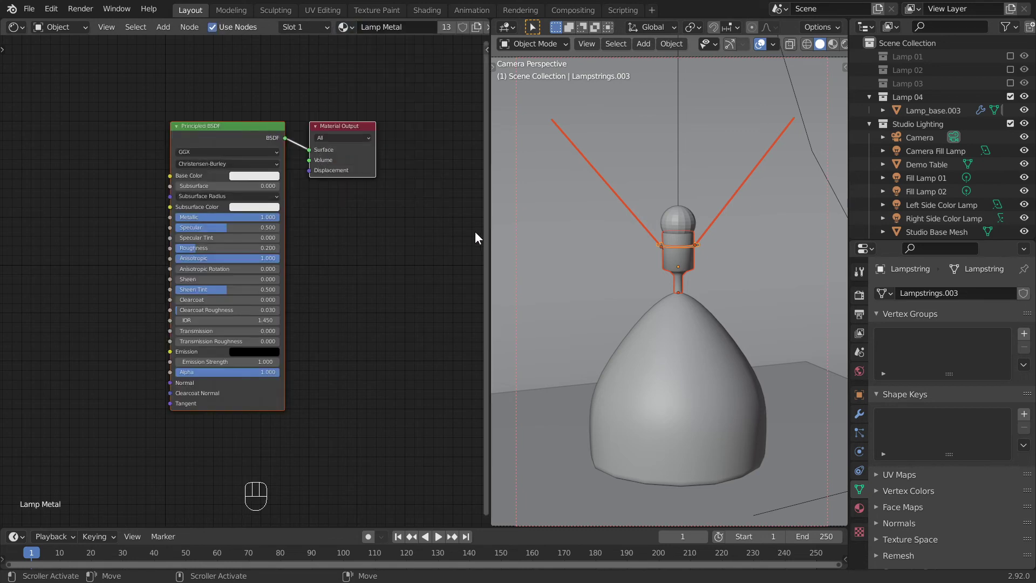
Link the Lamp Metal material from the strings onto Lamp 04's holder via Ctrl+L.
key(ctrl+l)
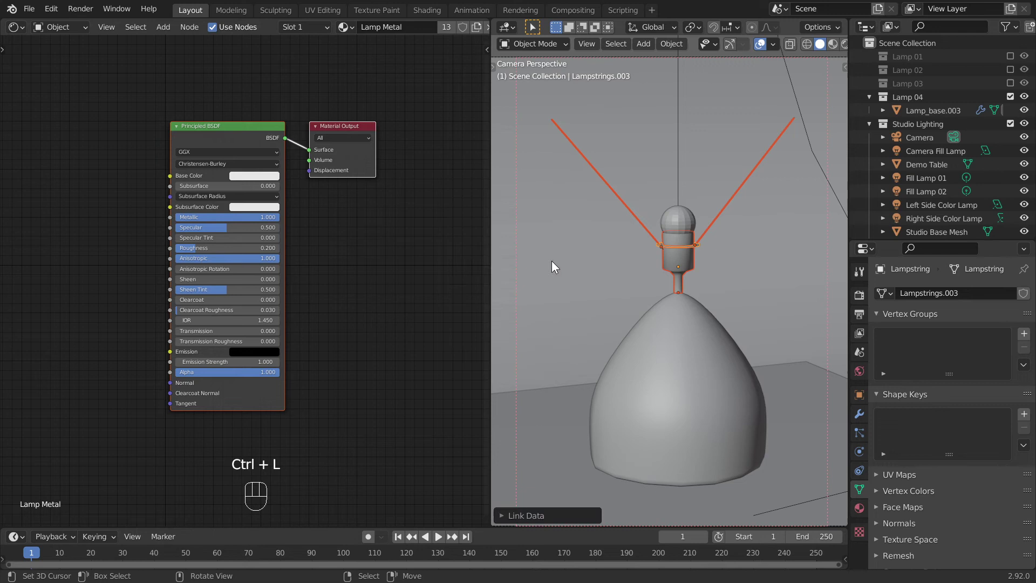
Preview Lamp 04's metal parts rendered, then return the viewport to solid shading.
drag(848, 47, 832, 48)
click(761, 48)
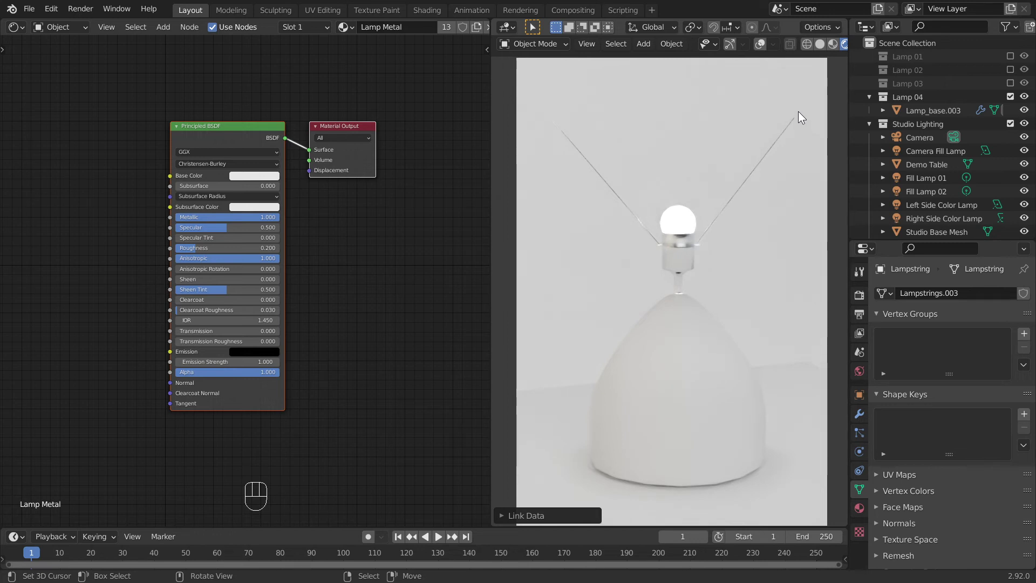
click(764, 51)
Unhide the lampshade, give it a new material named 'Lamp 04 lampshade' and preview it rendered.
click(822, 48)
key(alt+h)
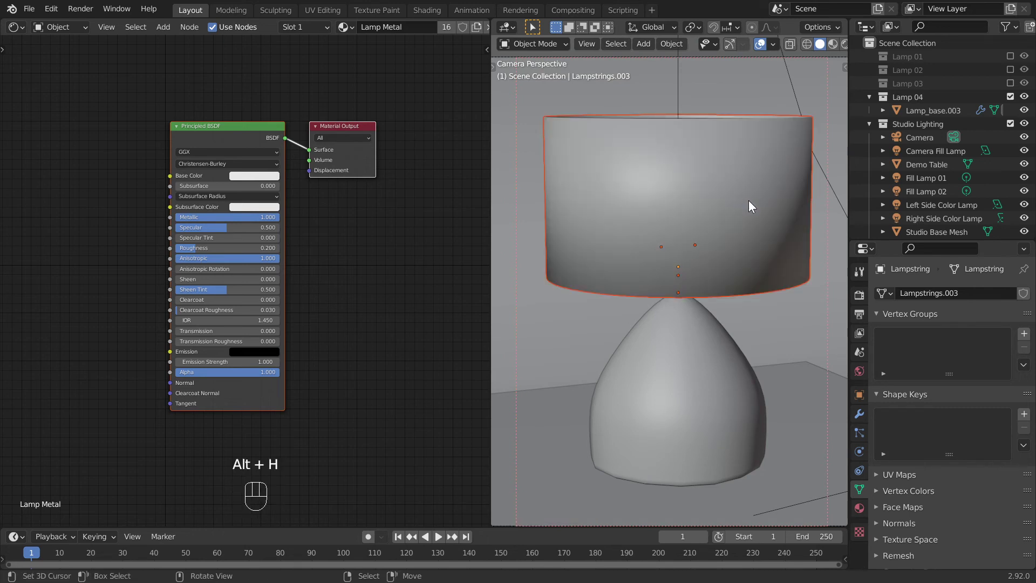
click(755, 204)
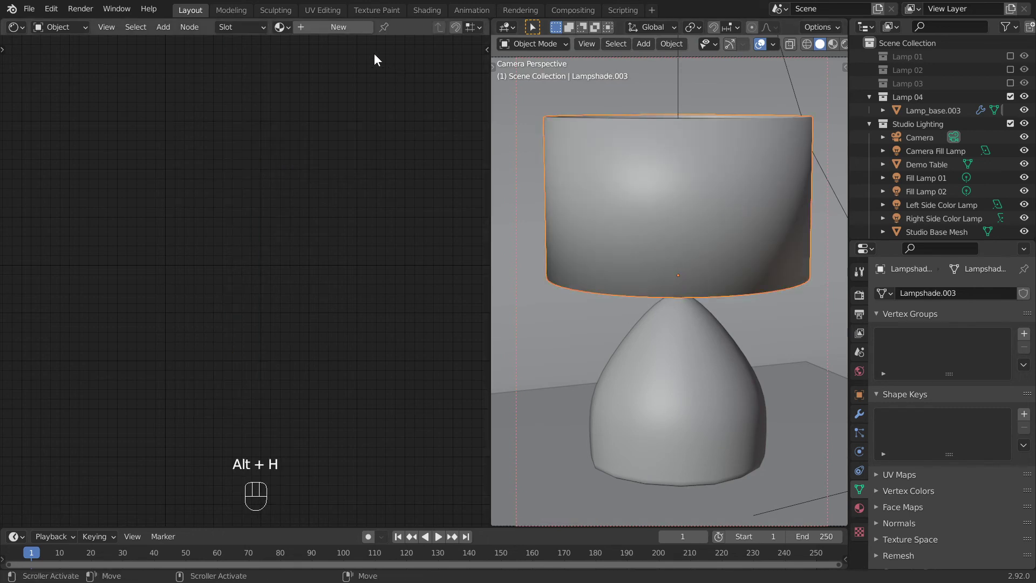
drag(352, 33, 398, 39)
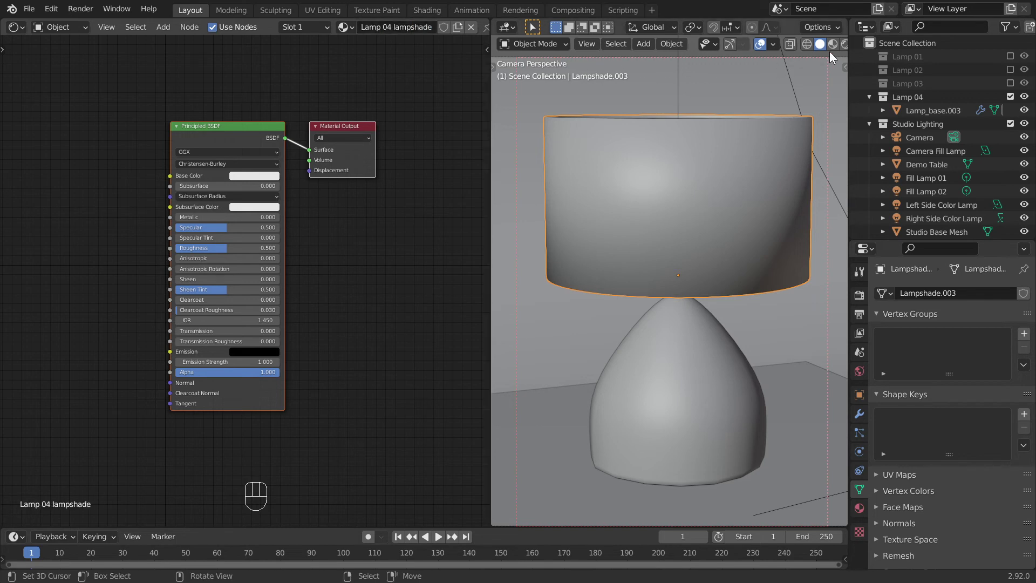
click(846, 47)
click(763, 49)
Add a Mix Shader before the Material Output and feed a Translucent BSDF into its second input.
middle_click(374, 238)
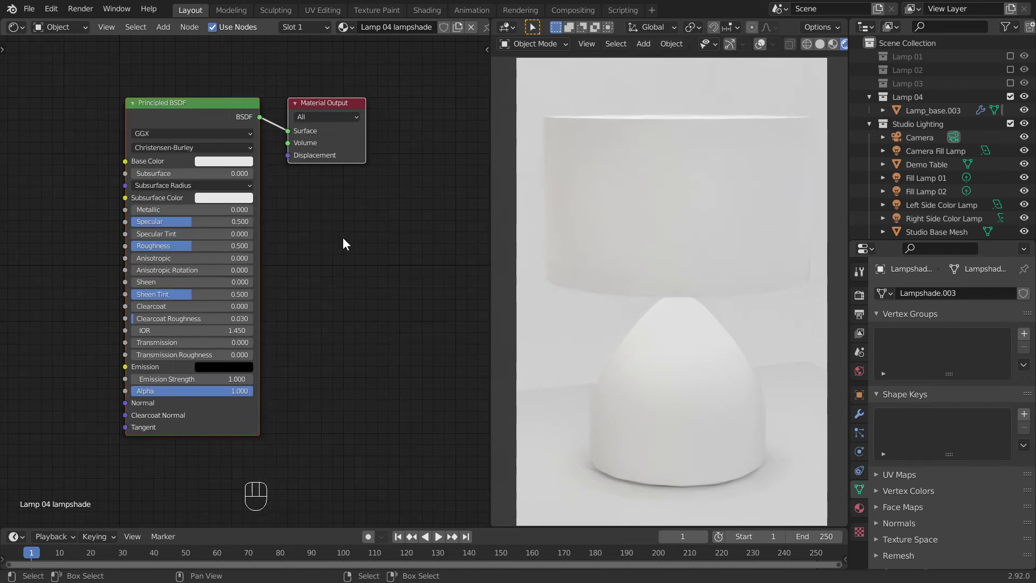
middle_click(347, 240)
key(shift+a)
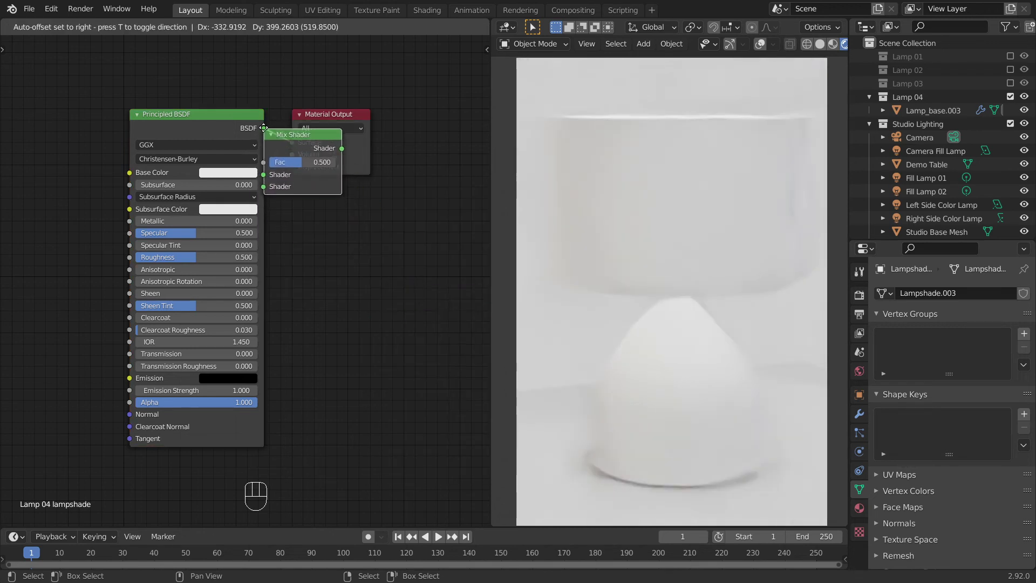
middle_click(376, 239)
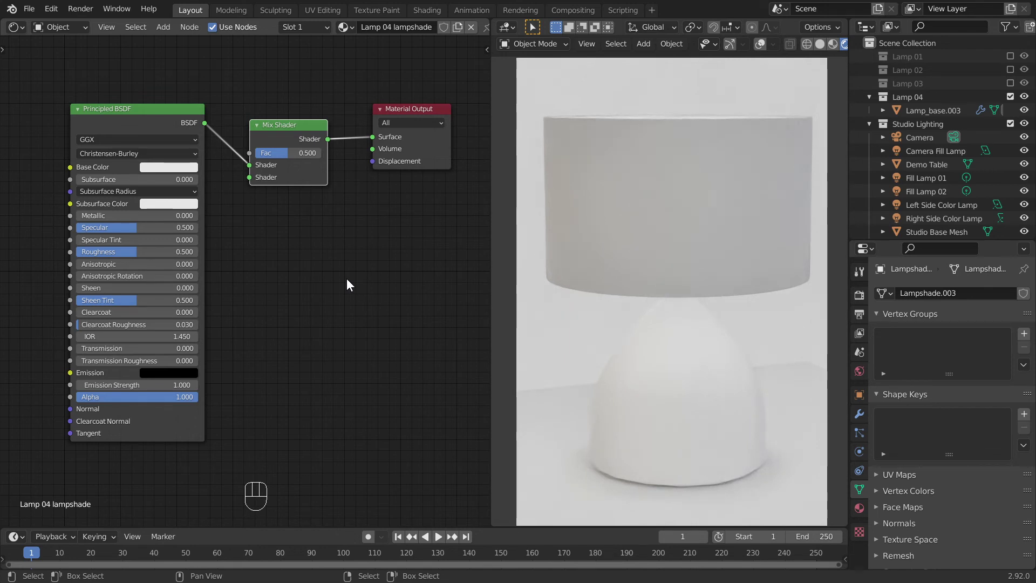
key(shift+a)
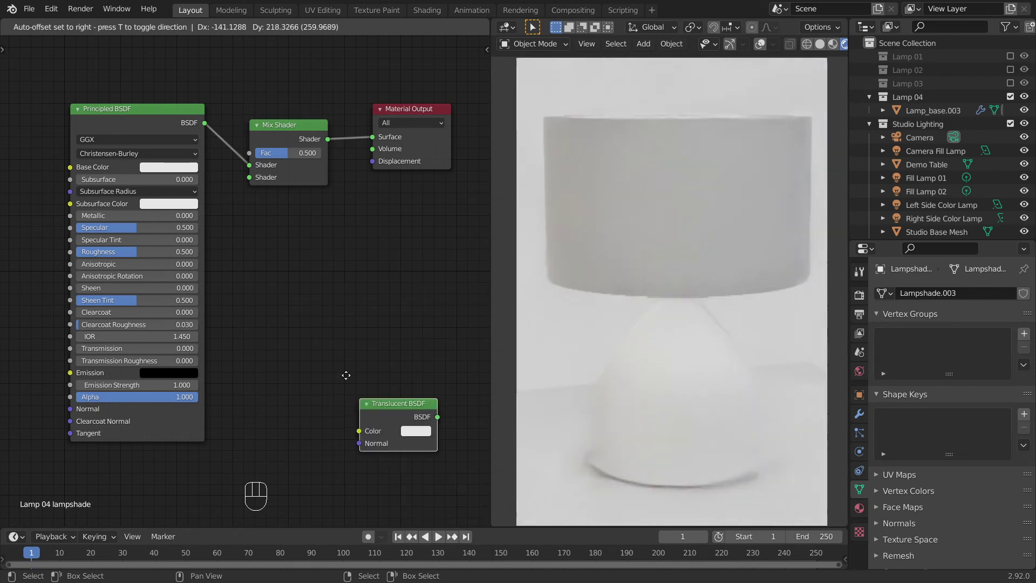
drag(336, 235, 263, 199)
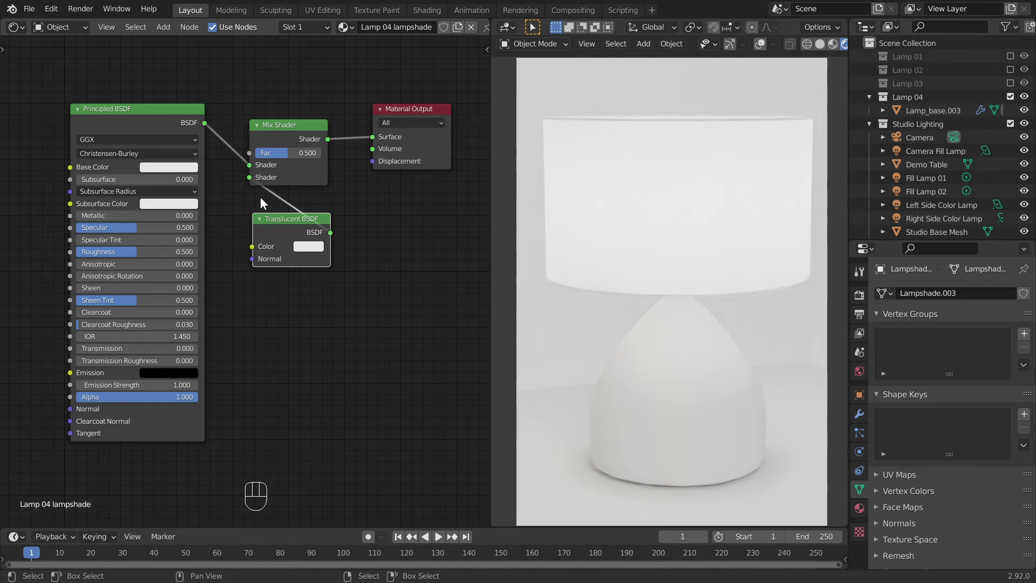
Set mix factor 0.350, peach base colour, specular 0, and a peach Translucent BSDF colour.
drag(308, 154, 310, 160)
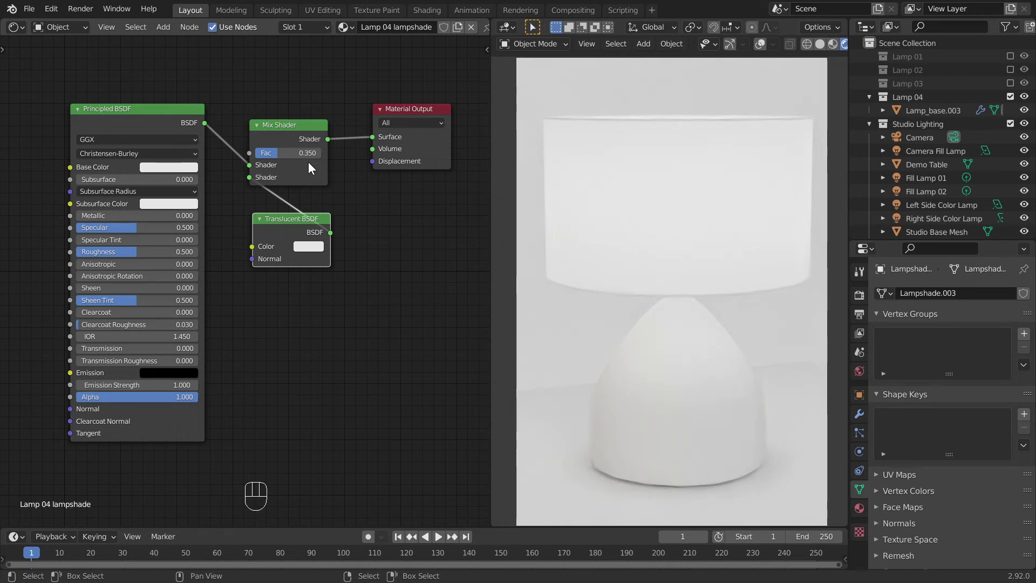
click(186, 164)
click(188, 168)
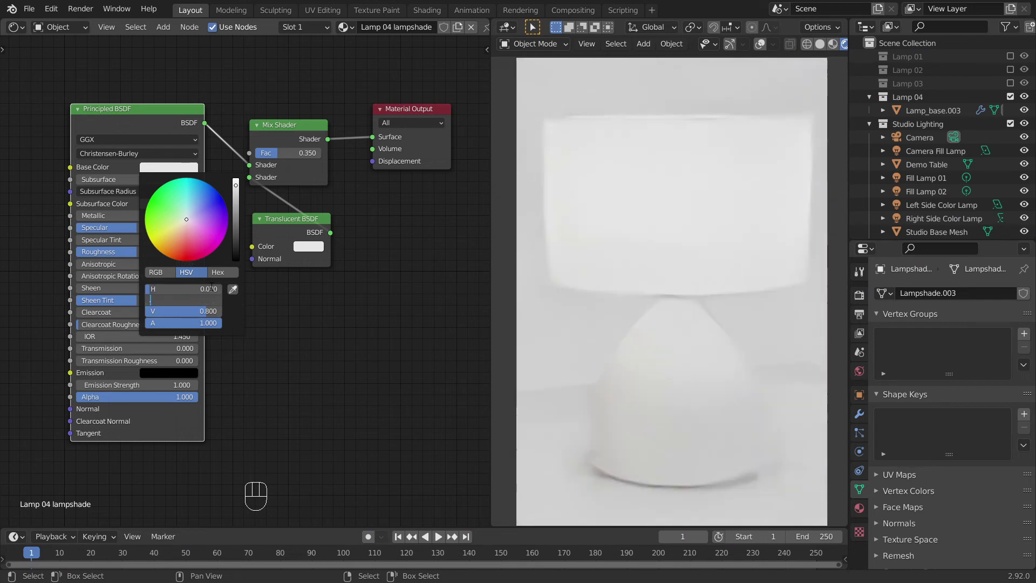
key(KP_5)
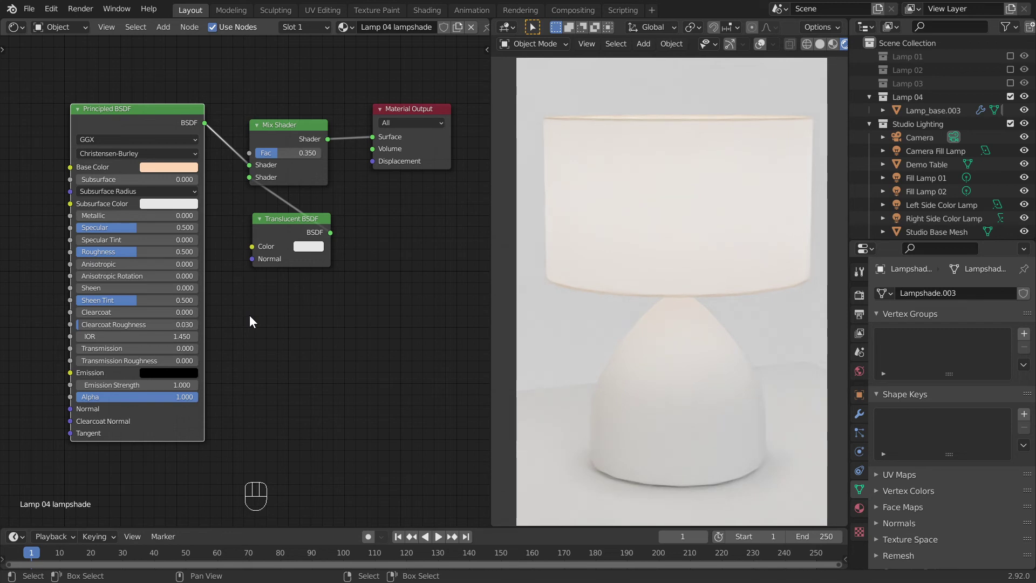
drag(188, 231, 190, 232)
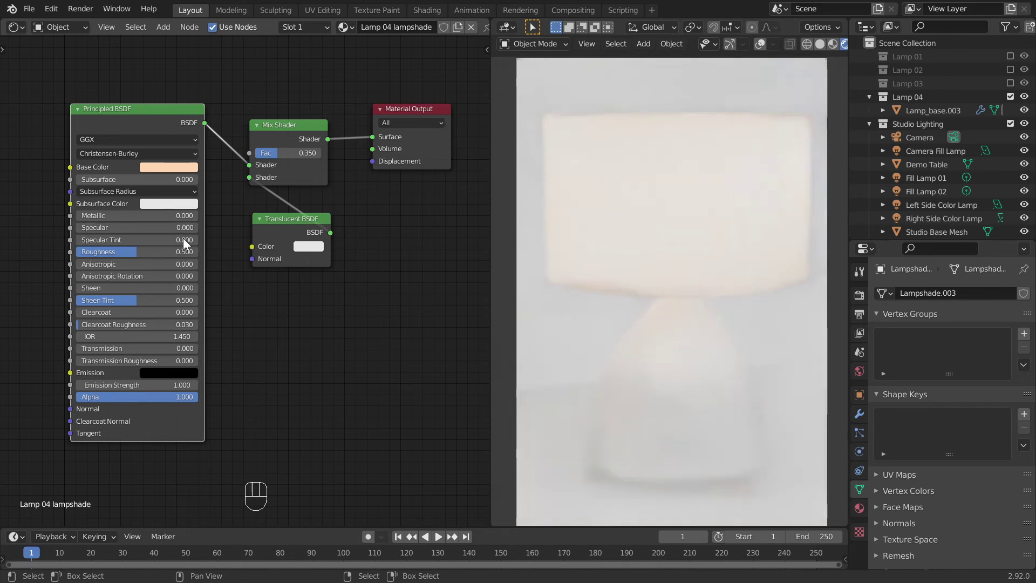
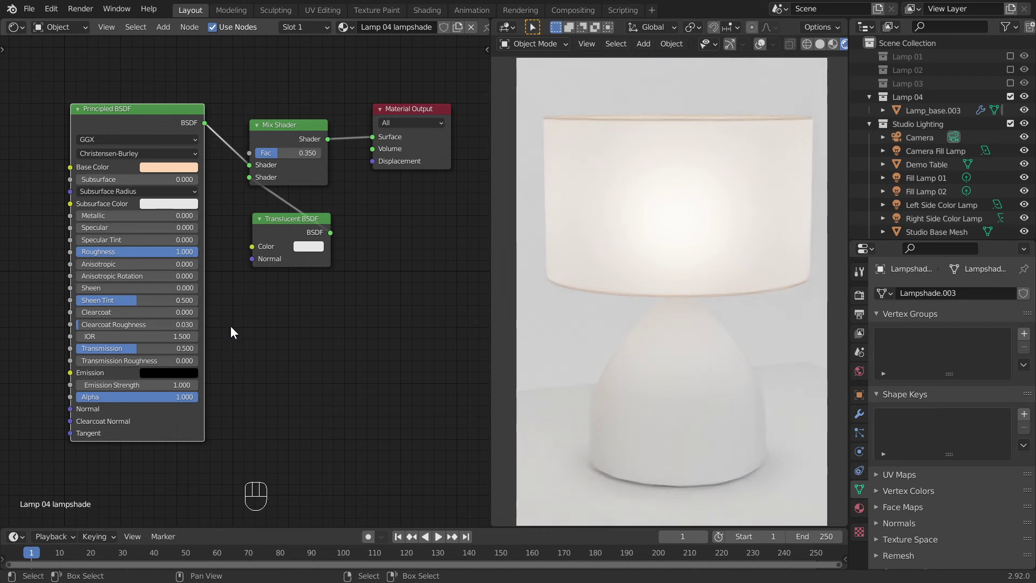
click(304, 250)
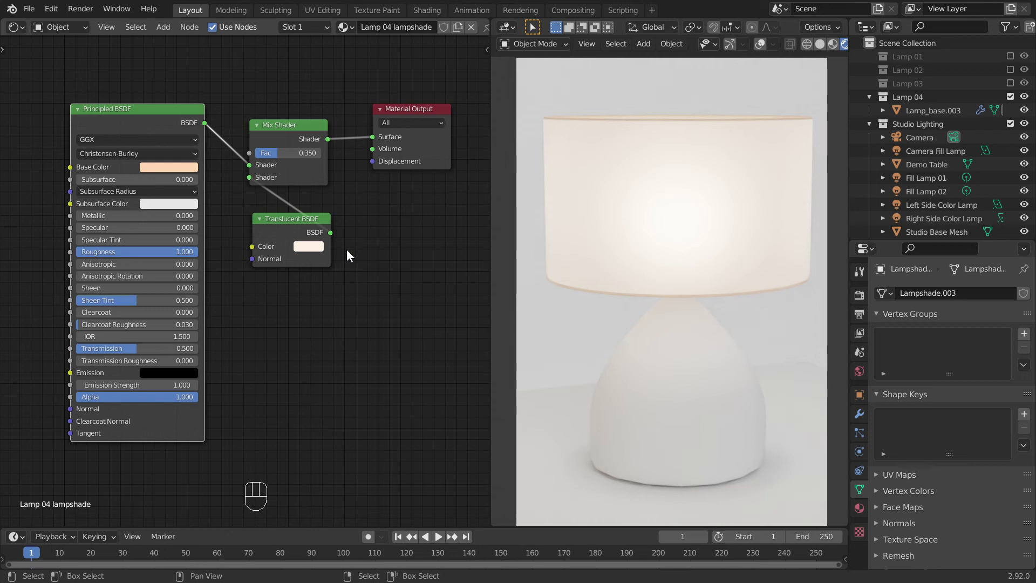
Return to solid shading with overlays and select the Lamp_base.003 object for a new material.
click(760, 50)
click(823, 50)
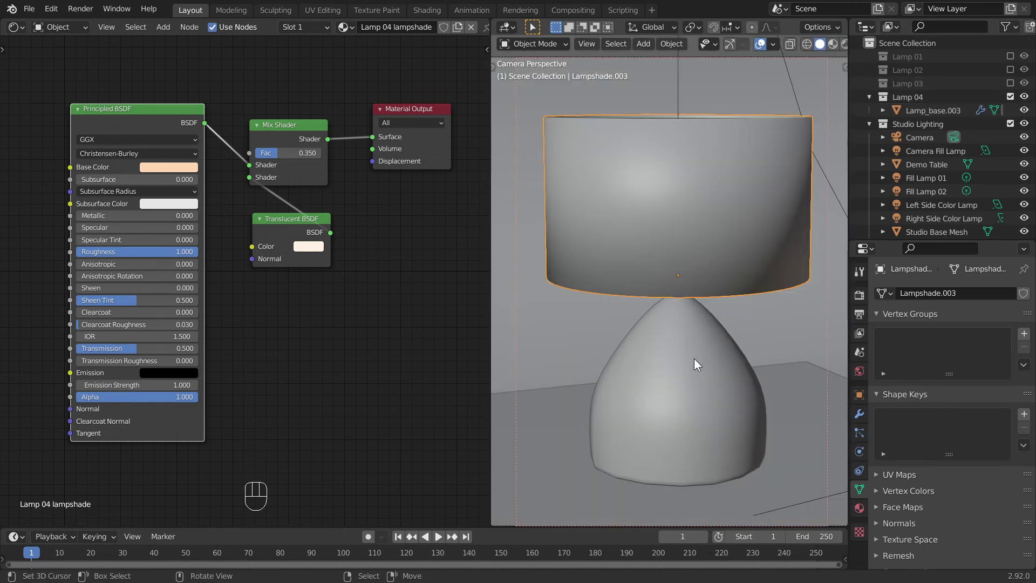
click(698, 361)
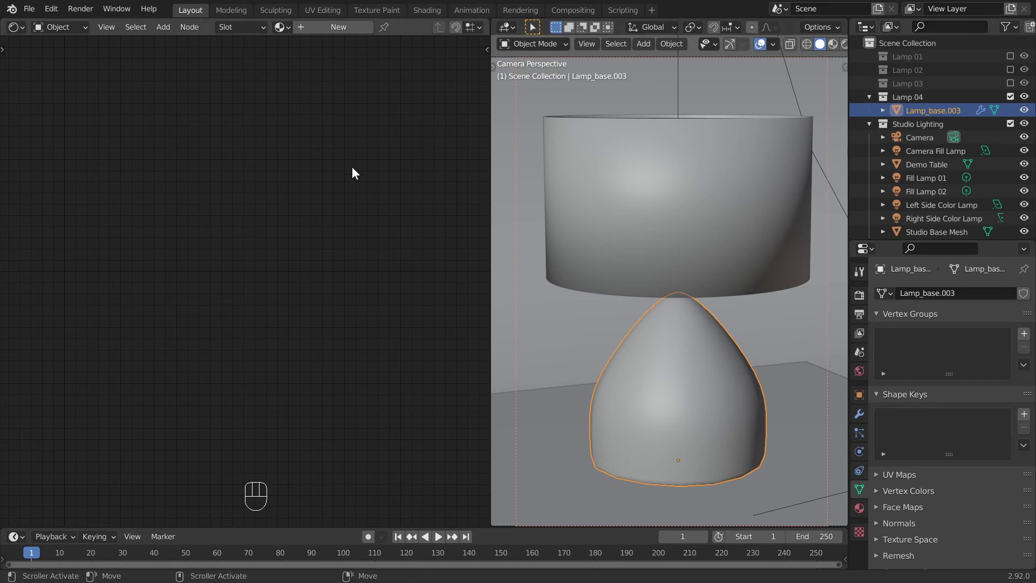
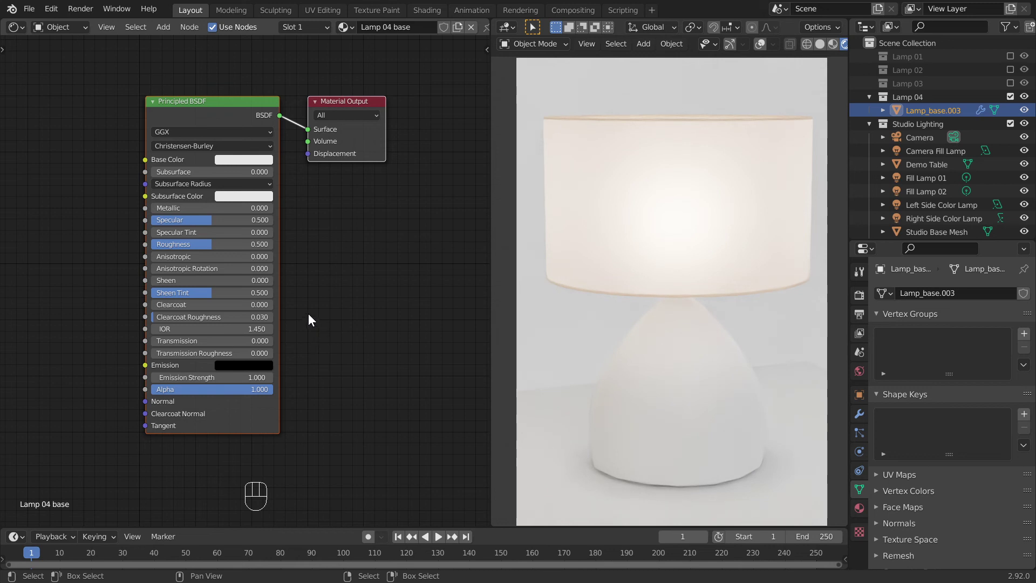
Make the Lamp 04 base material red with roughness 0.400, then select the Demo Table.
middle_click(311, 316)
middle_click(314, 301)
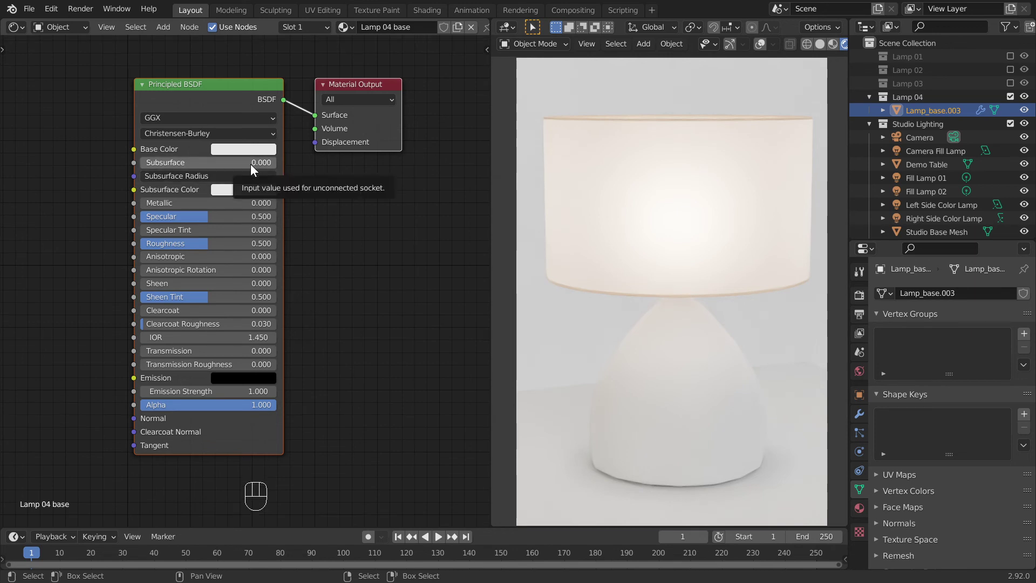
click(253, 153)
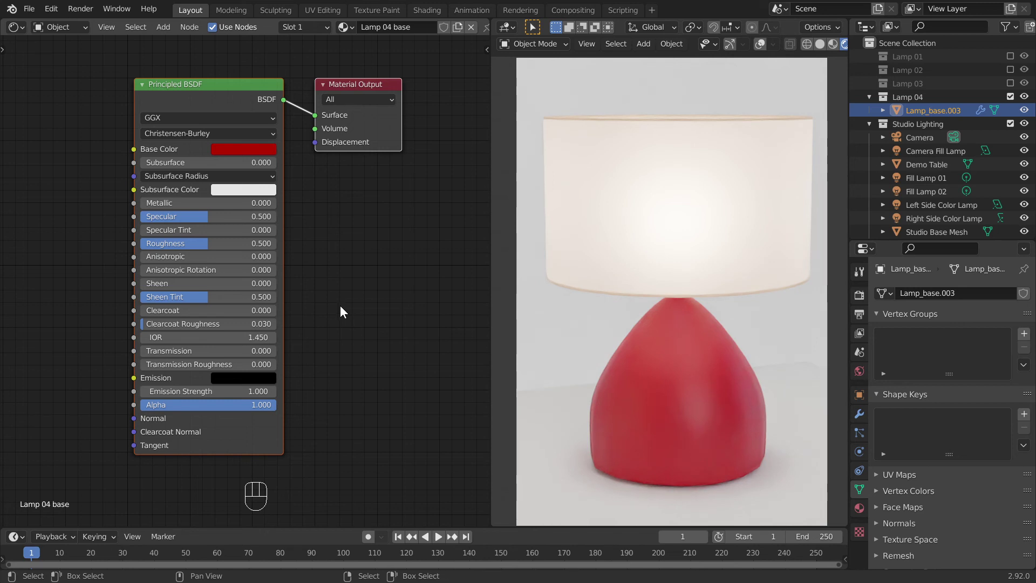
drag(257, 245, 257, 246)
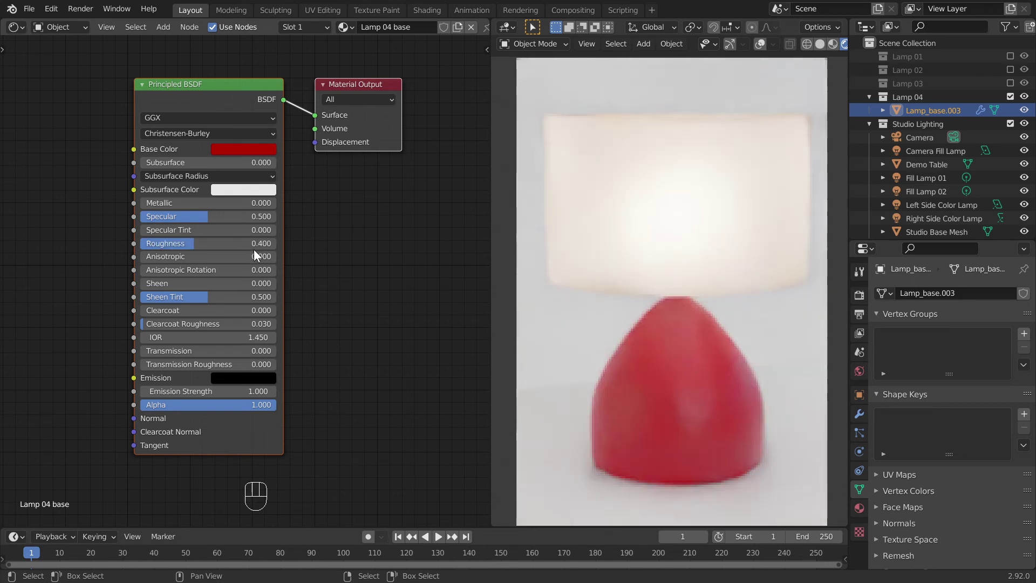
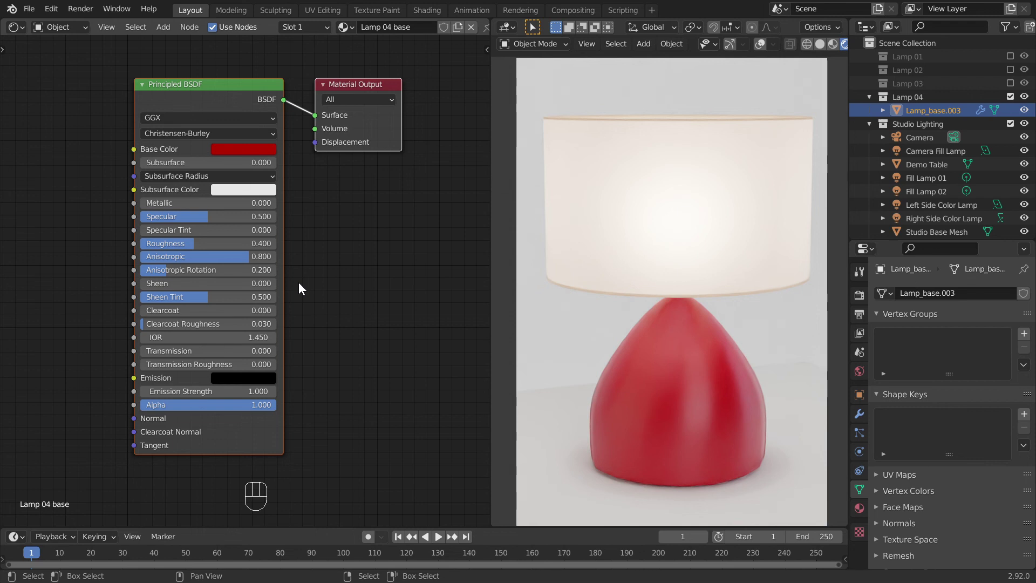
click(763, 48)
Give the Demo Table a new default Principled BSDF material and preview it rendered.
click(572, 403)
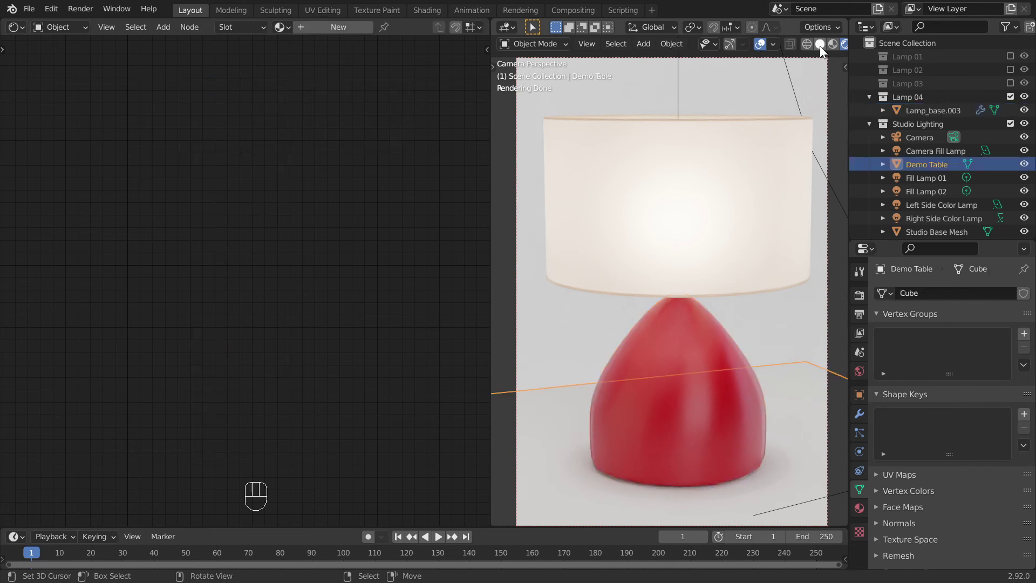
drag(823, 48, 371, 220)
middle_click(371, 219)
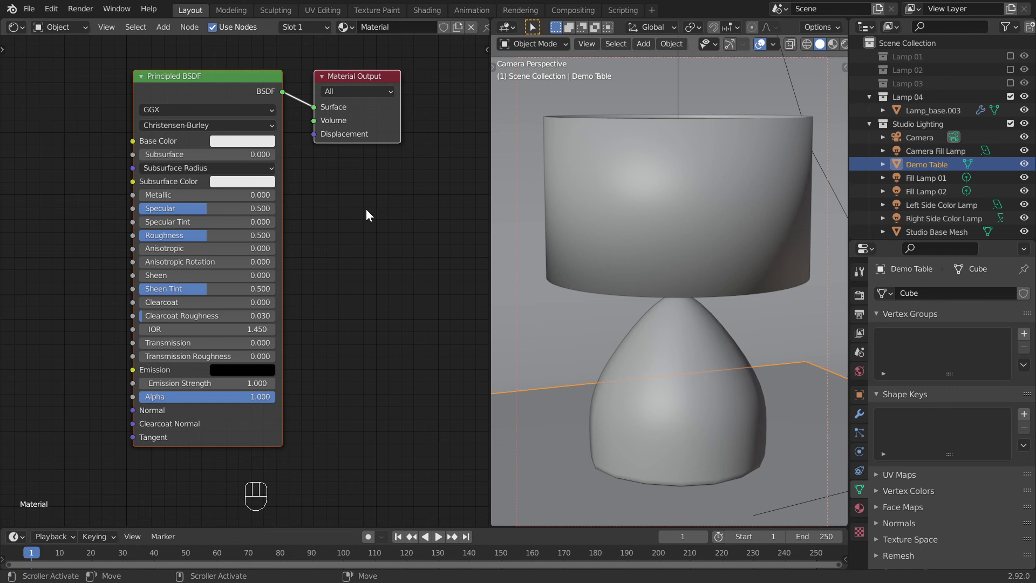
click(260, 240)
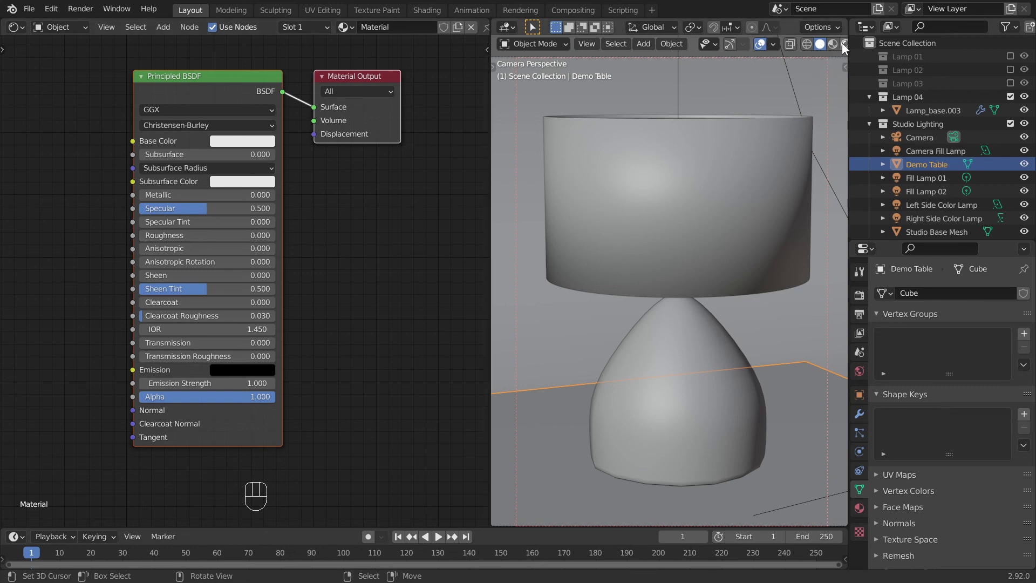
click(850, 47)
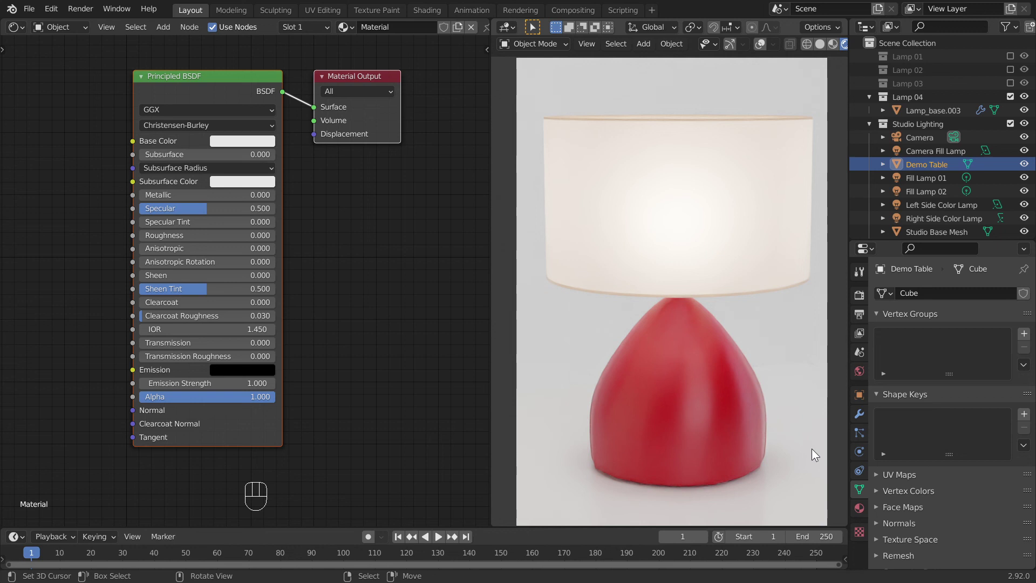
Show the Lamp 01, Lamp 02 and Lamp 03 collections one at a time for comparison.
click(1012, 99)
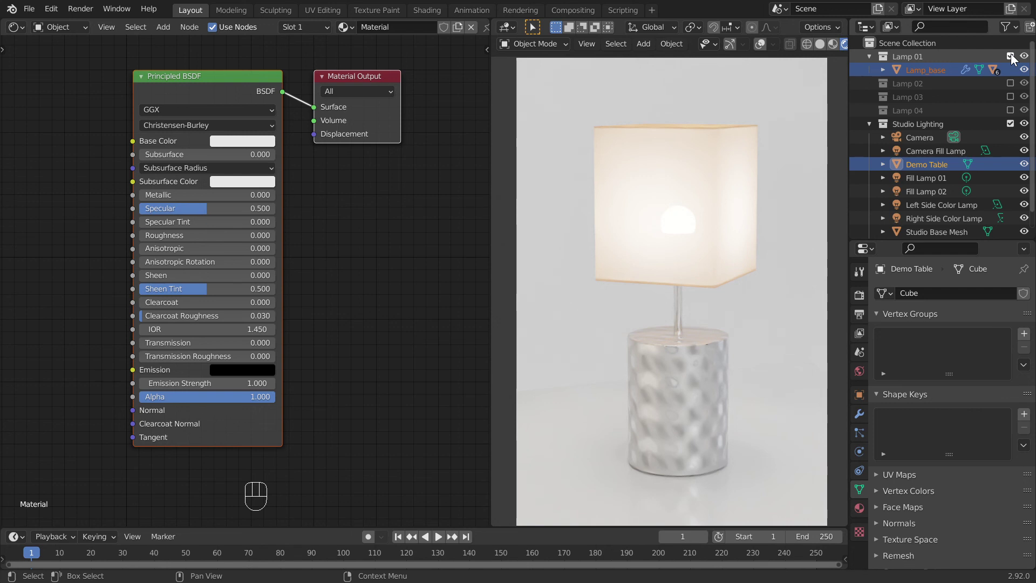
click(1014, 54)
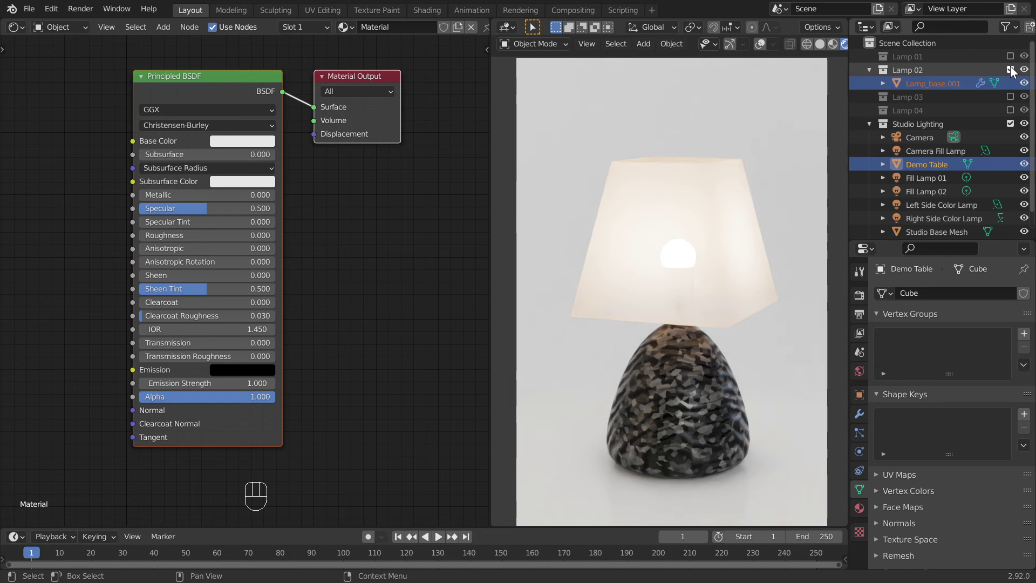
click(1013, 66)
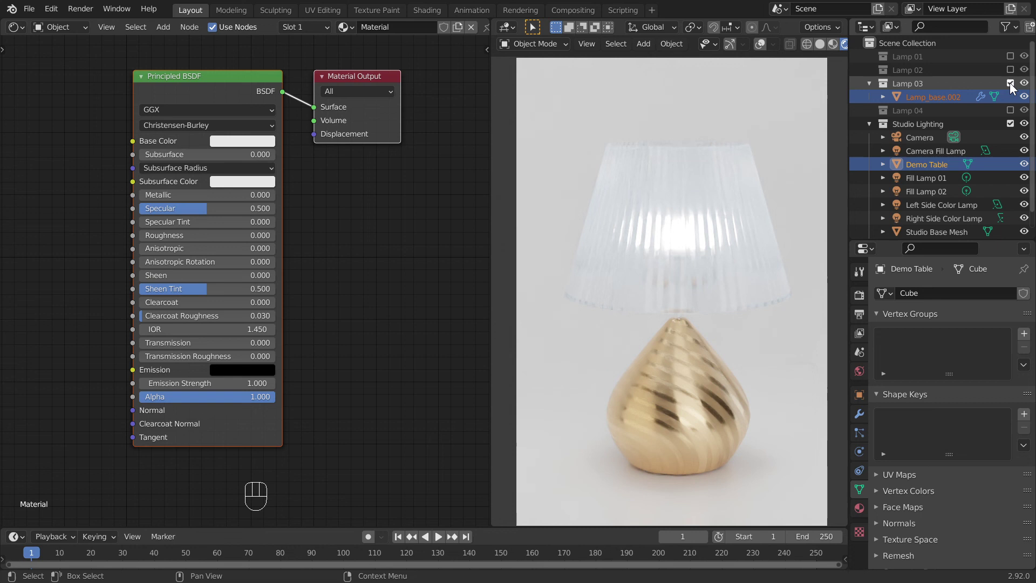
click(1013, 83)
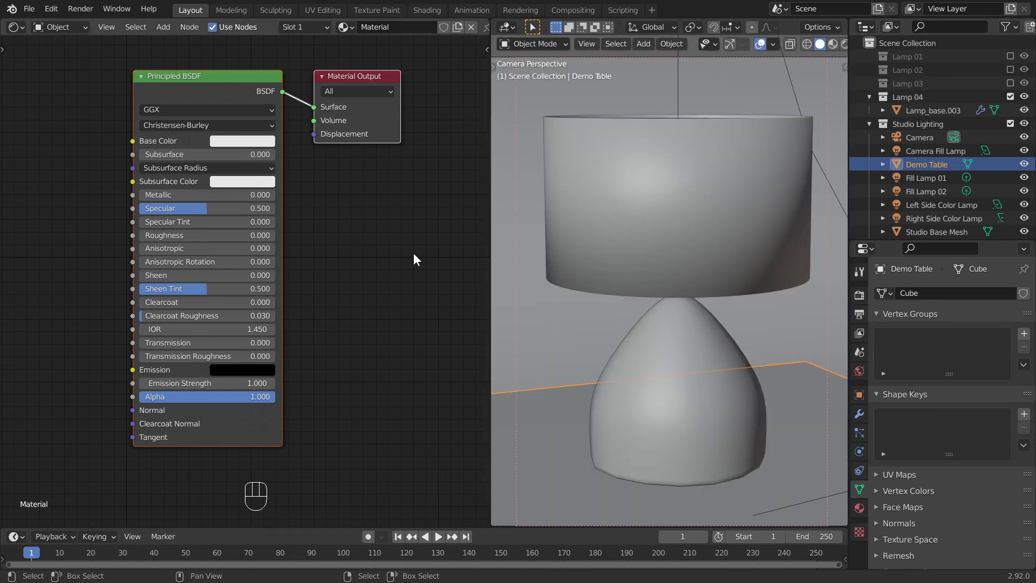
Rename the Demo Table's material from 'Material' to 'Demo table'.
click(398, 26)
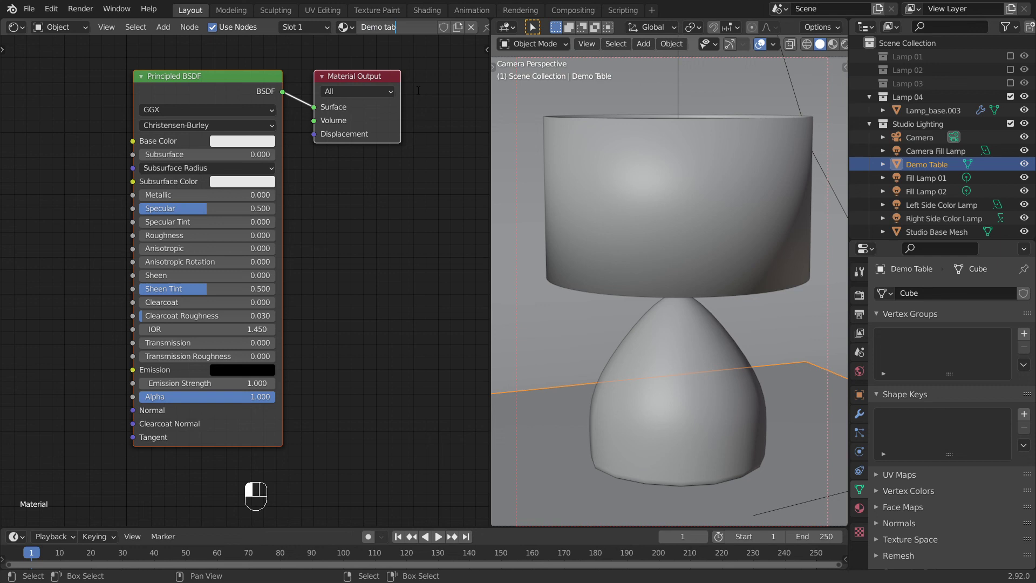
key(BackSpace)
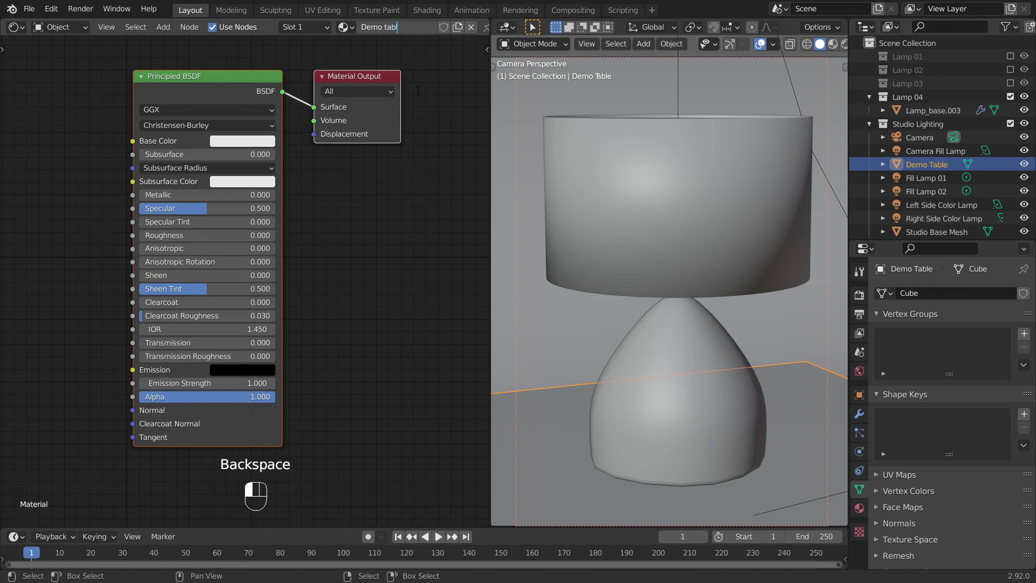